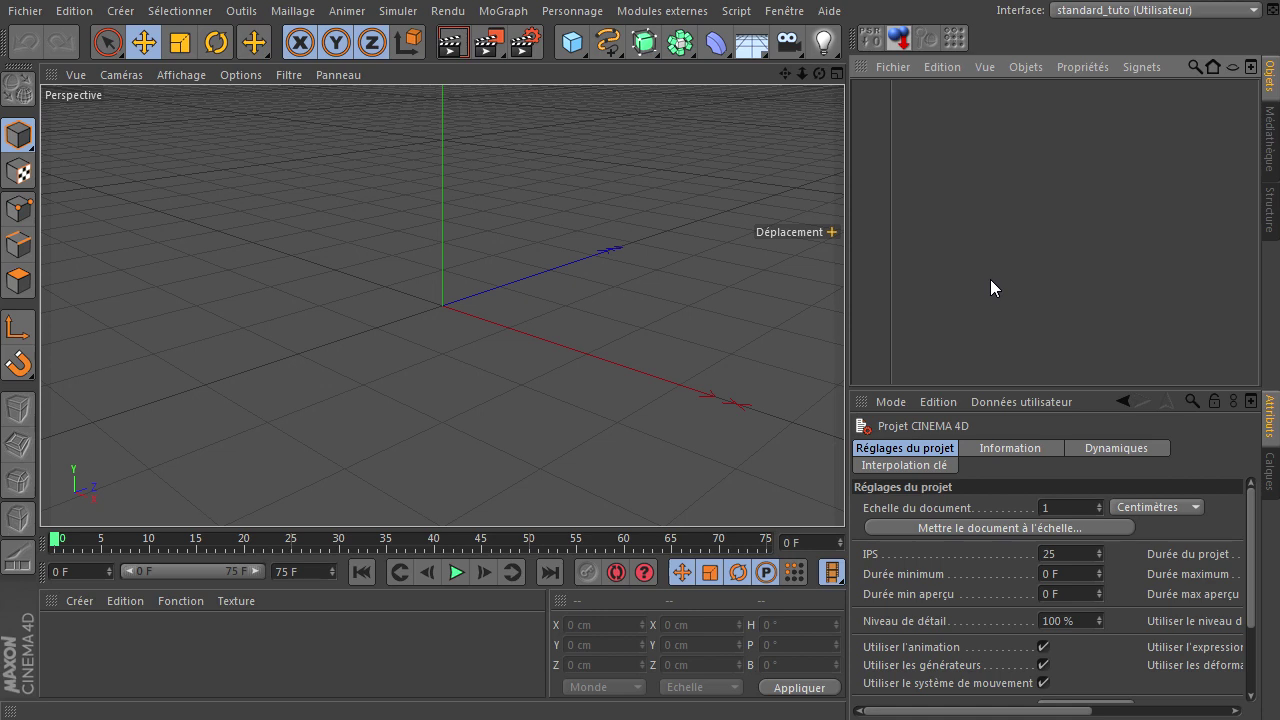
Reset the perspective view of the empty scene and bring up the MoGraph objects menu
left_click(997, 288)
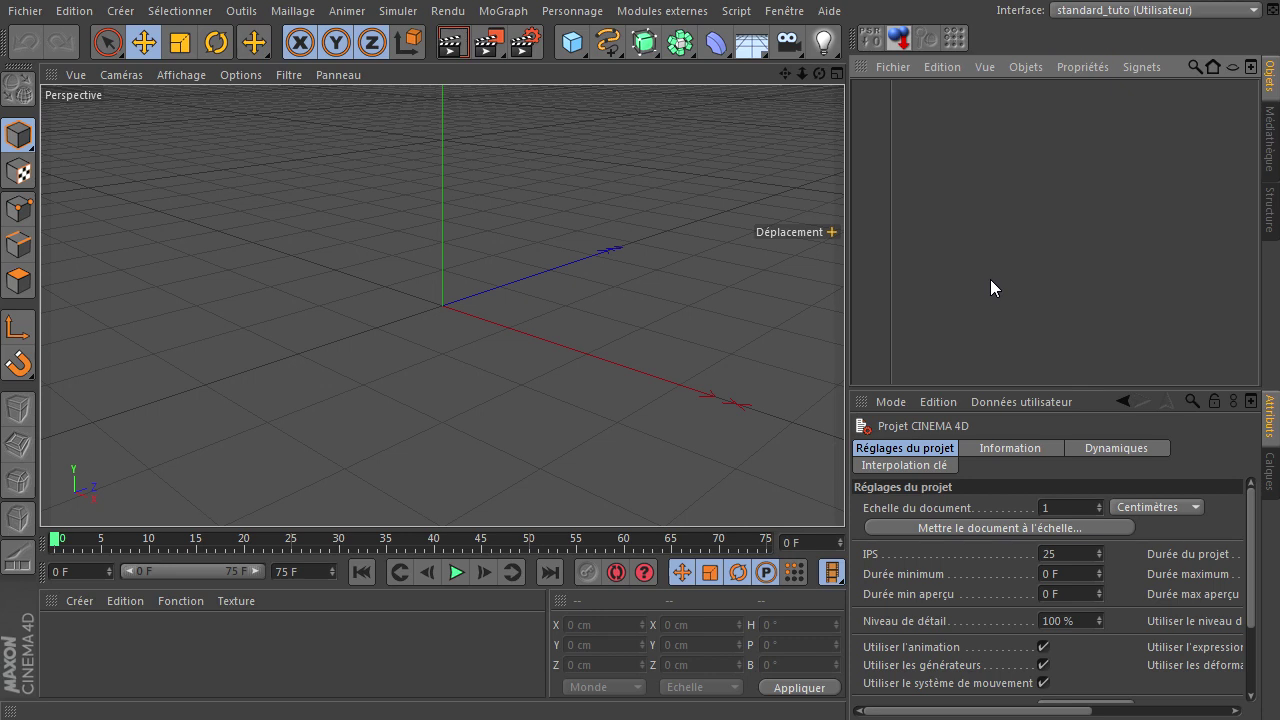
left_click(851, 499)
left_click(848, 499)
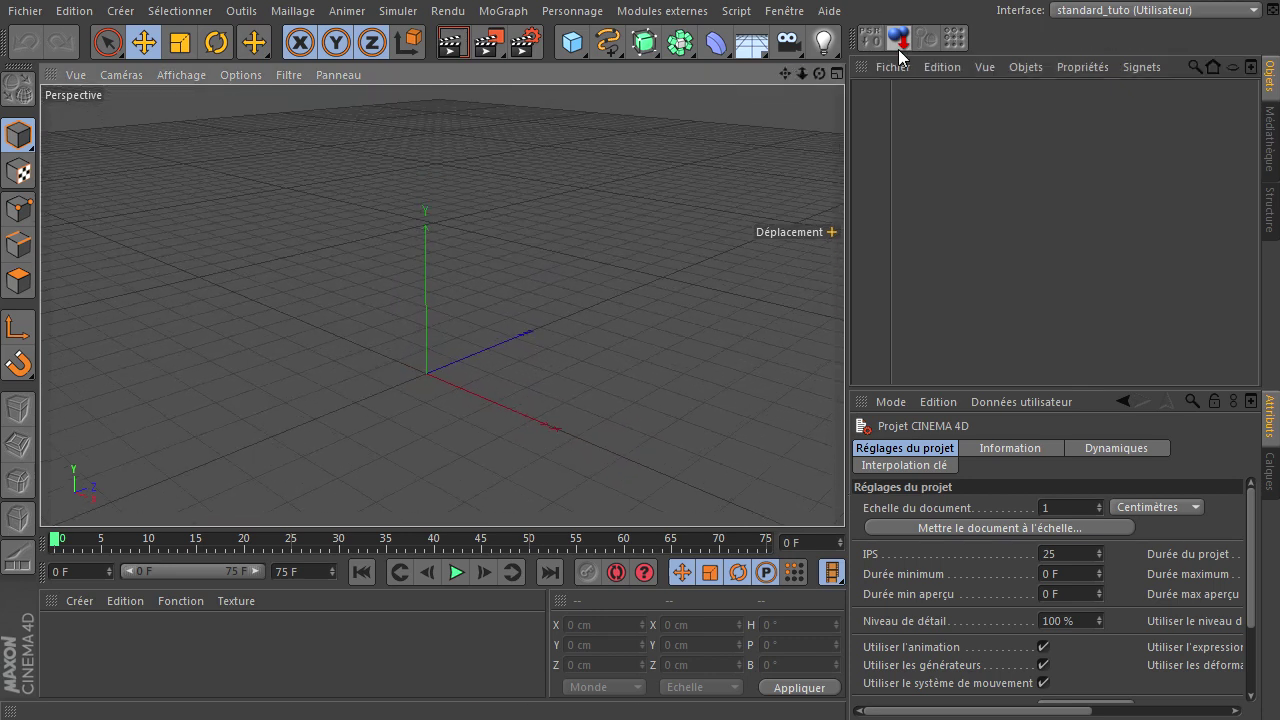
left_click(587, 243)
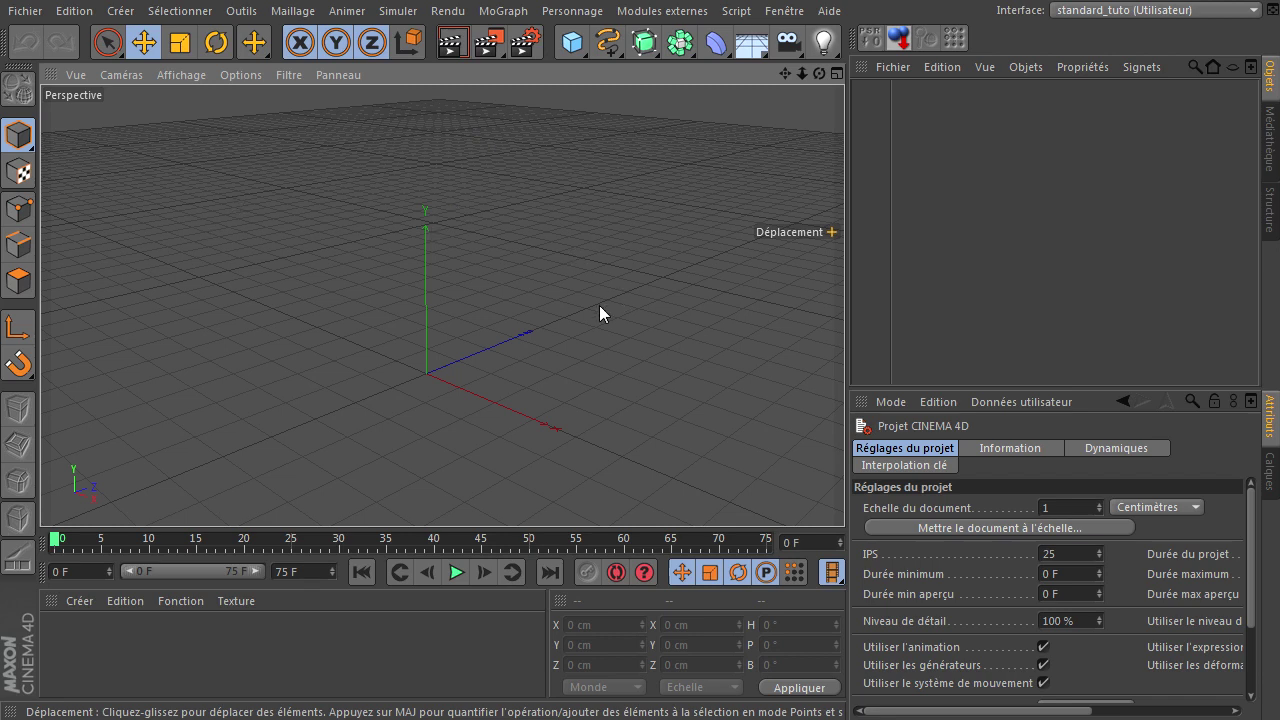
left_click(496, 20)
Add a MoGraph Fracture object and a cube with Taille X, Y and Z of 50 cm
left_click(520, 204)
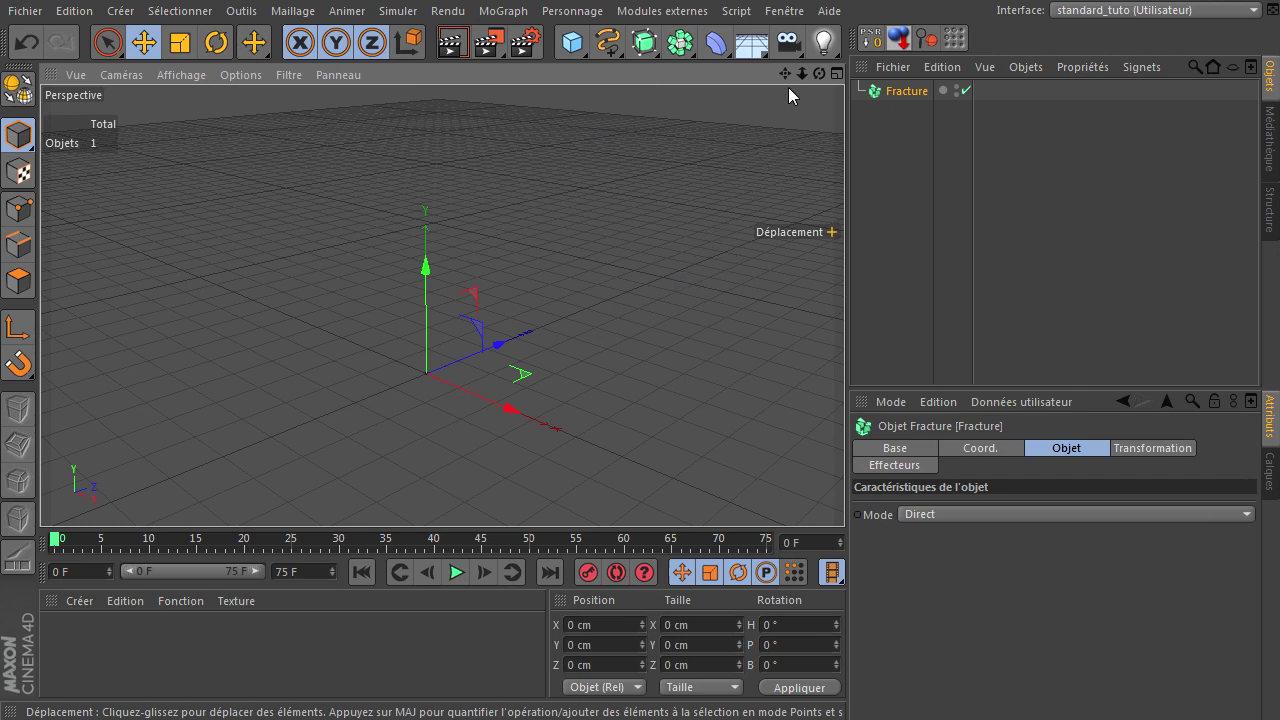
left_click(851, 499)
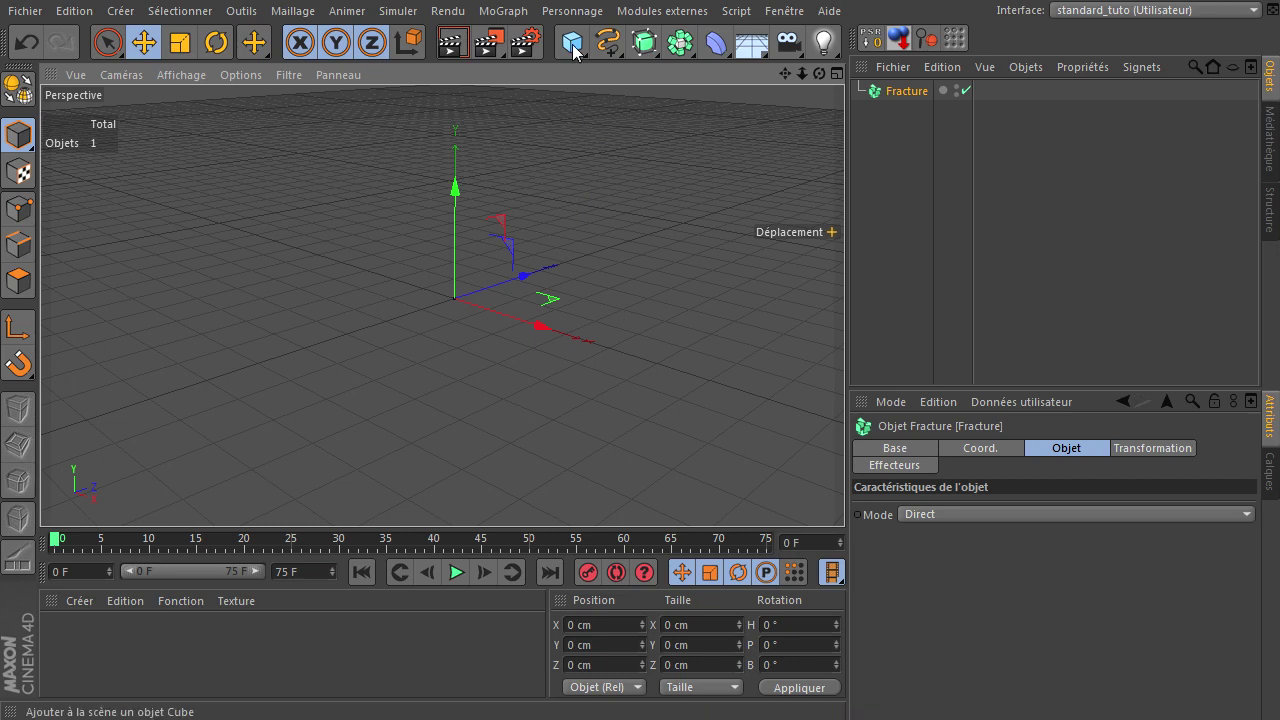
left_click(579, 53)
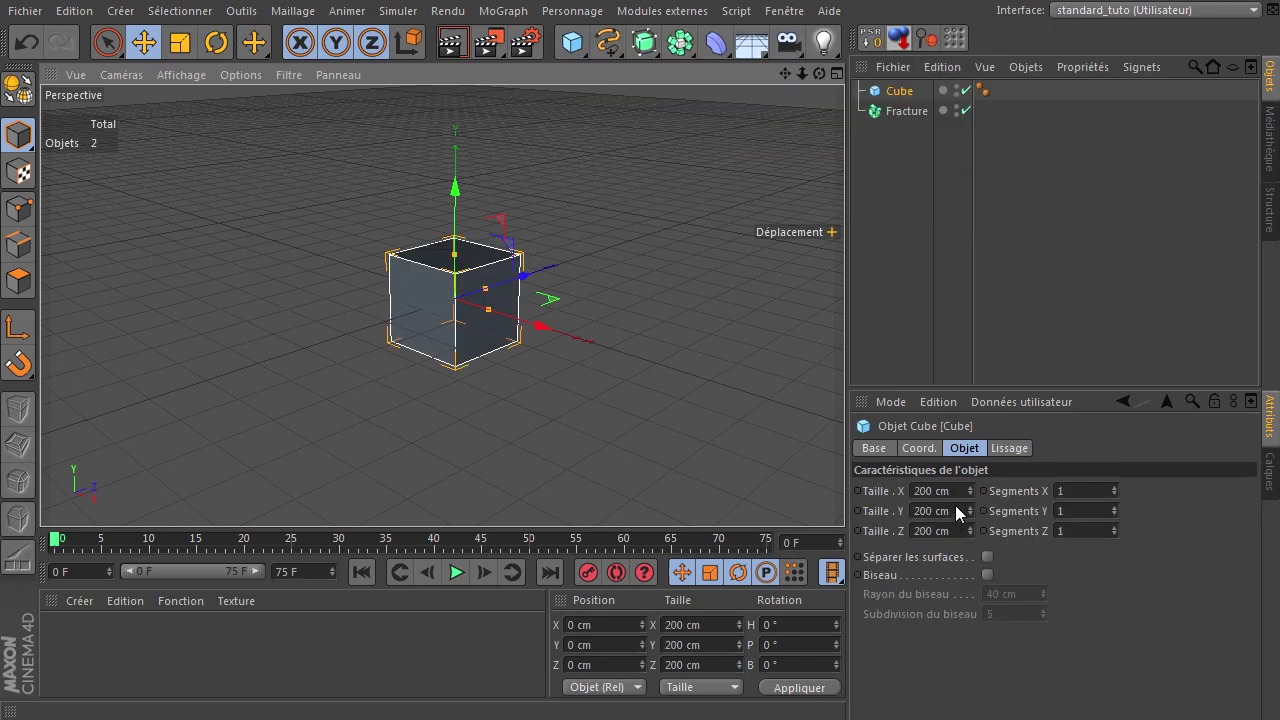
left_click(962, 502)
left_click(964, 514)
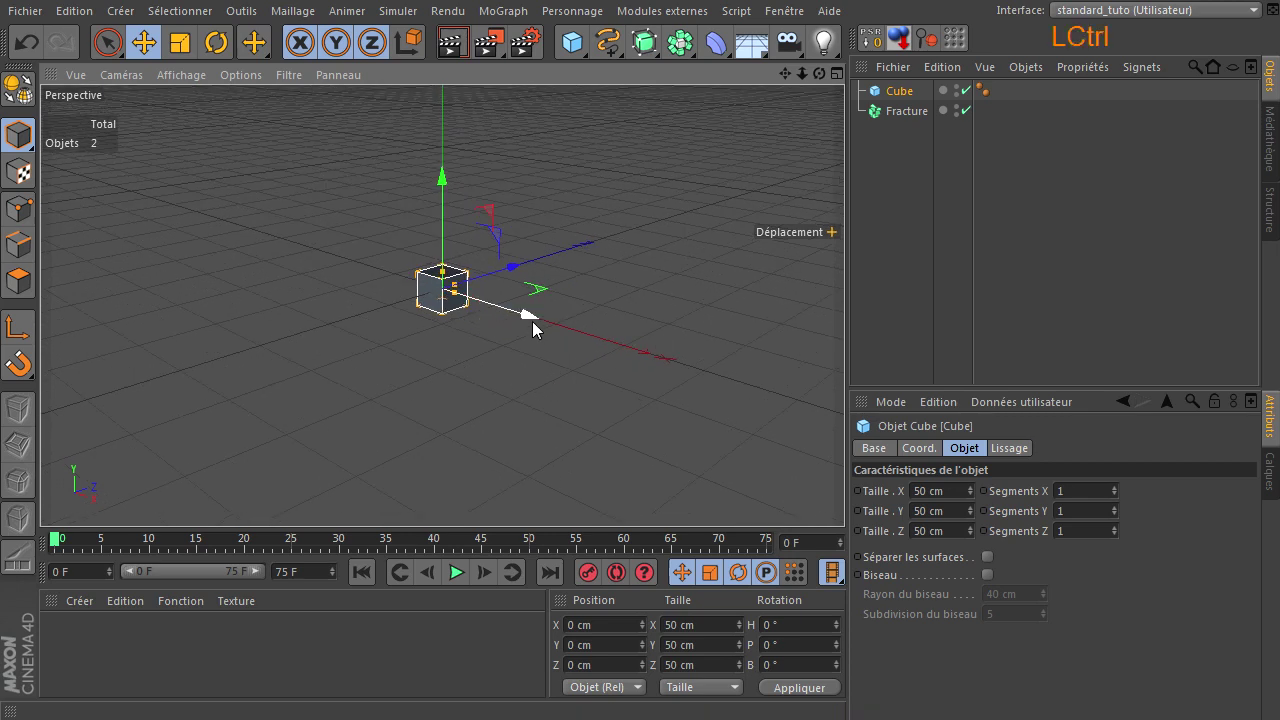
Ctrl-drag cube copies along X and Z into a five-cube cross, with Gouraud shading (lines) display
left_click(538, 330)
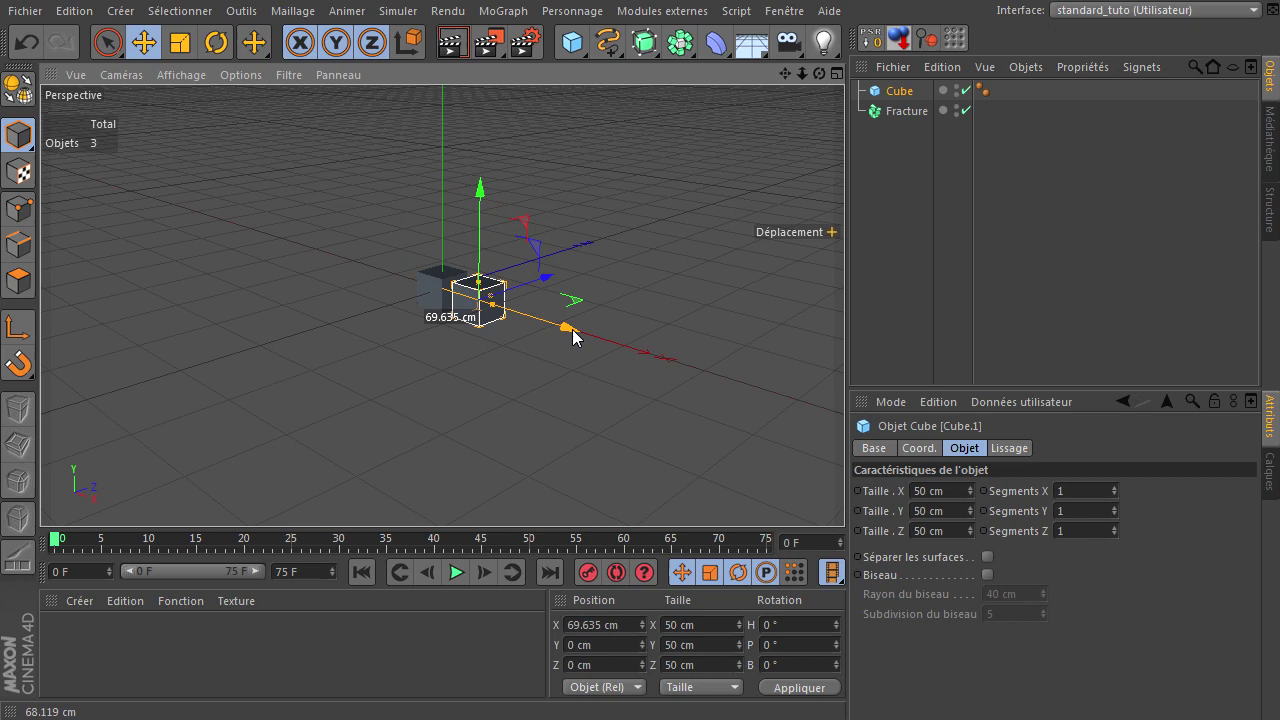
left_click(182, 84)
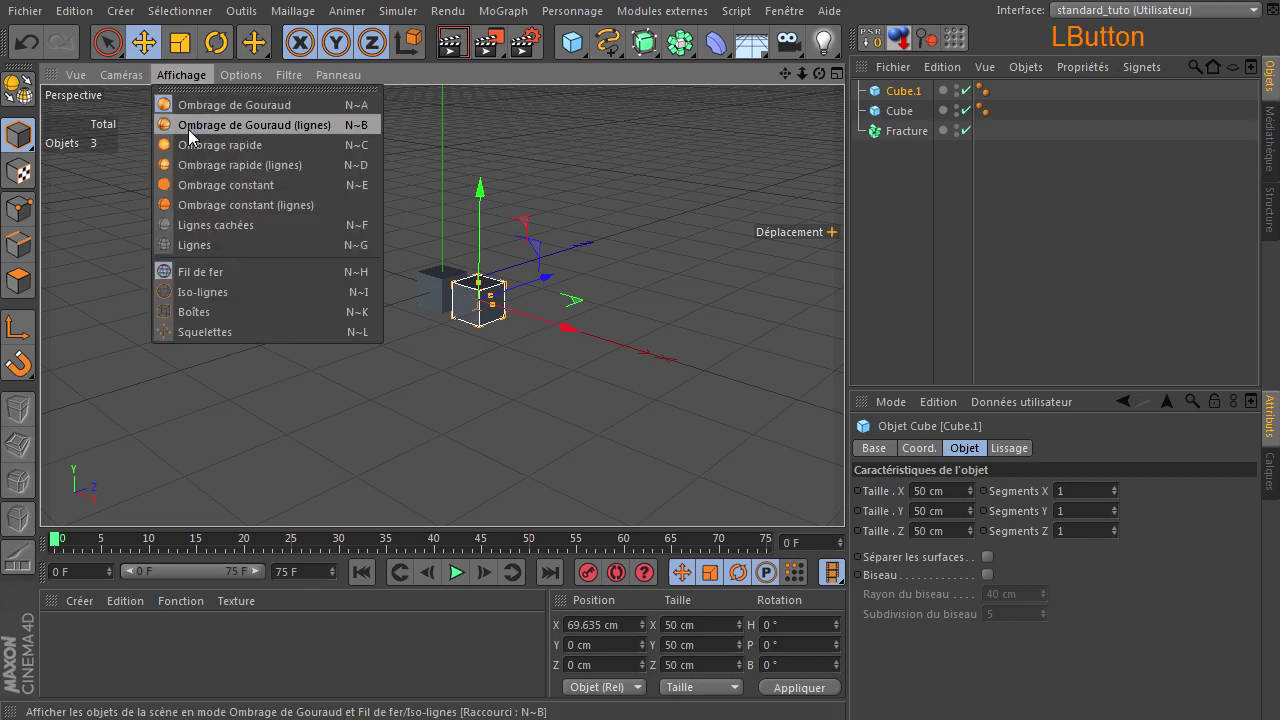
left_click(579, 340)
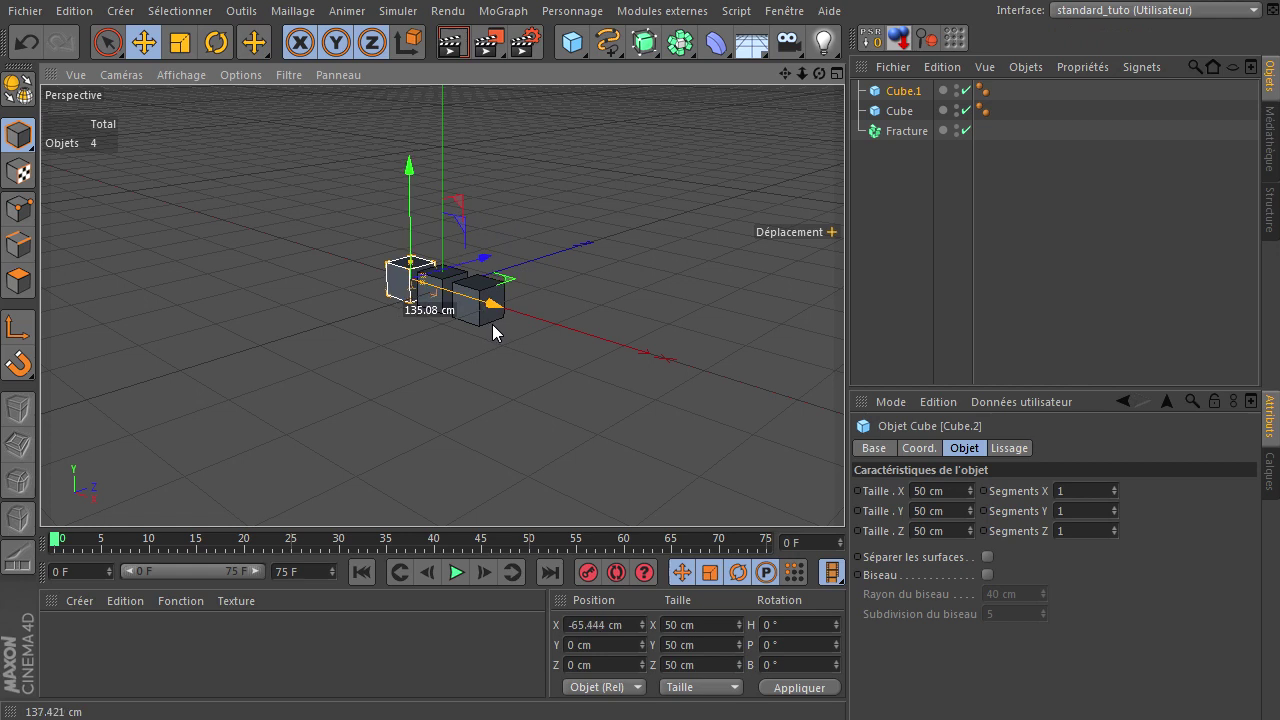
left_click(446, 311)
left_click(520, 275)
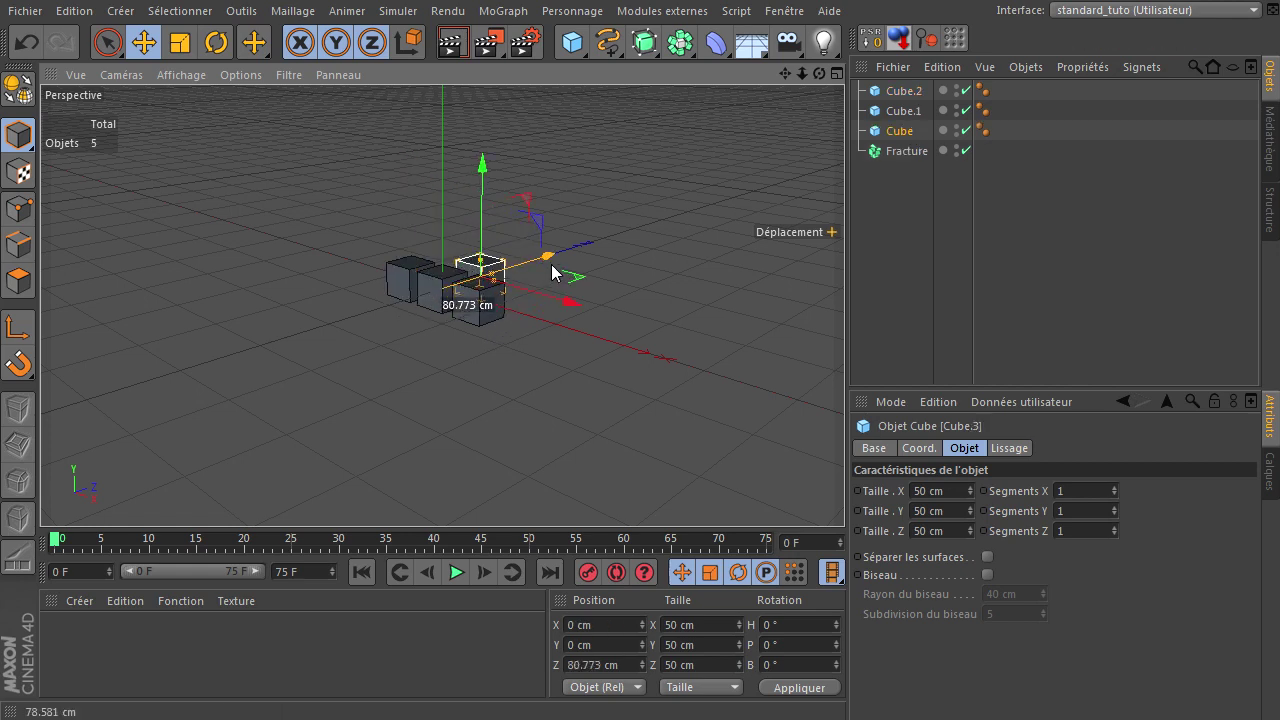
left_click(549, 268)
left_click(612, 364)
Select all five cubes in the Object Manager and place them under the Fracture object
left_click(851, 499)
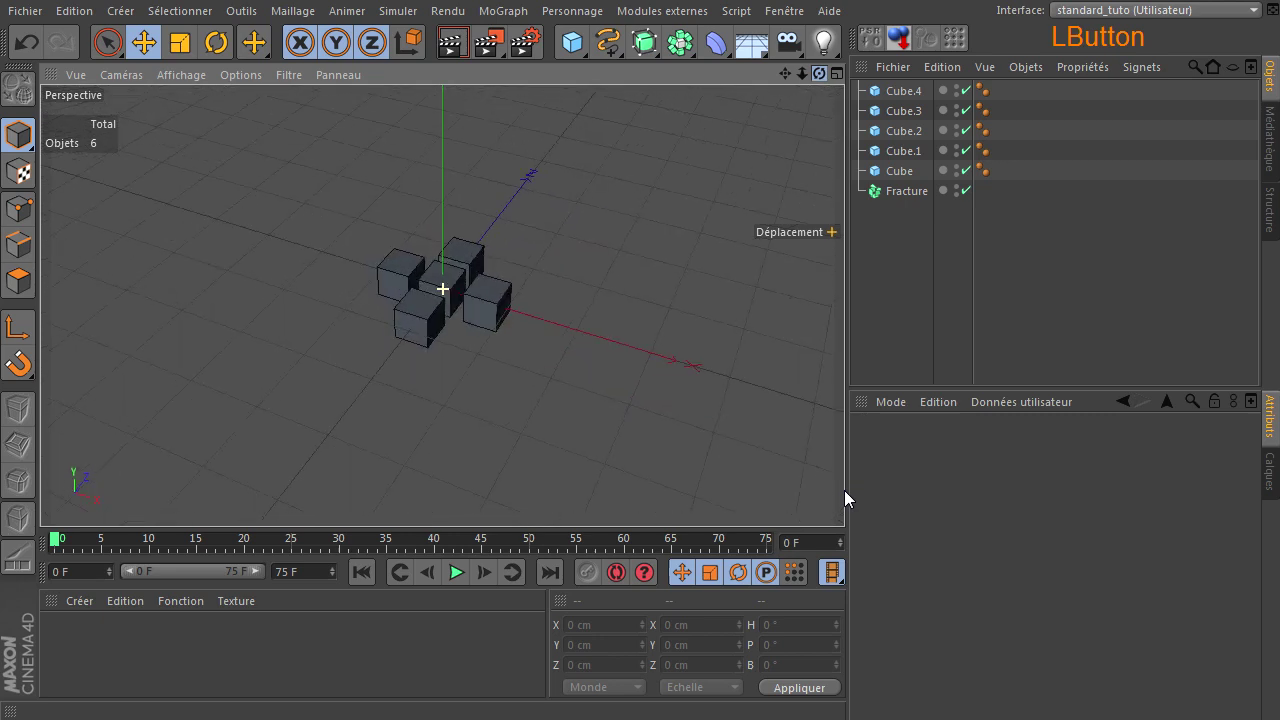
left_click(913, 176)
left_click(918, 102)
left_click(902, 179)
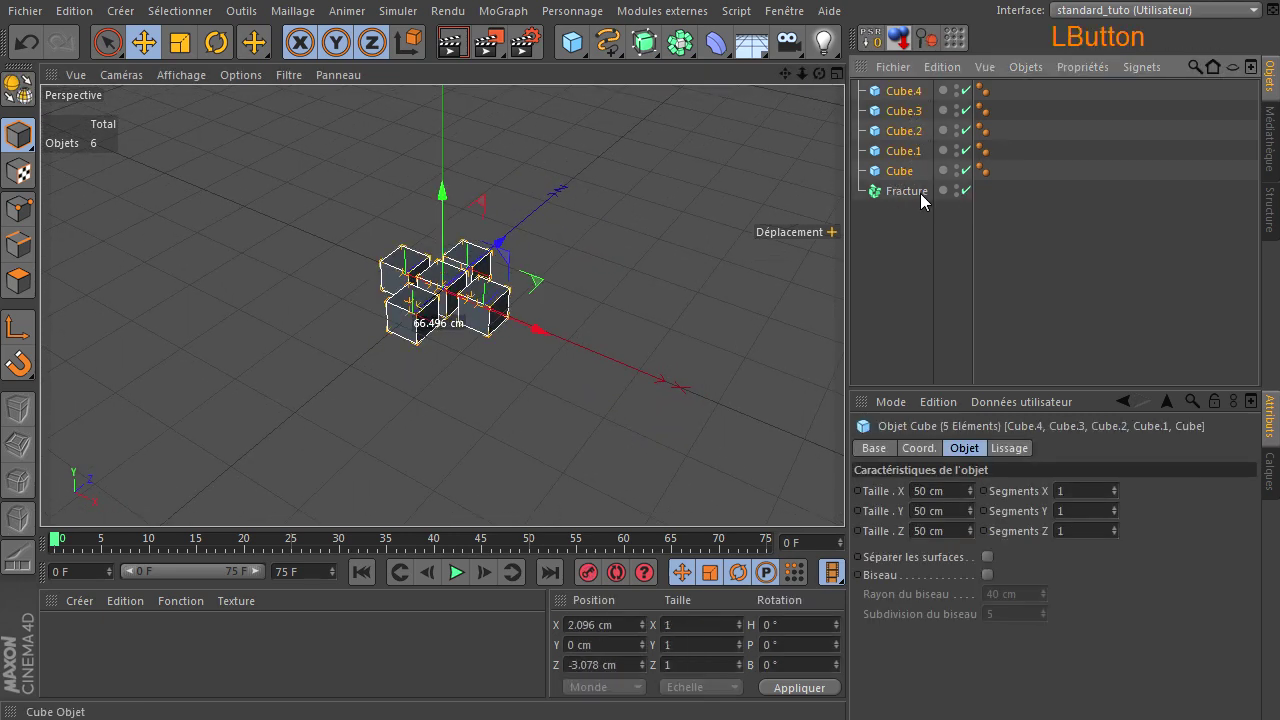
left_click(925, 315)
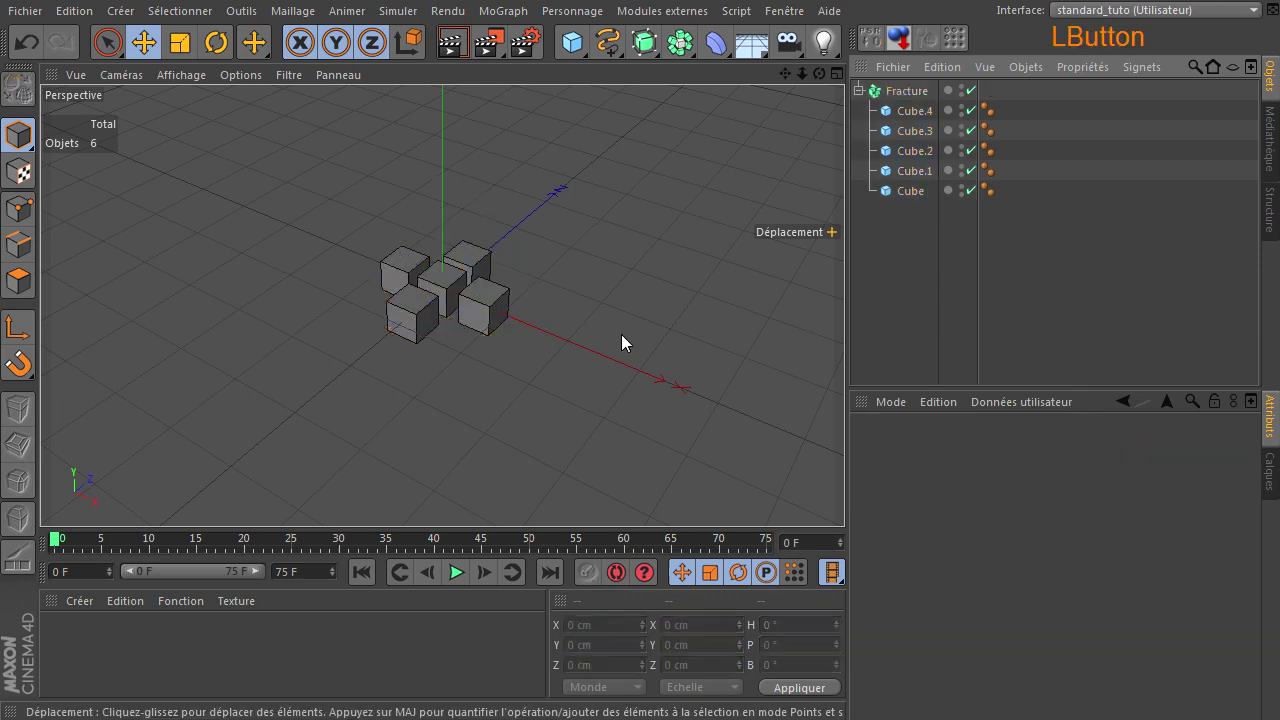
Add a Plan primitive with 5 by 5 segments and 1000 cm width and height
left_click(851, 499)
left_click(851, 499)
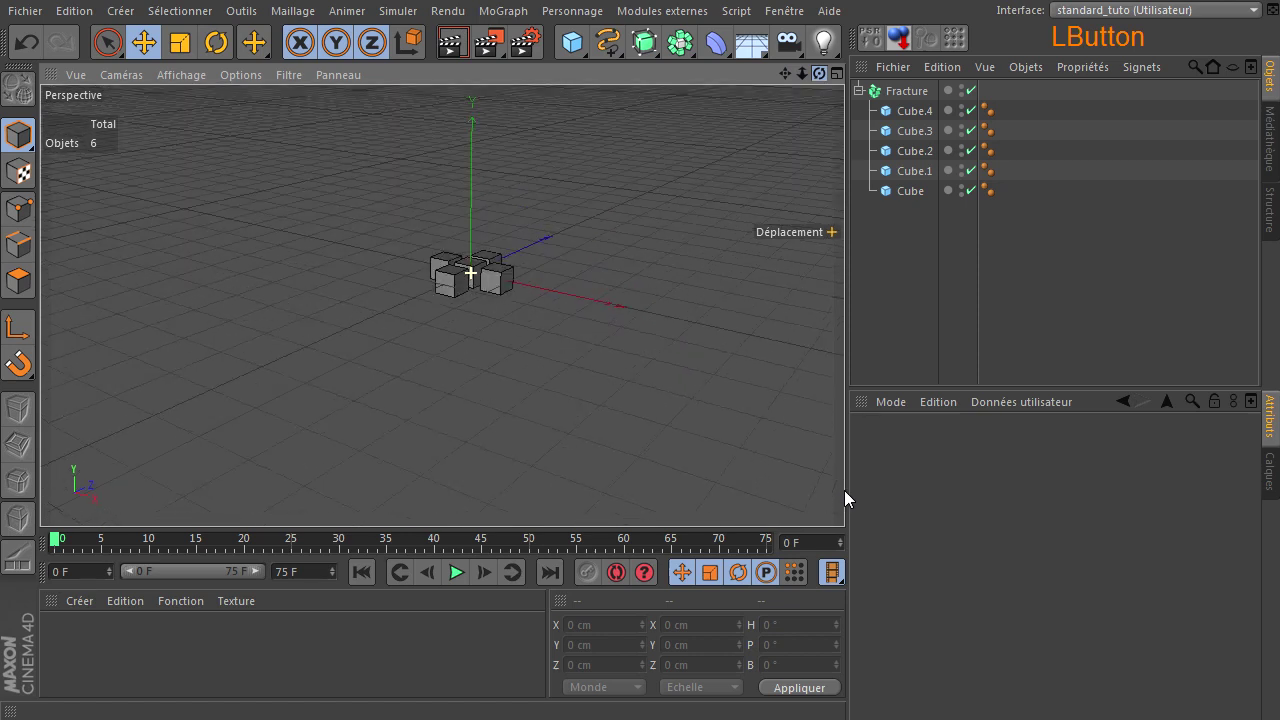
left_click(592, 49)
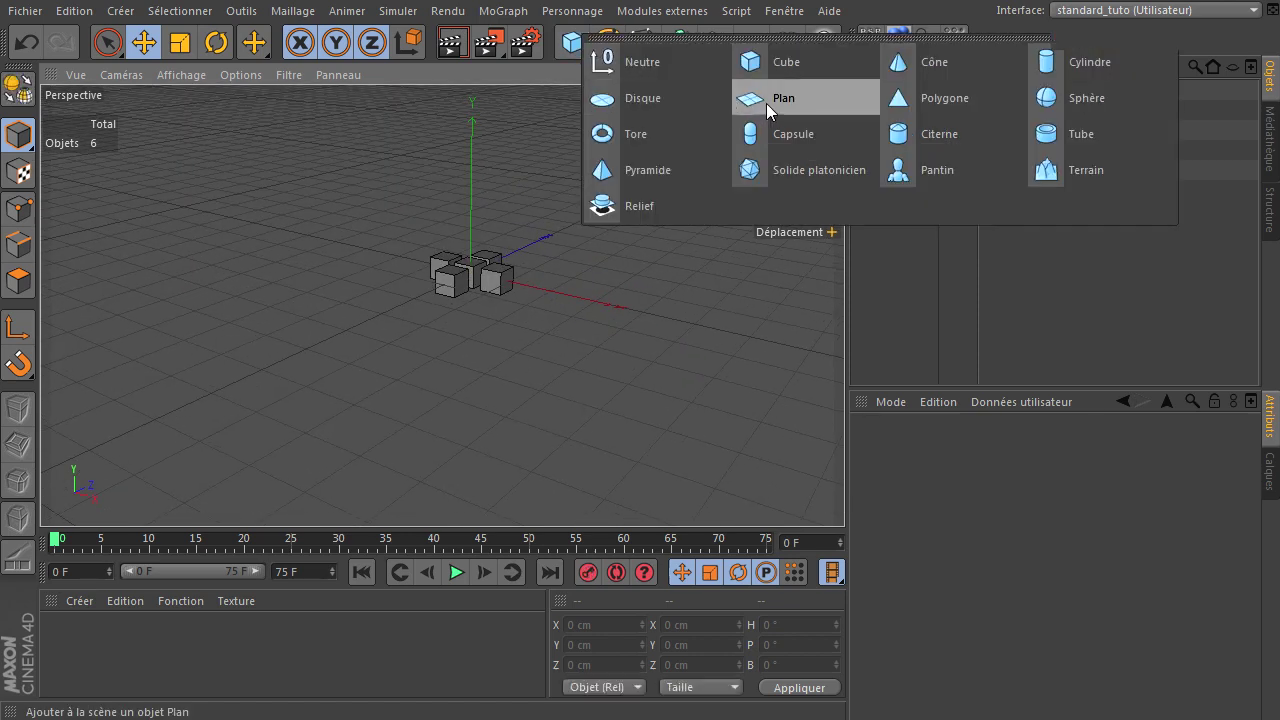
left_click(1023, 538)
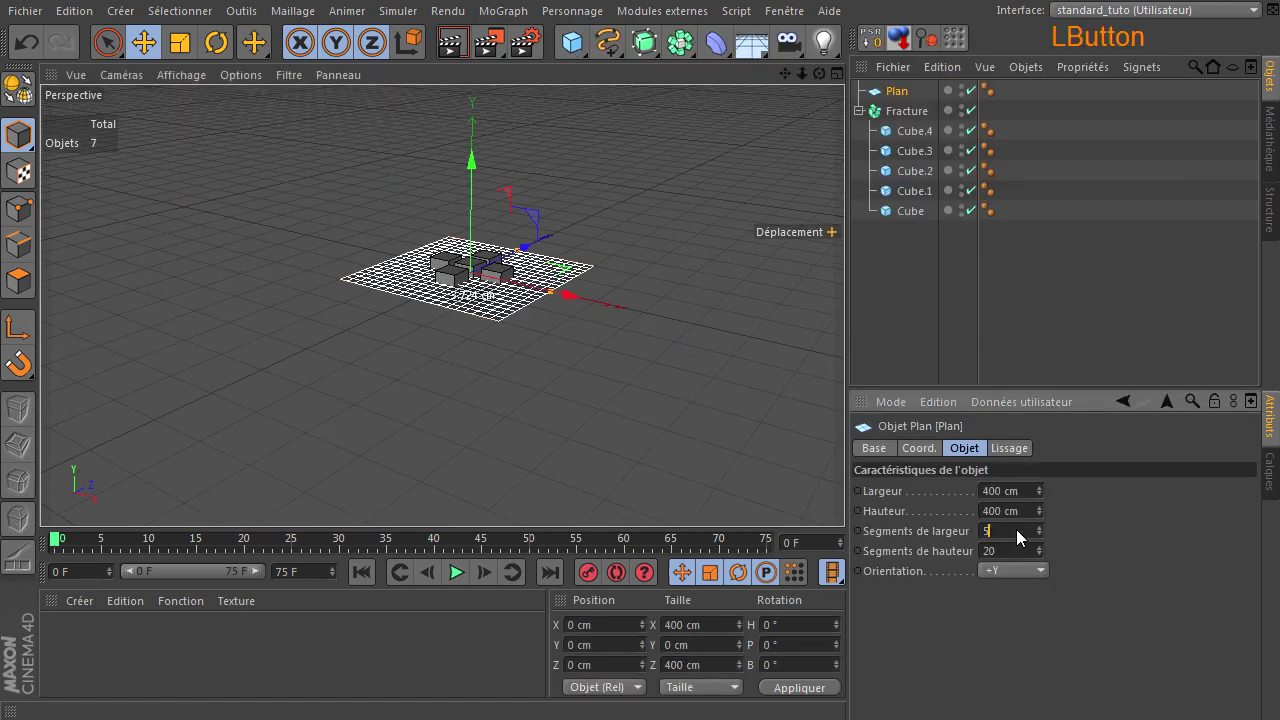
left_click(1021, 557)
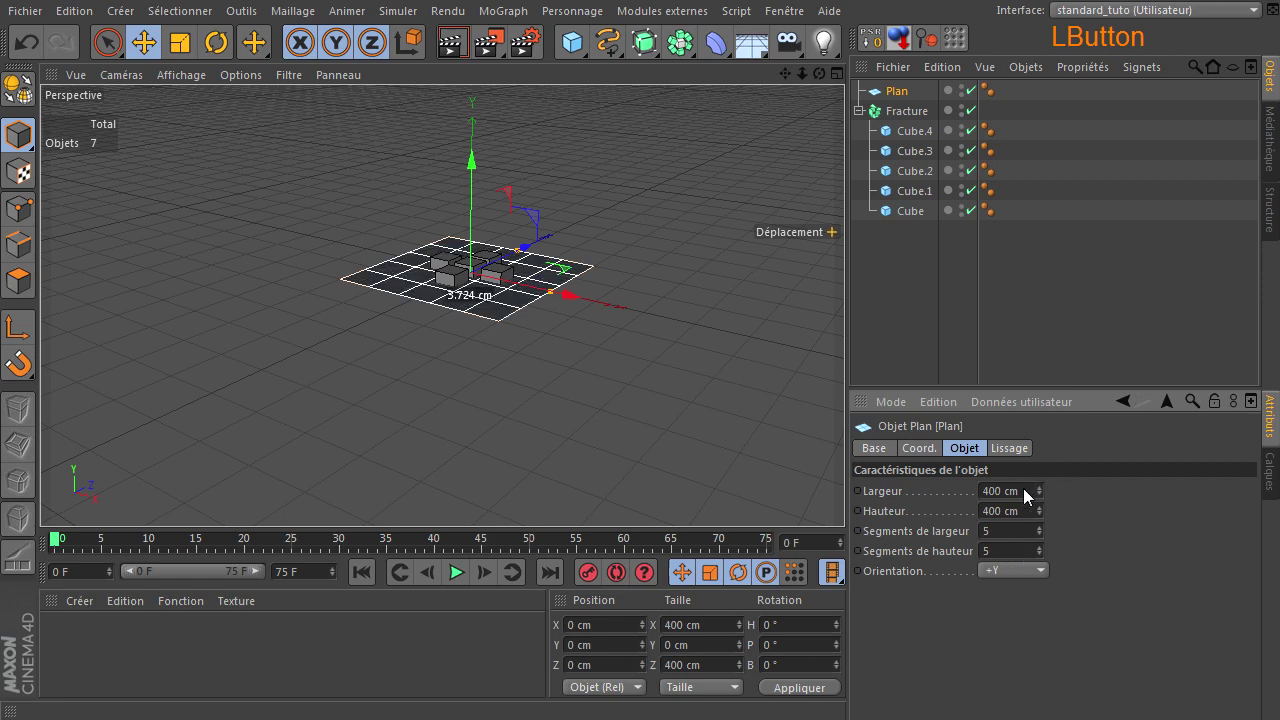
left_click(1029, 522)
left_click(1087, 526)
Drag the plane down on Y to about 674 cm below the cube cross and select it
left_click(484, 223)
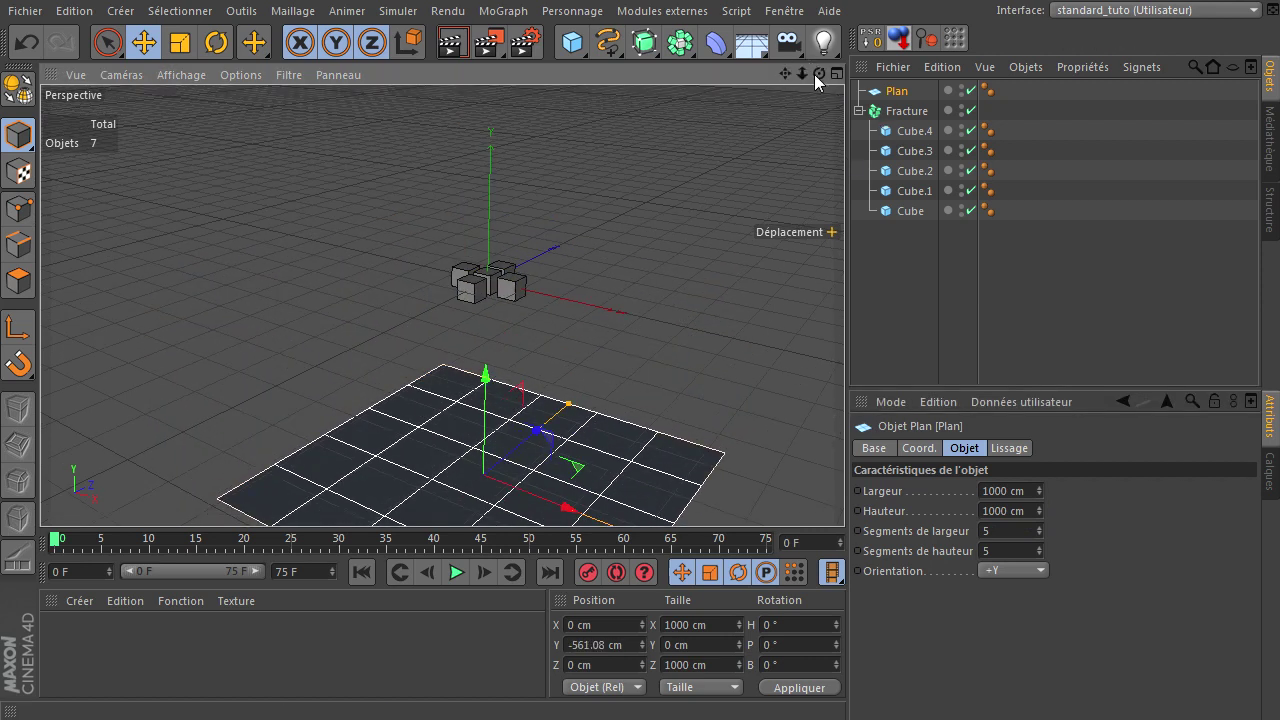
left_click(851, 499)
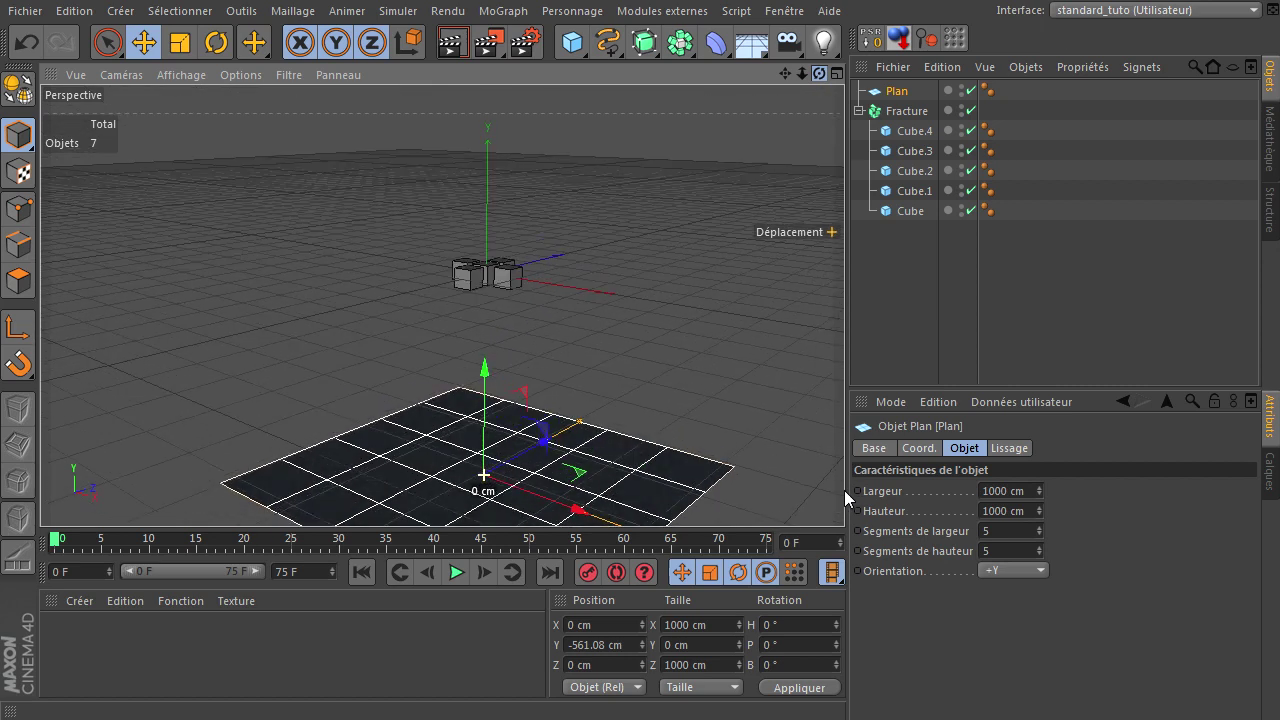
left_click(491, 377)
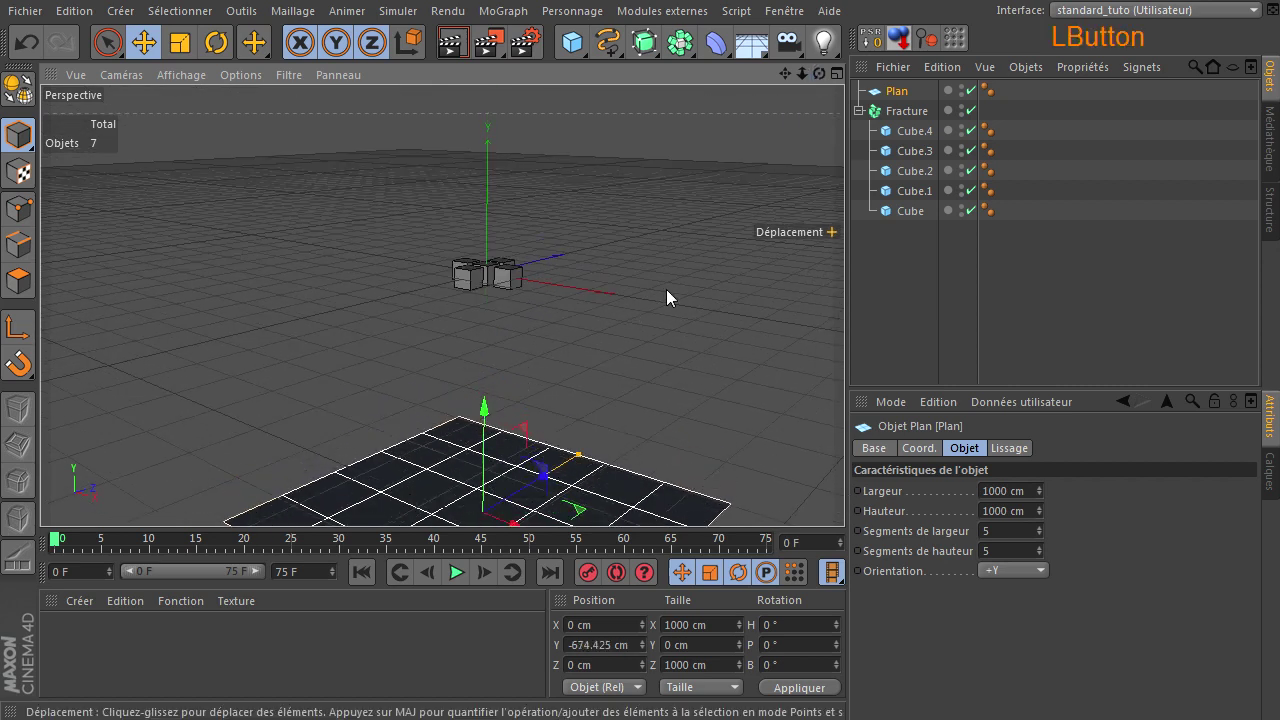
left_click(851, 499)
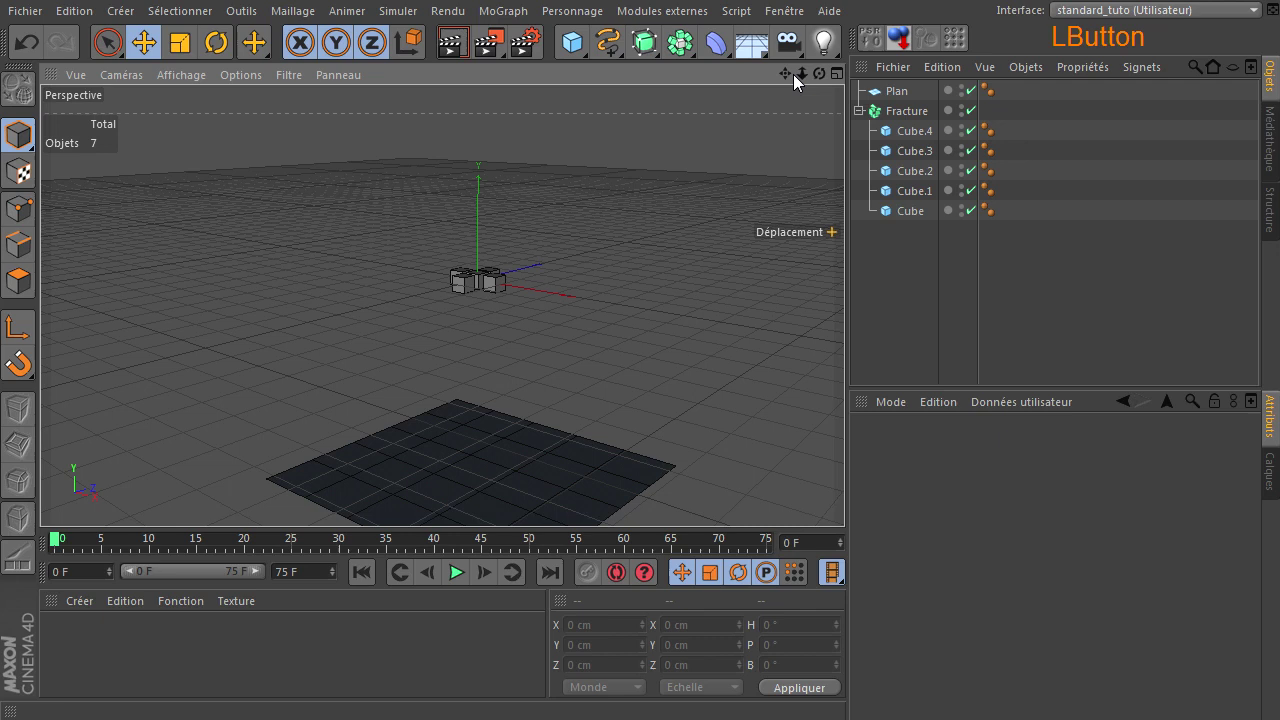
left_click(851, 499)
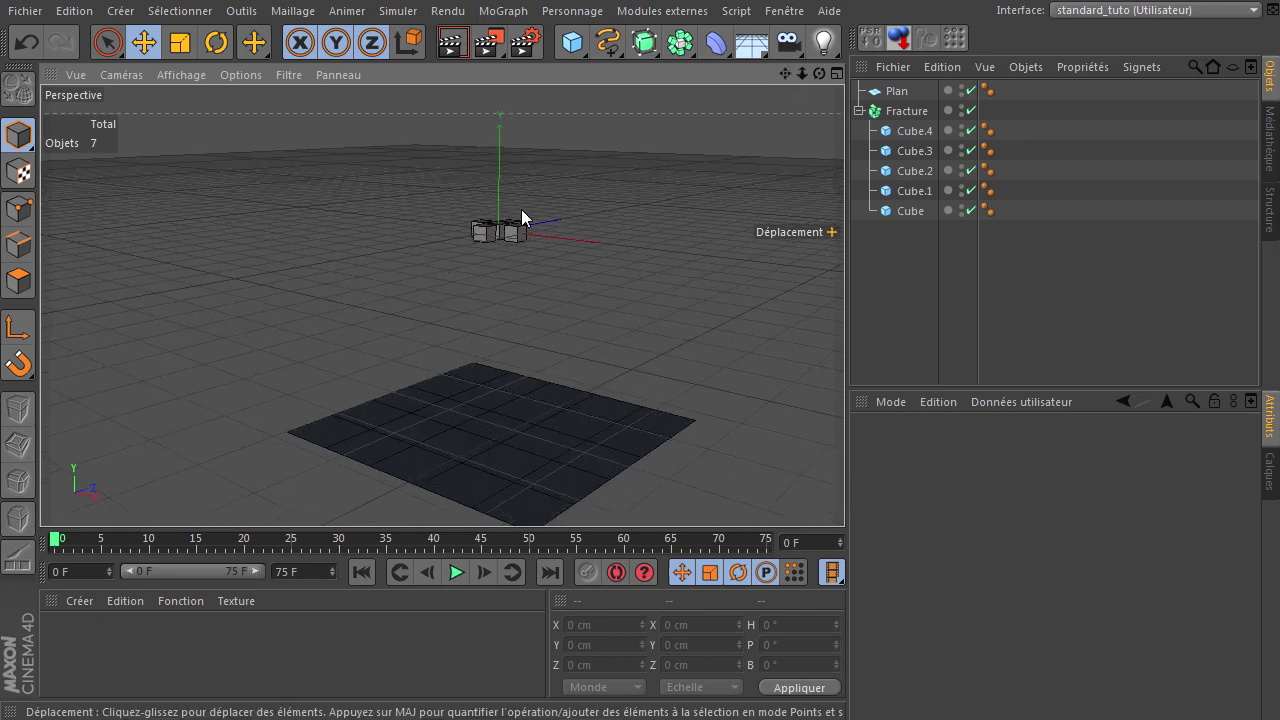
left_click(913, 102)
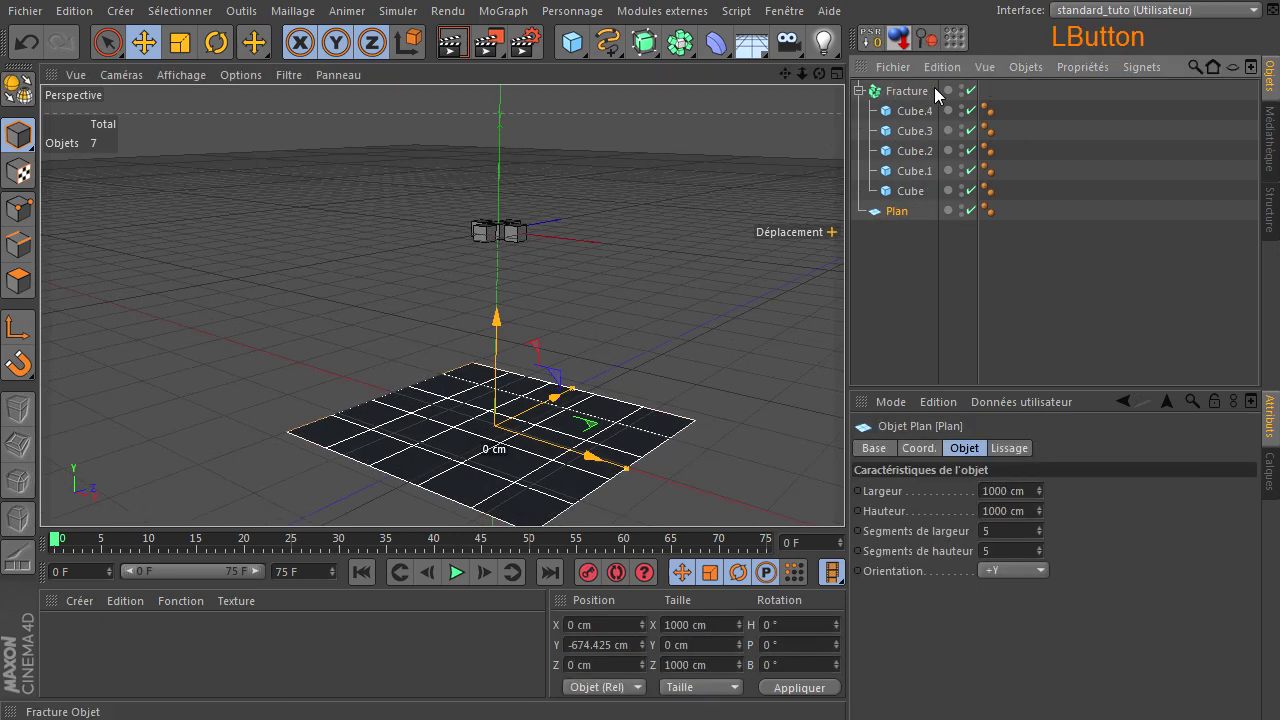
left_click(923, 100)
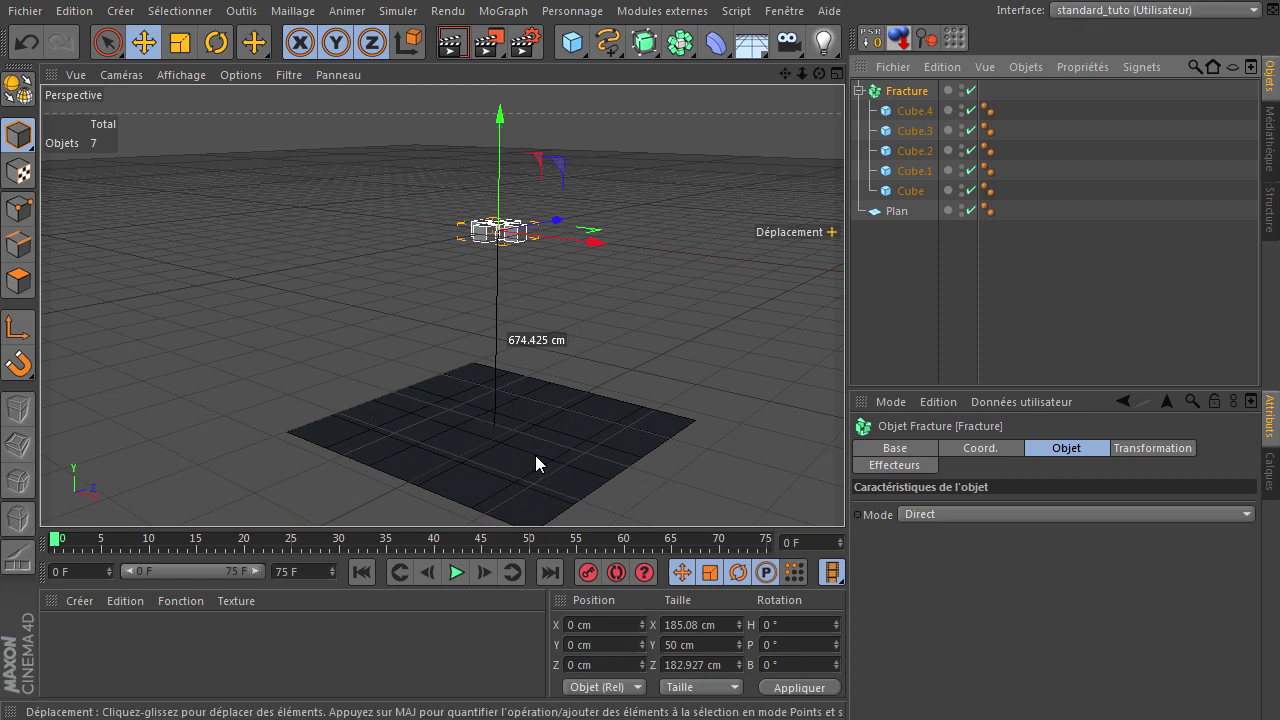
left_click(631, 304)
left_click(908, 213)
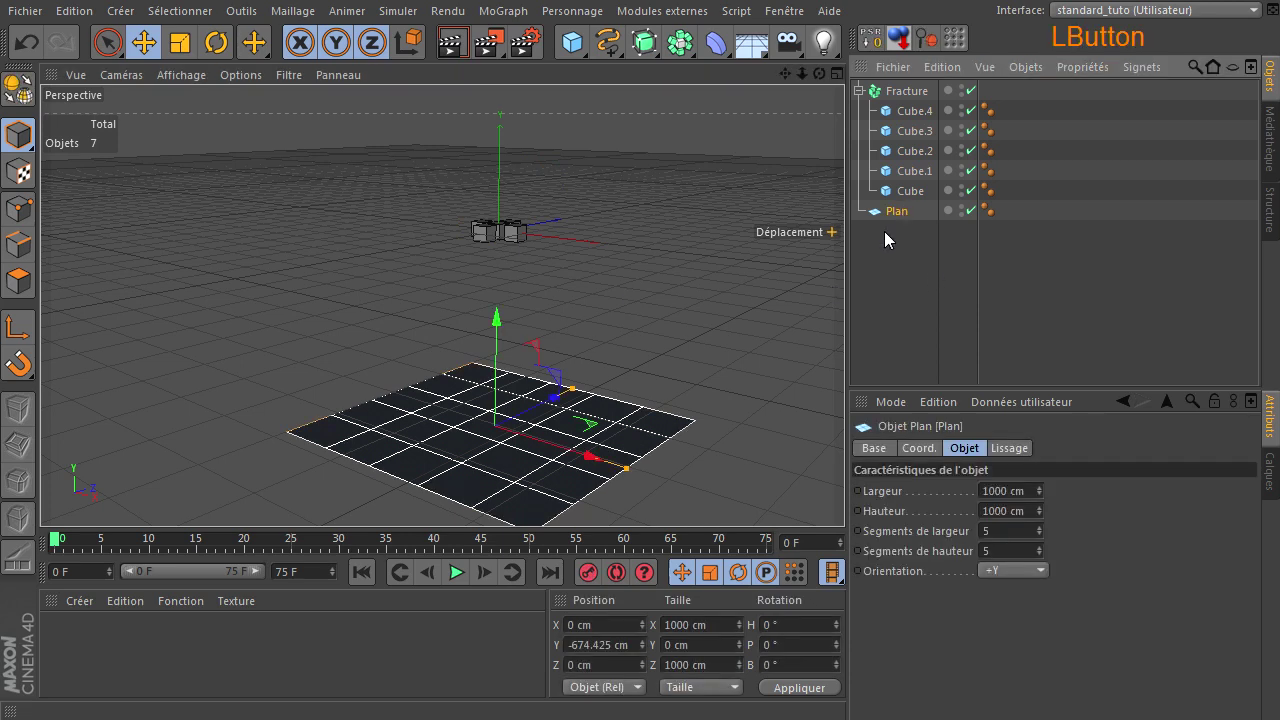
Make the plane a collision body, move the loose cube instances into Fracture non dynamique and play the simulation
right_click(881, 216)
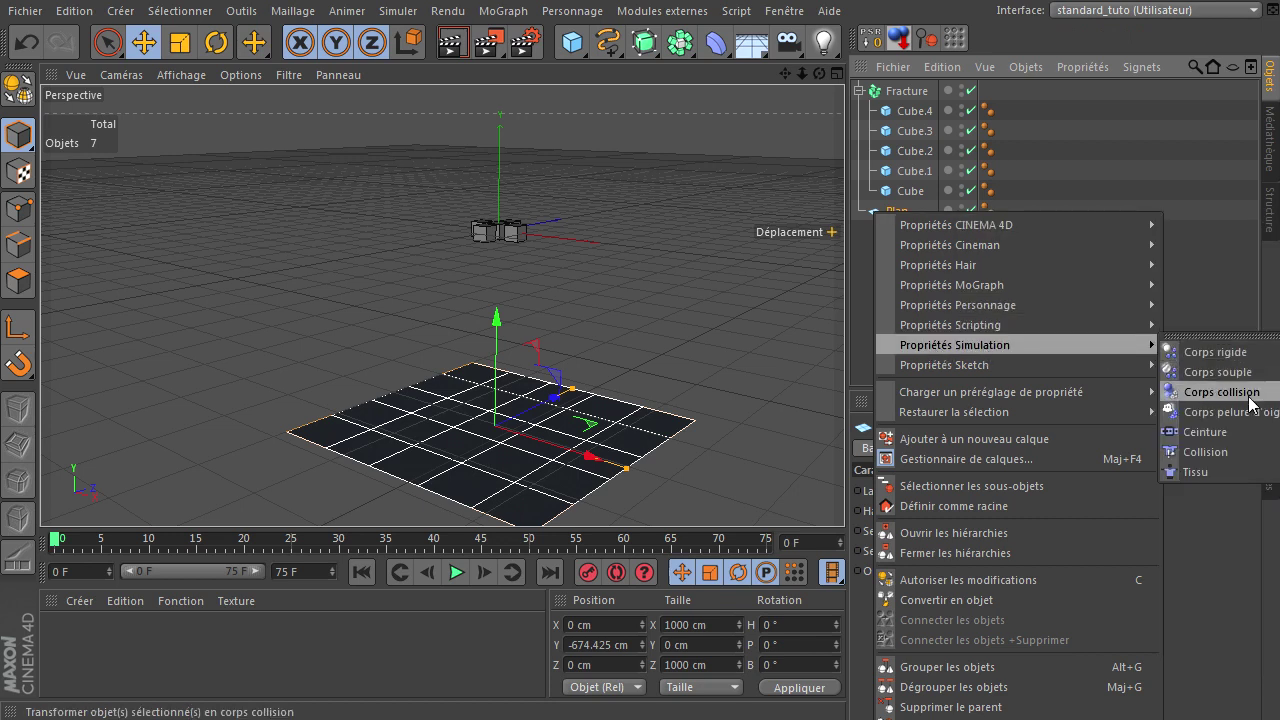
left_click(1214, 396)
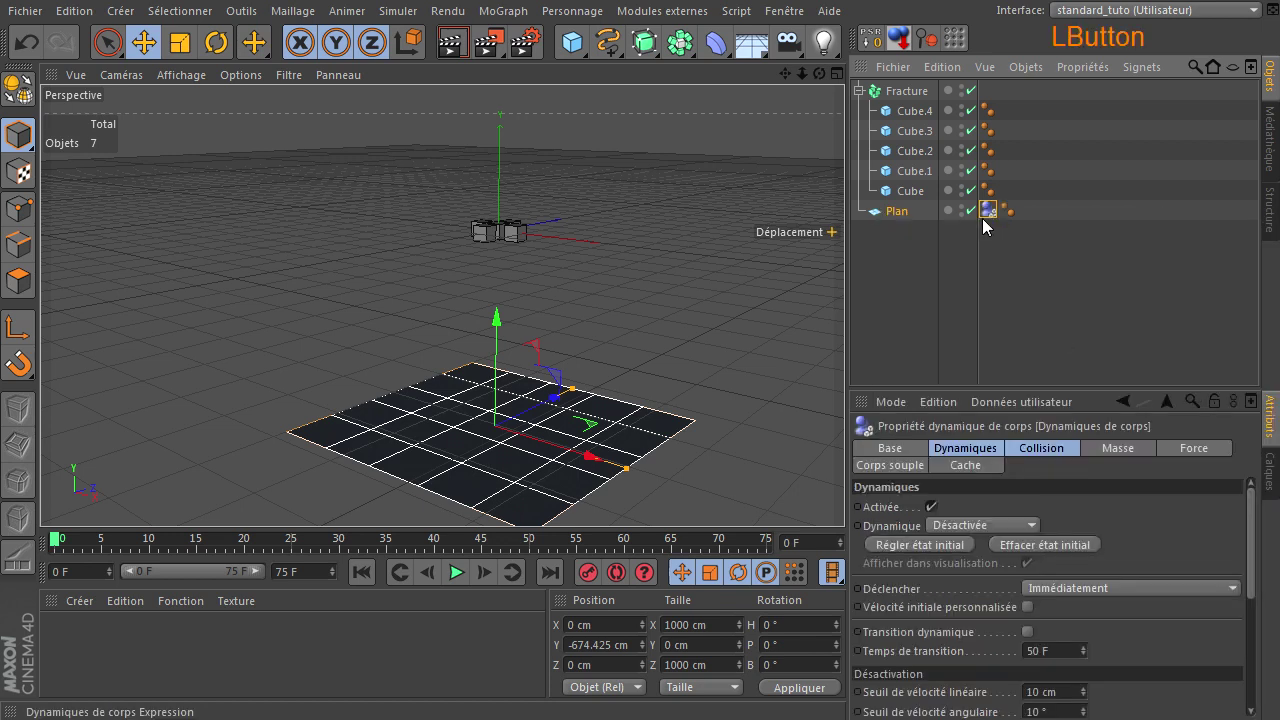
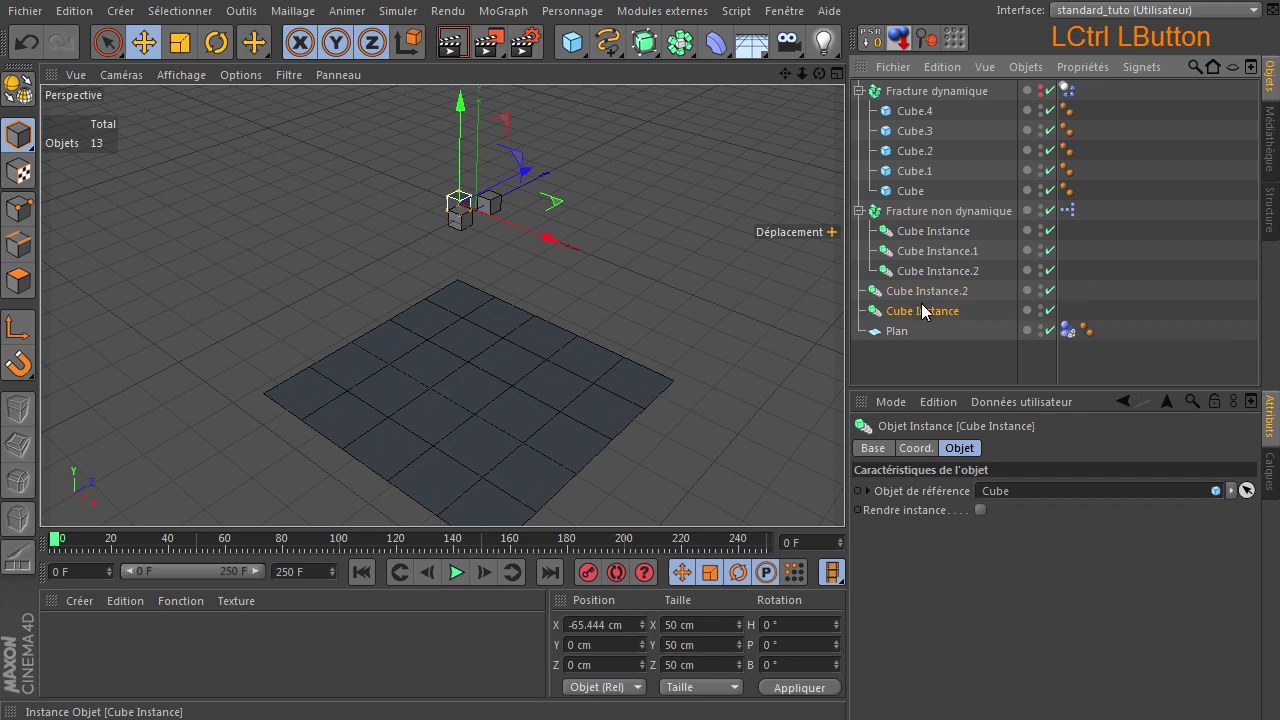
left_click(922, 298)
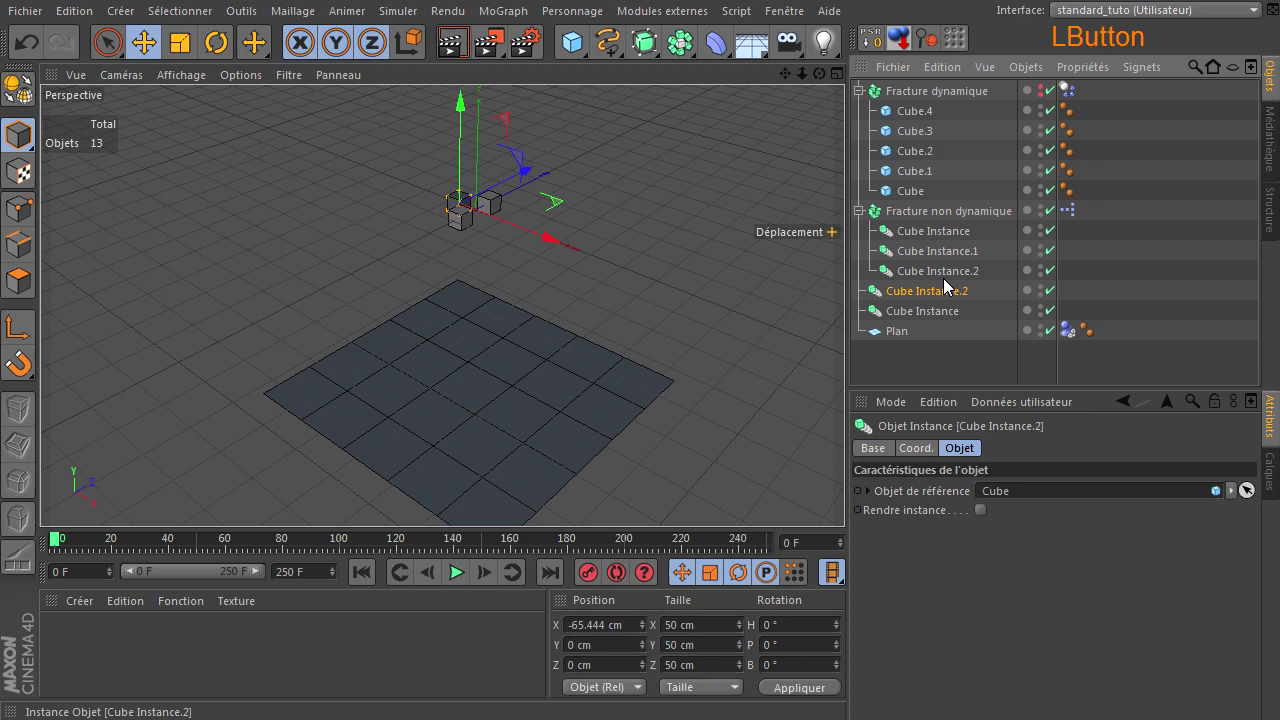
left_click(923, 319)
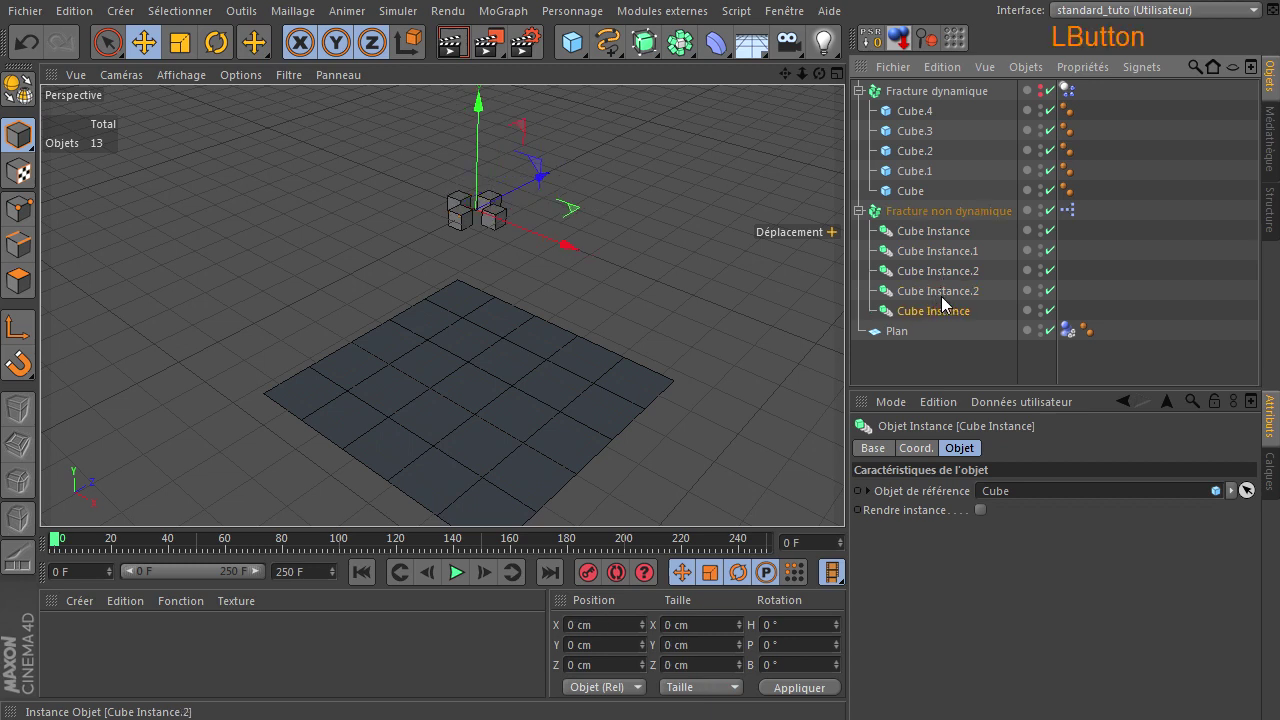
left_click(923, 370)
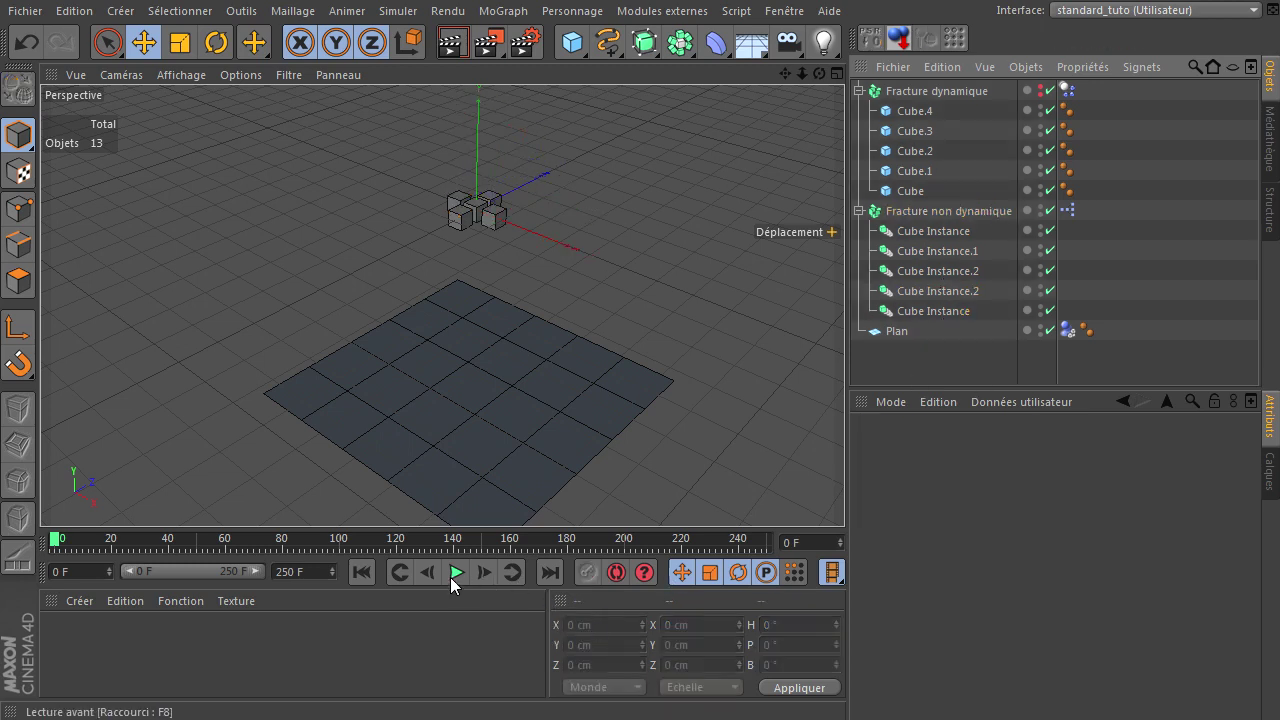
left_click(458, 582)
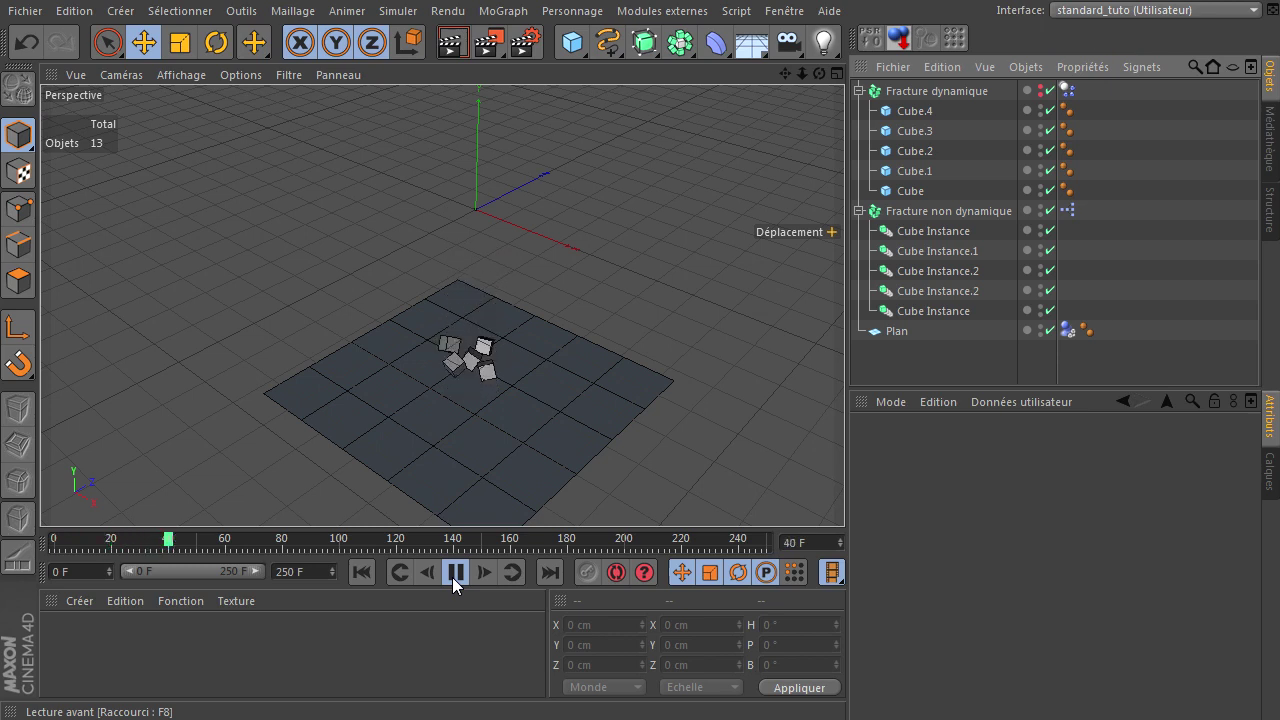
Rewind to frame 0, inspect the cube instances and Fractures, and collapse Fracture non dynamique
left_click(460, 582)
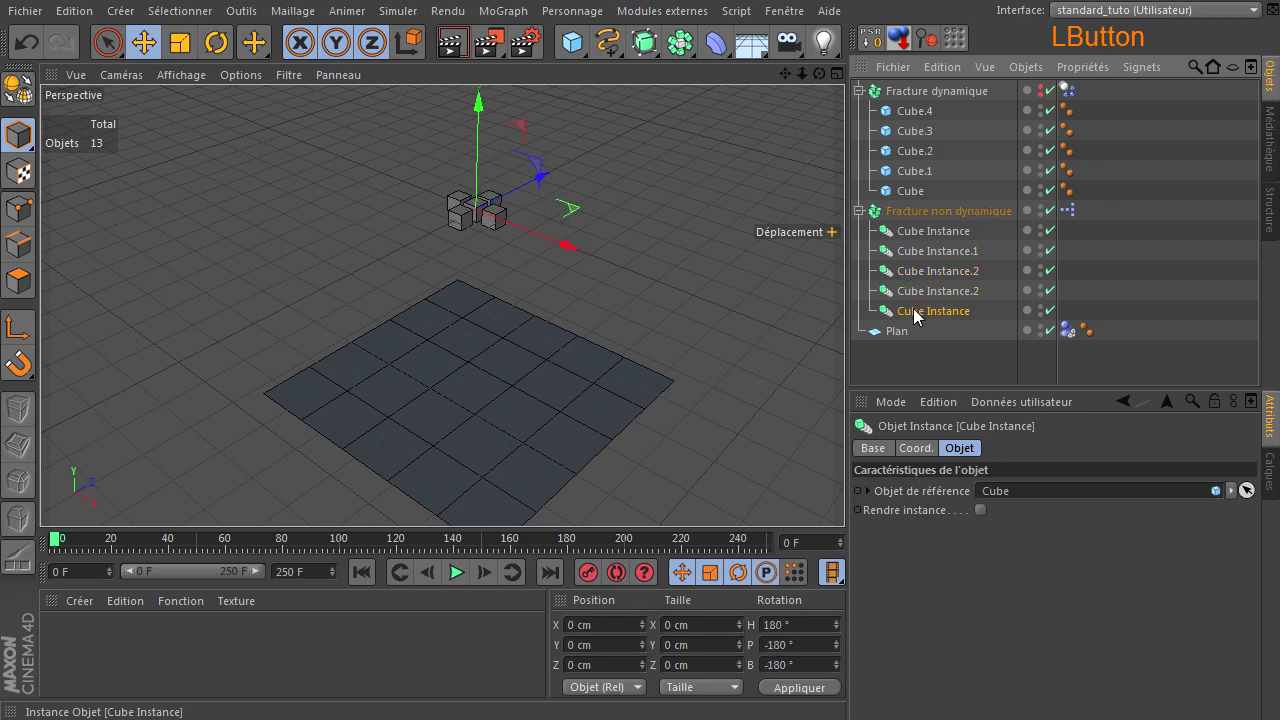
left_click(911, 379)
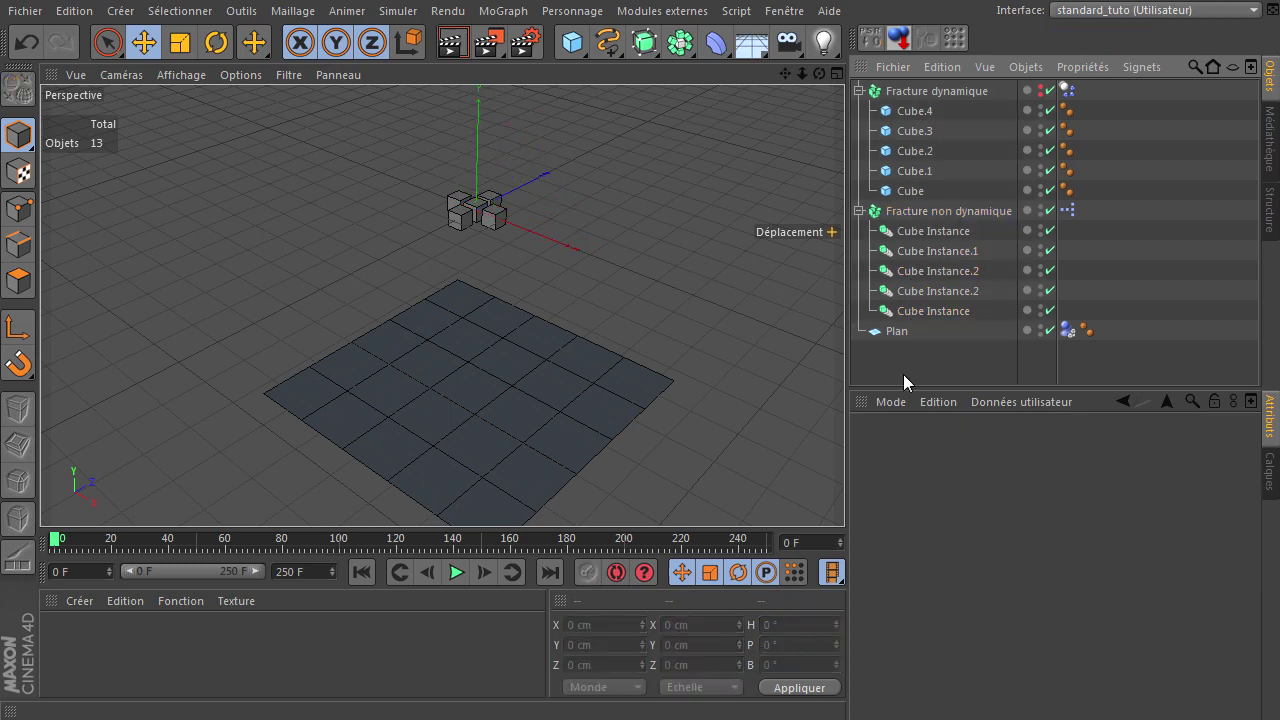
left_click(942, 239)
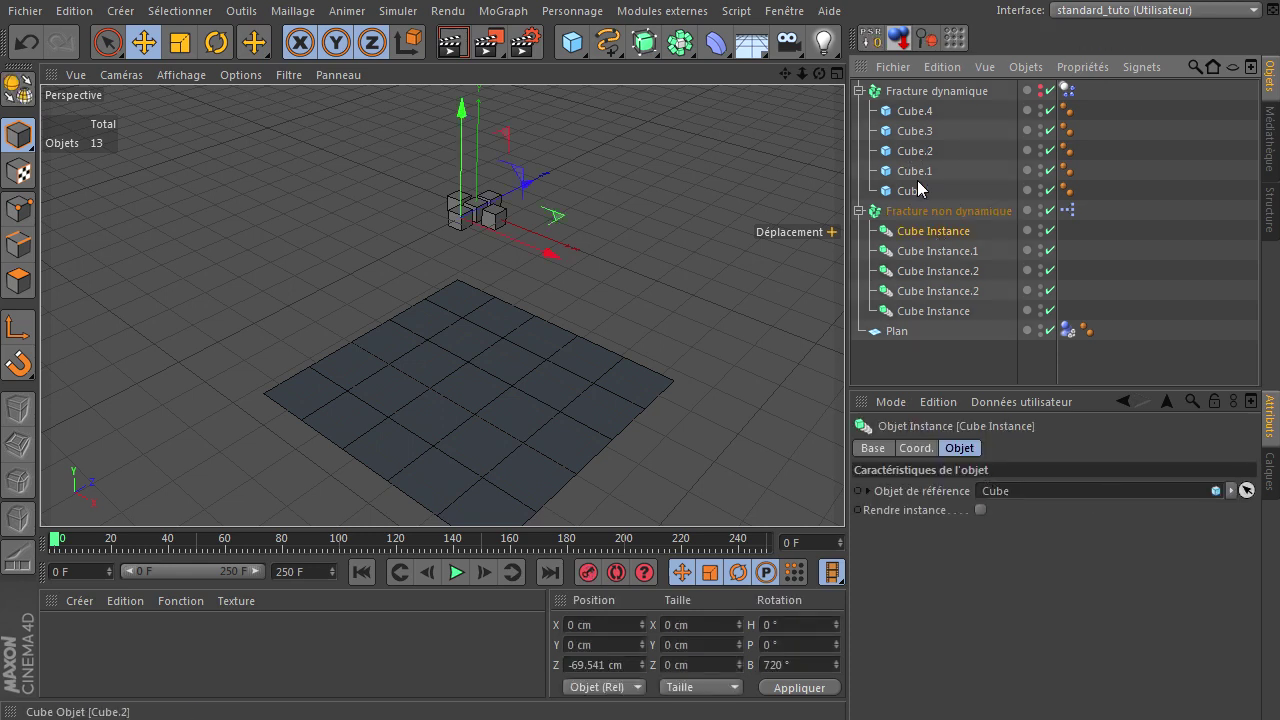
left_click(925, 198)
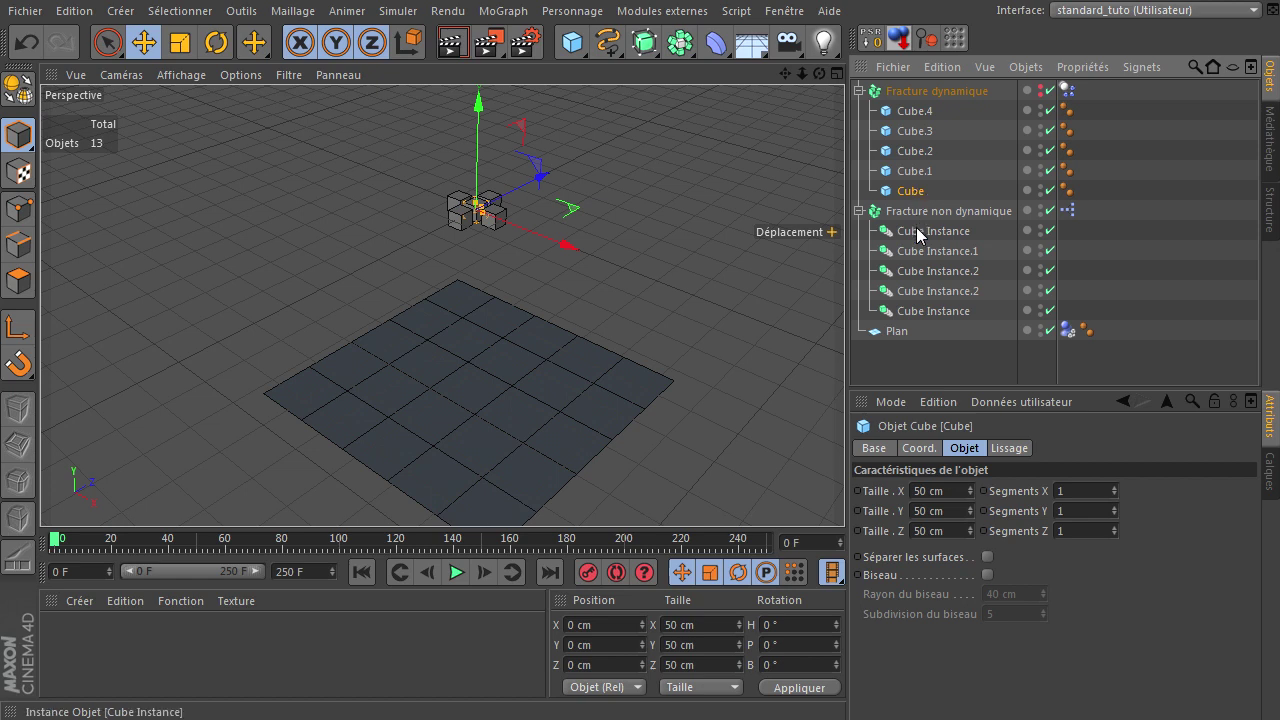
left_click(923, 236)
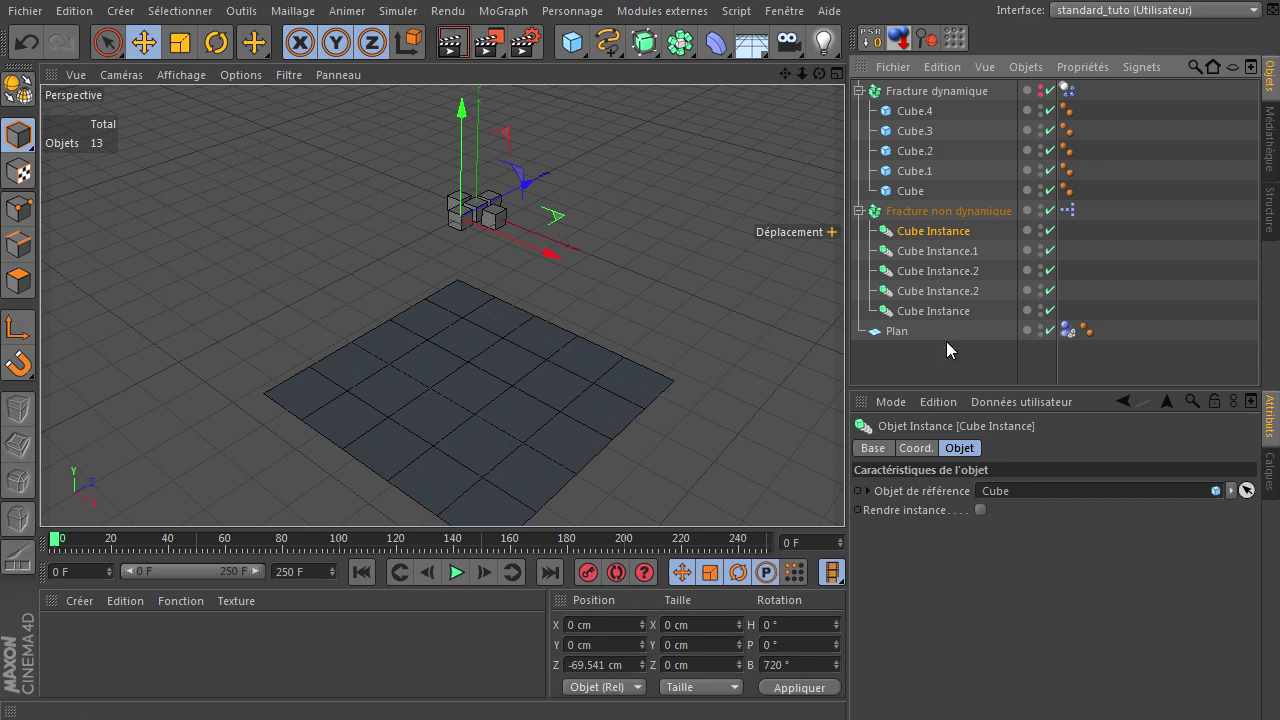
left_click(952, 215)
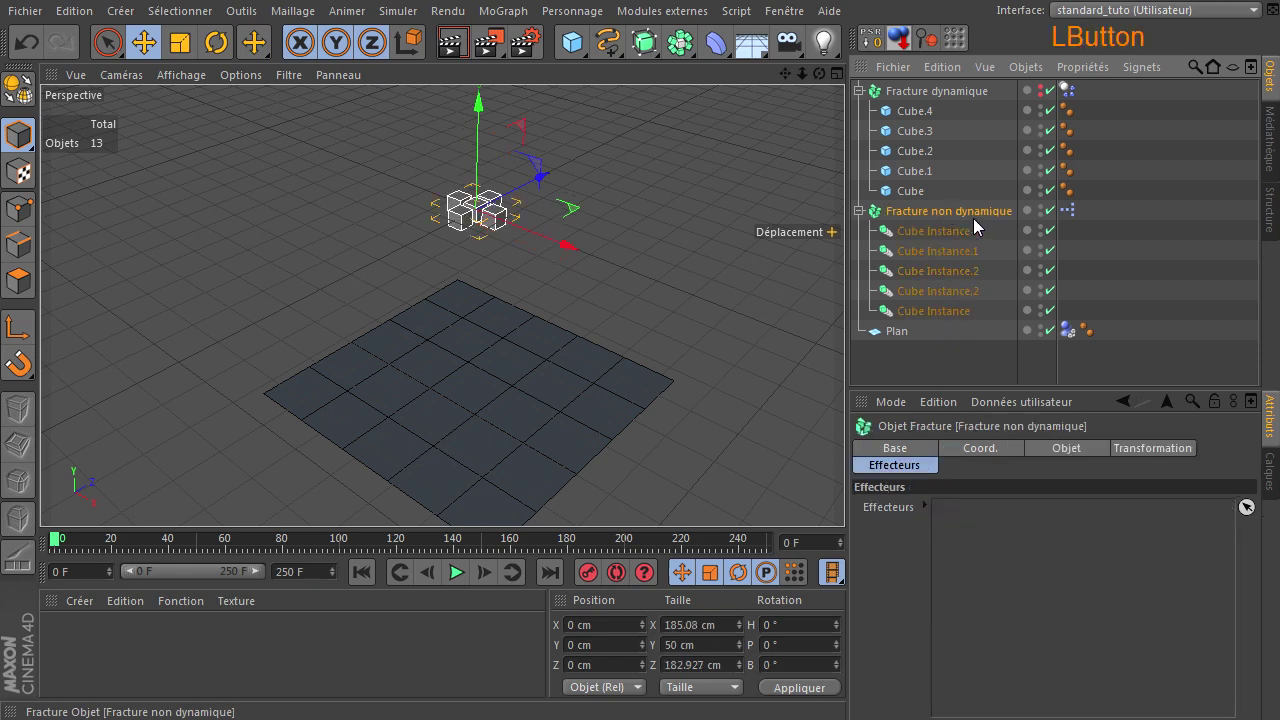
left_click(966, 240)
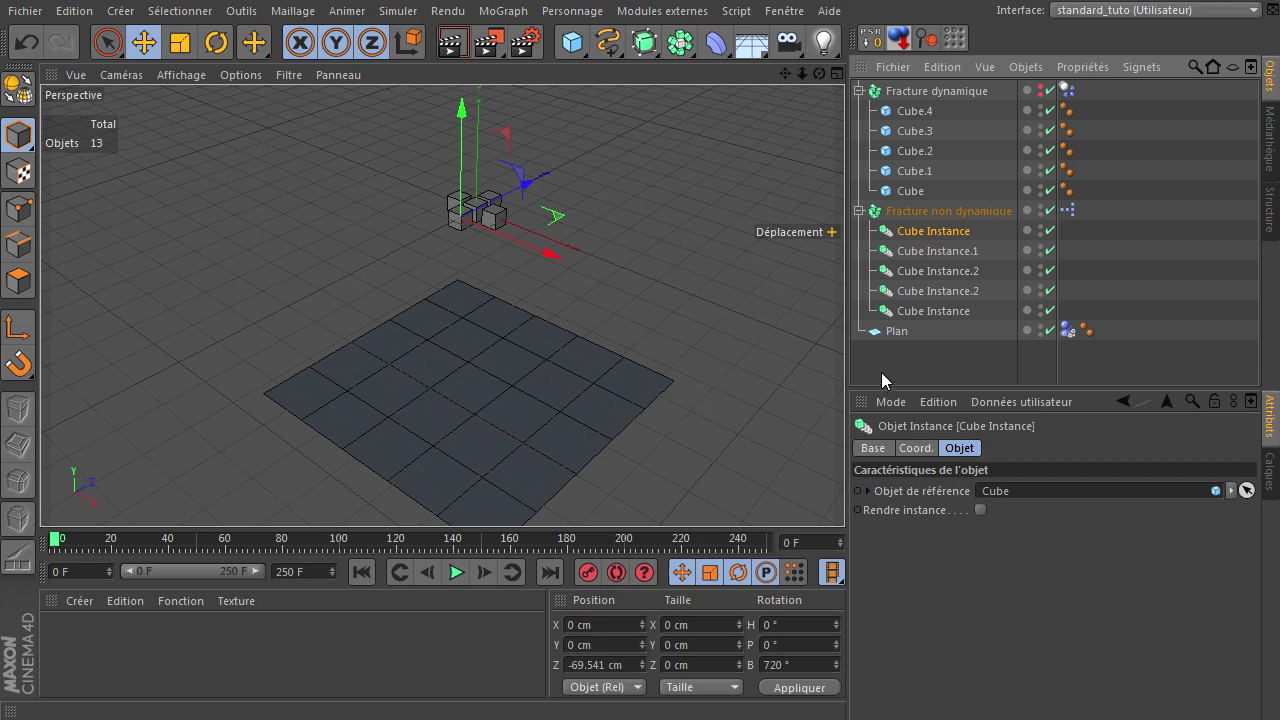
left_click(862, 222)
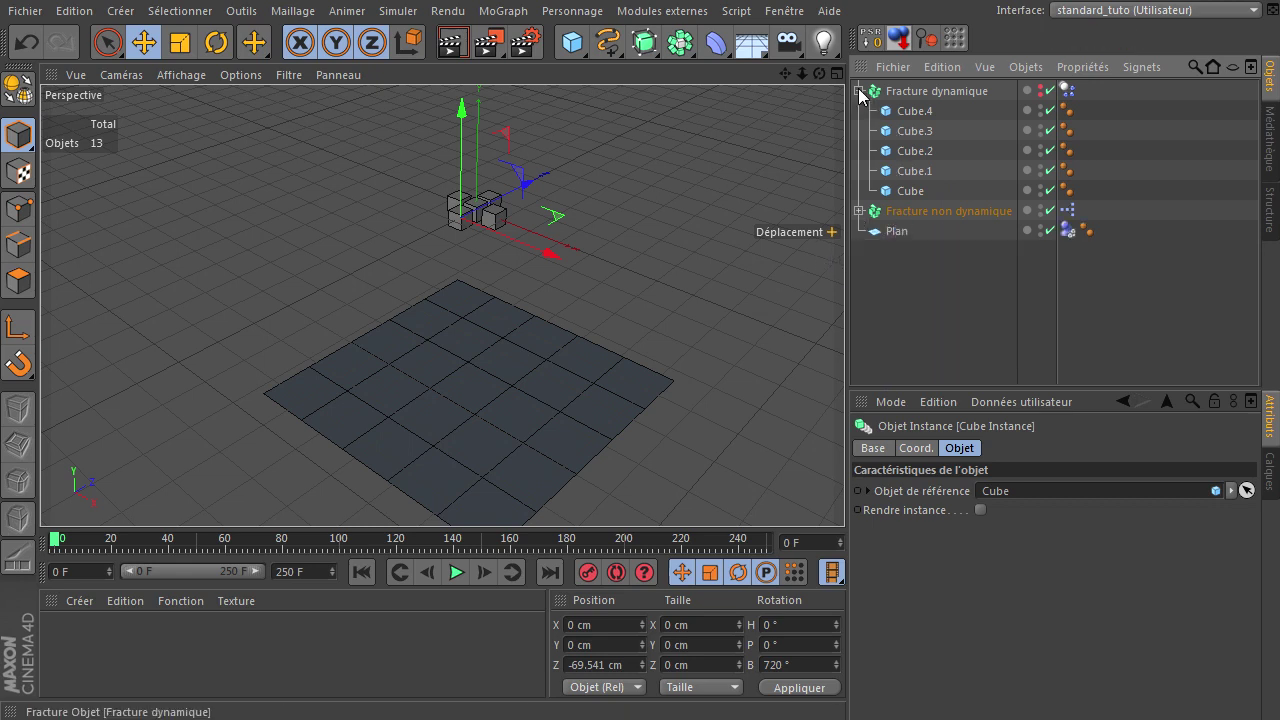
Rotate Fracture non dynamique to B 180° with the Rotate tool, then deselect it
left_click(989, 96)
left_click(1047, 93)
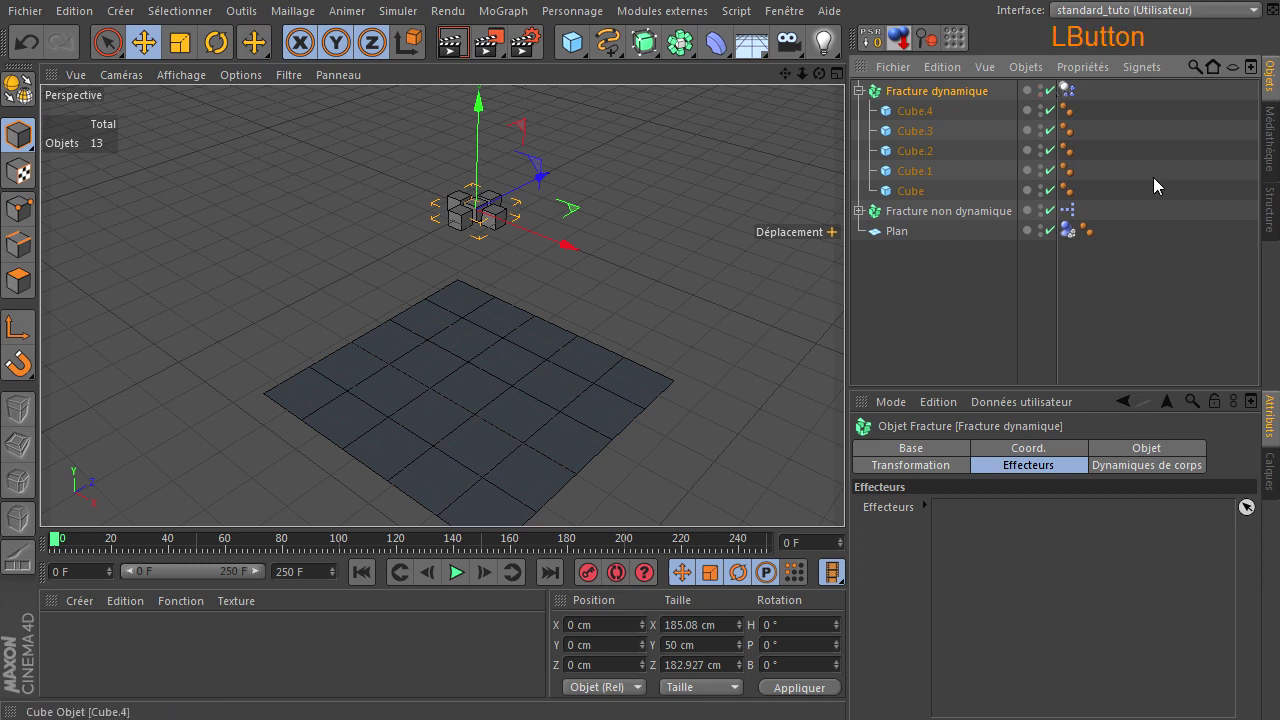
left_click(948, 223)
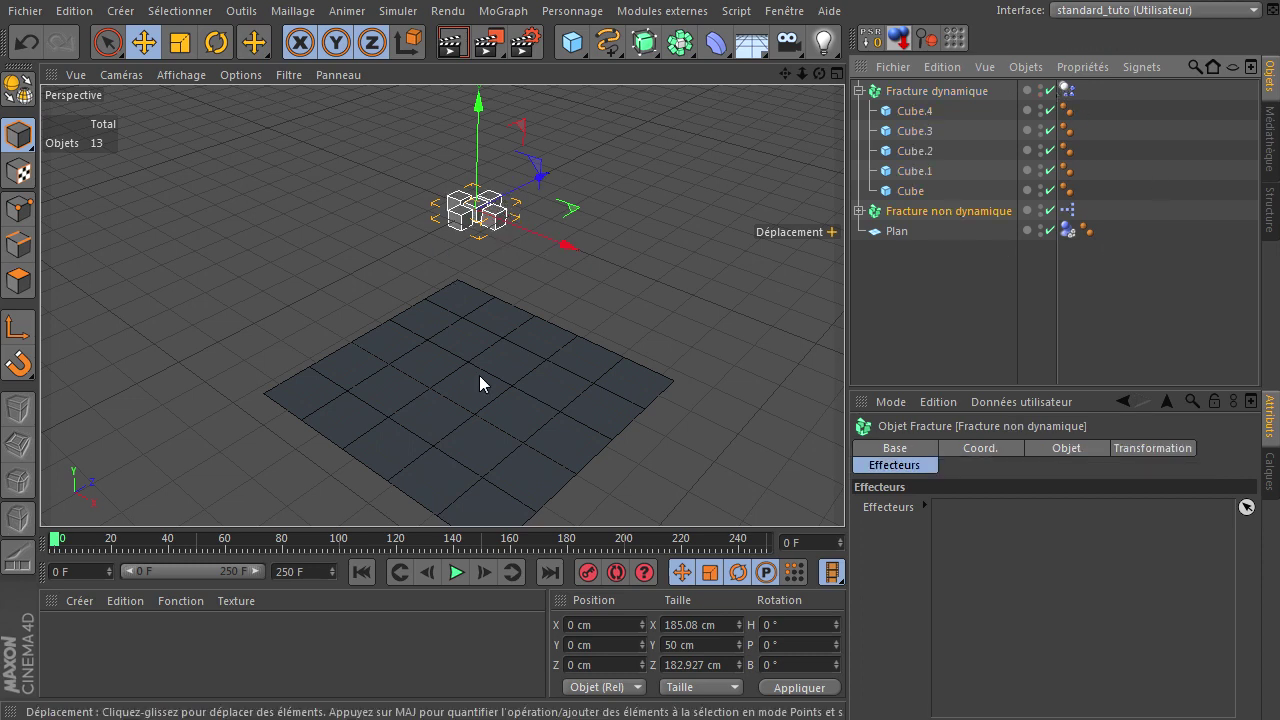
left_click(223, 58)
left_click(519, 183)
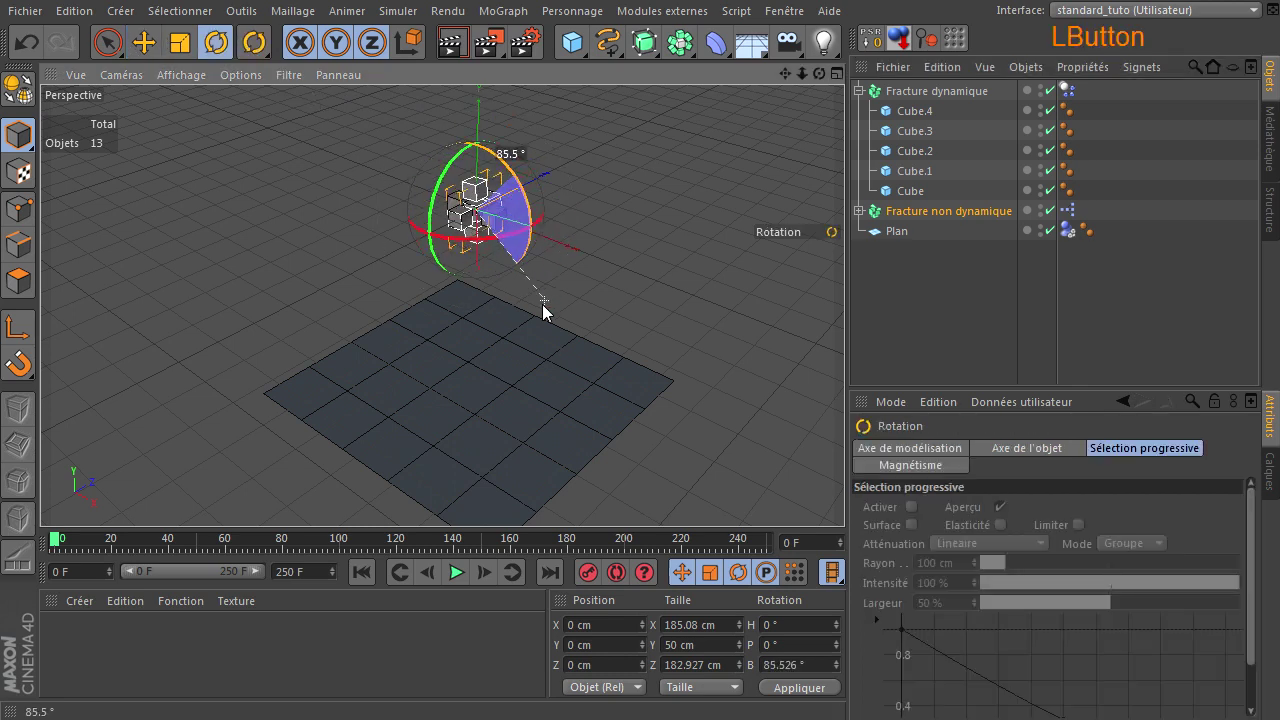
left_click(416, 349)
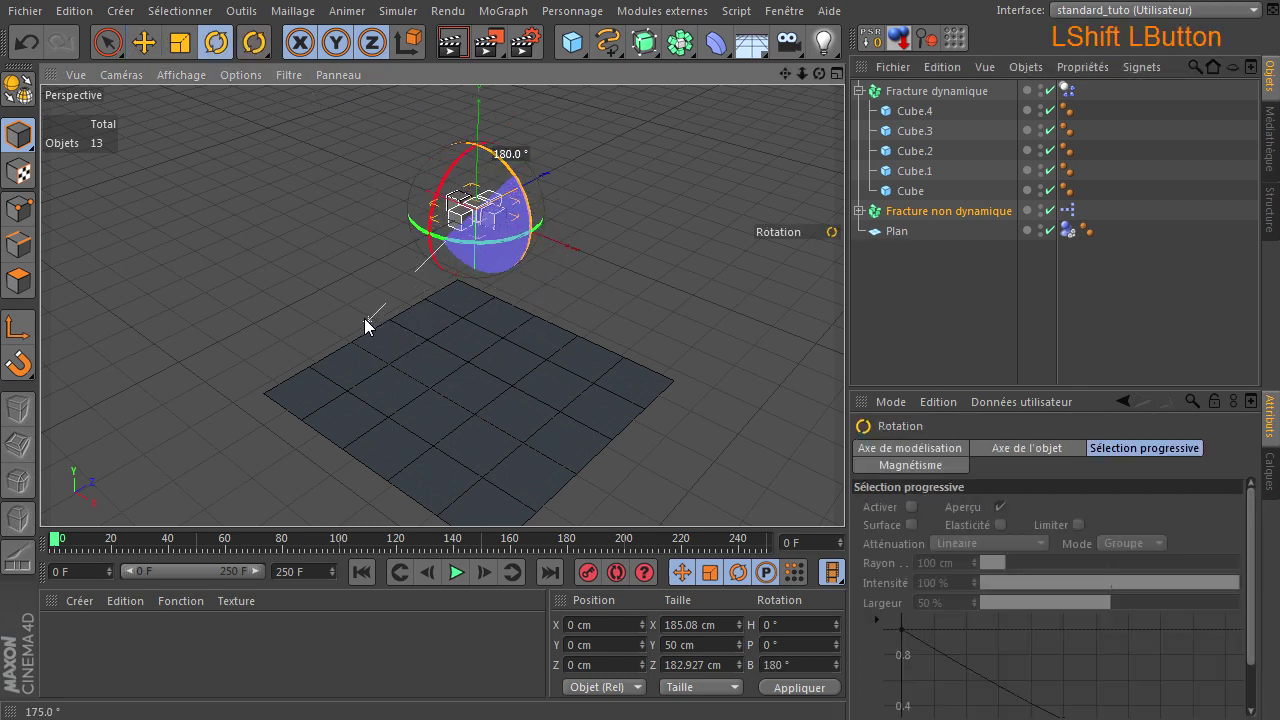
left_click(913, 327)
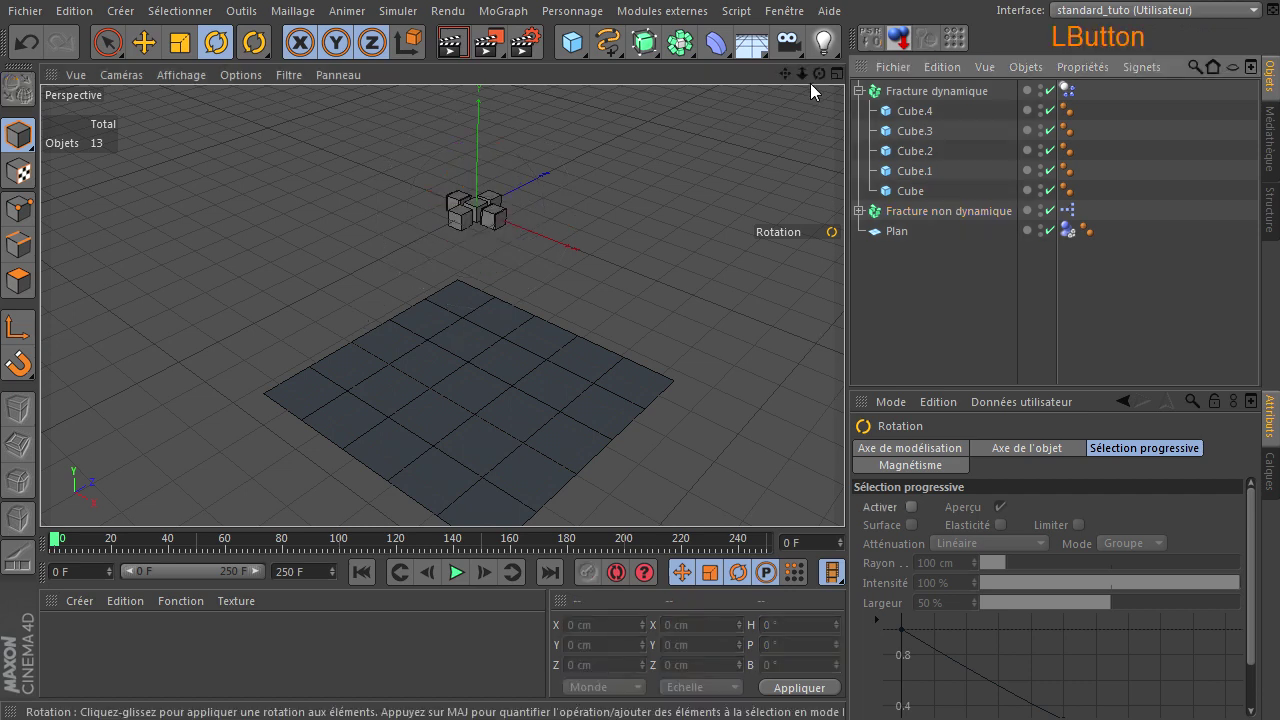
left_click(851, 499)
left_click(851, 499)
left_click(851, 499)
left_click(851, 499)
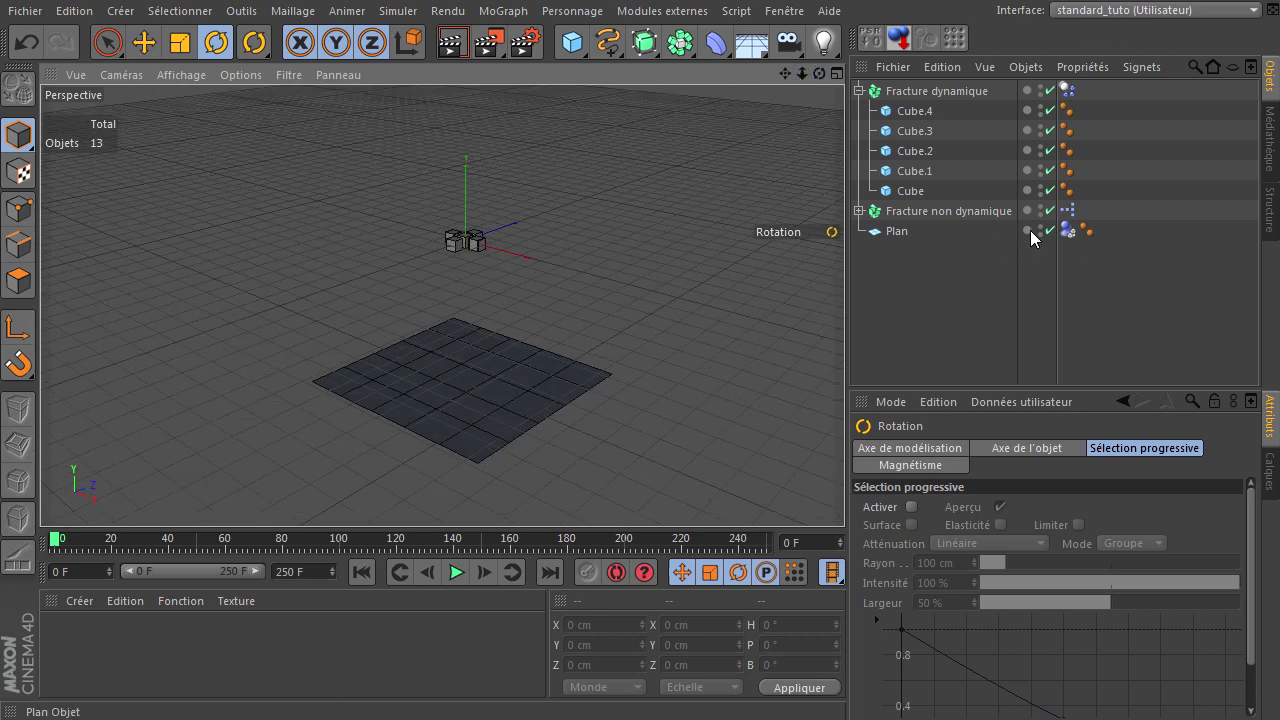
left_click(1046, 237)
left_click(1048, 246)
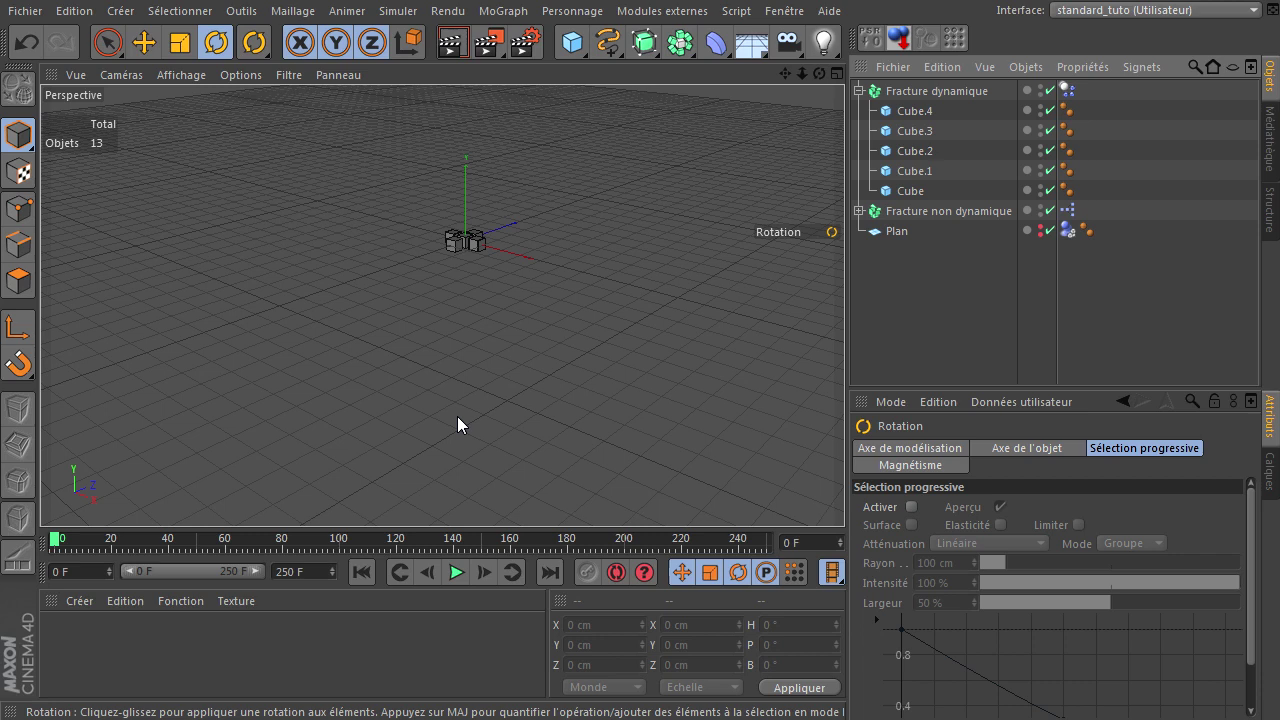
left_click(929, 218)
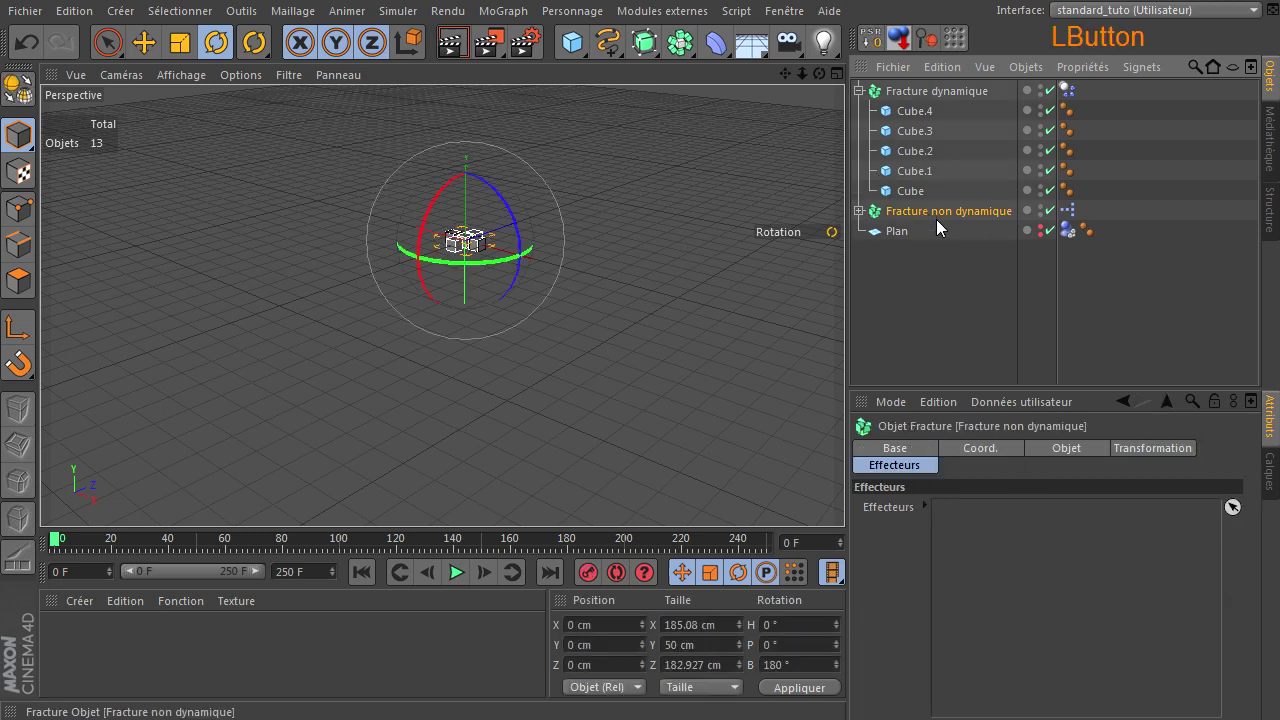
left_click(111, 50)
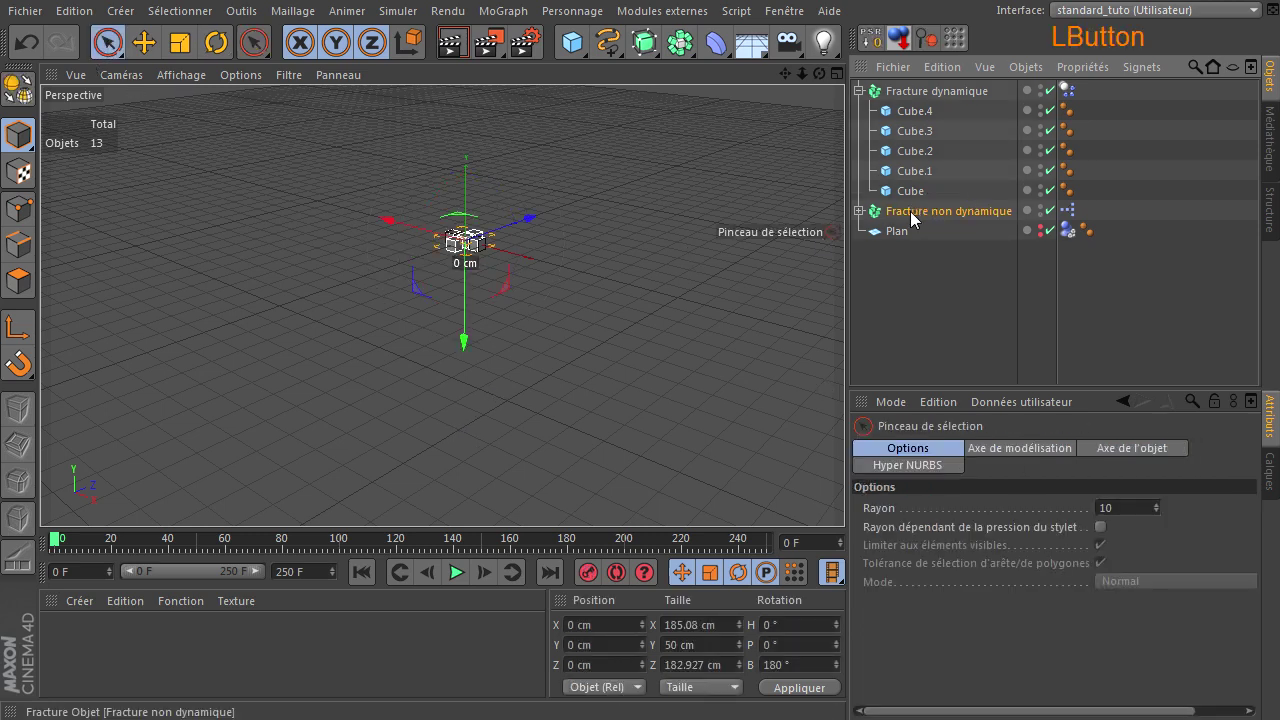
left_click(922, 380)
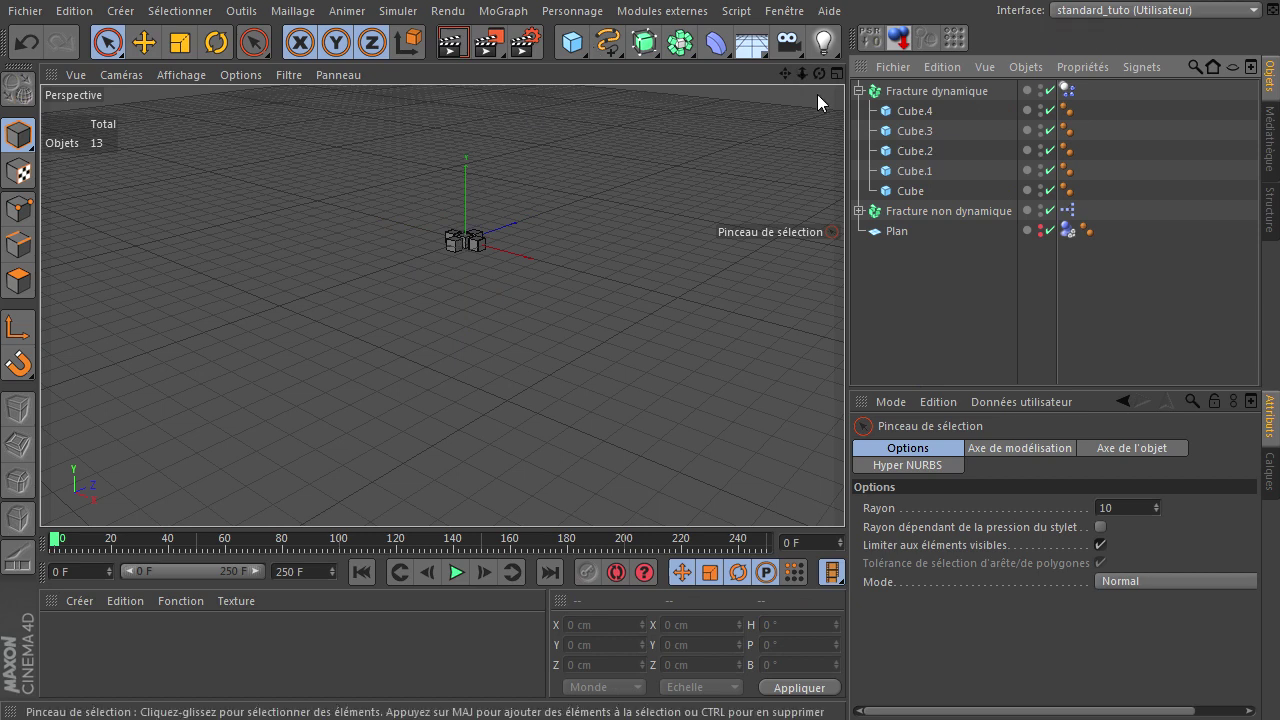
left_click(851, 499)
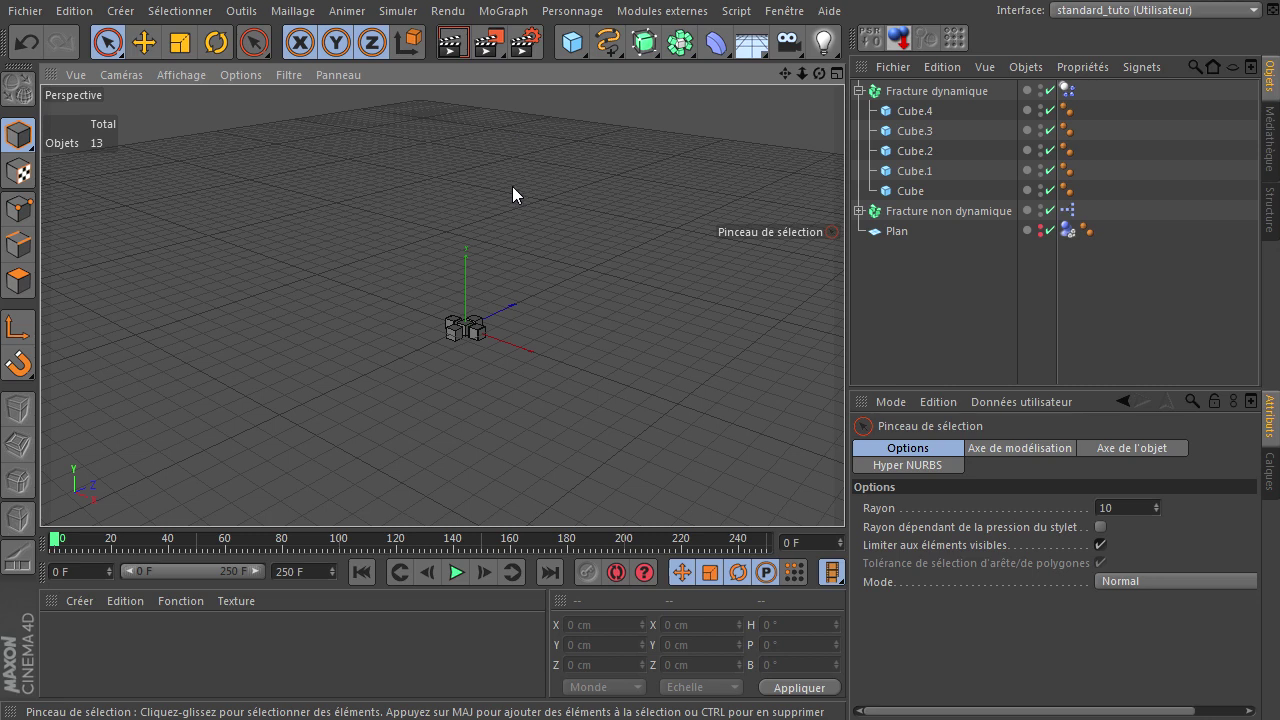
left_click(462, 577)
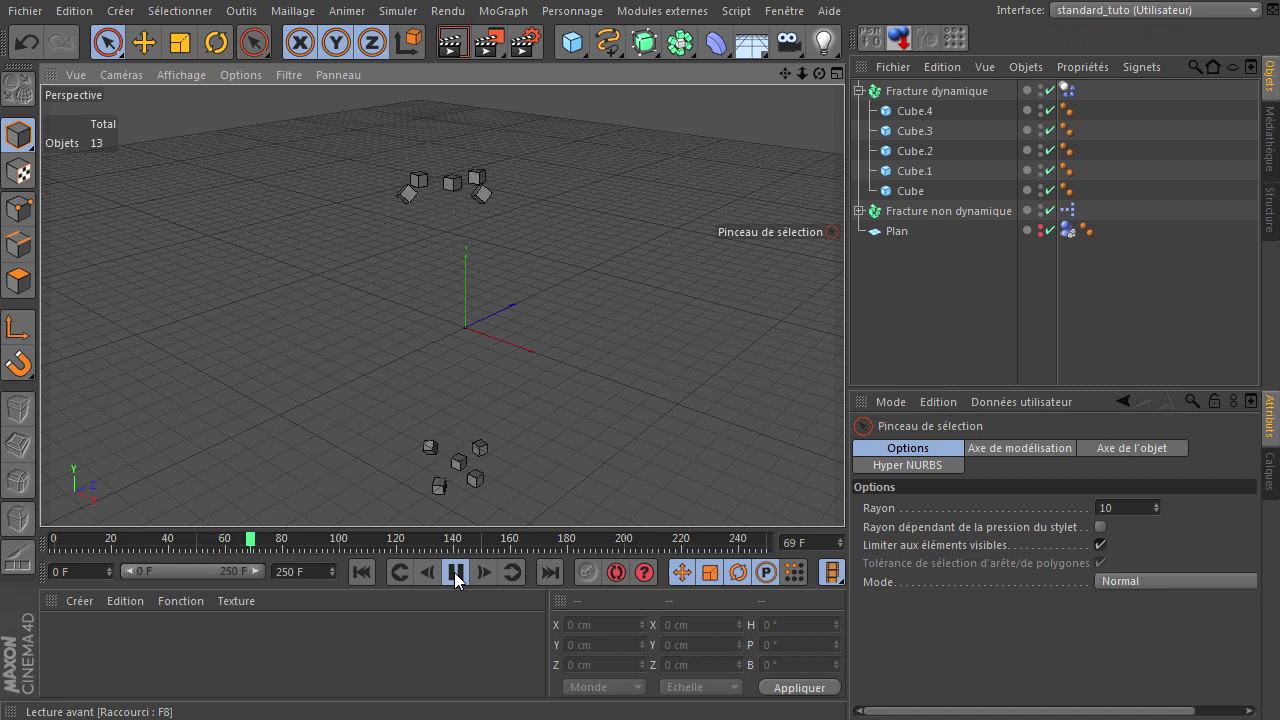
left_click(462, 577)
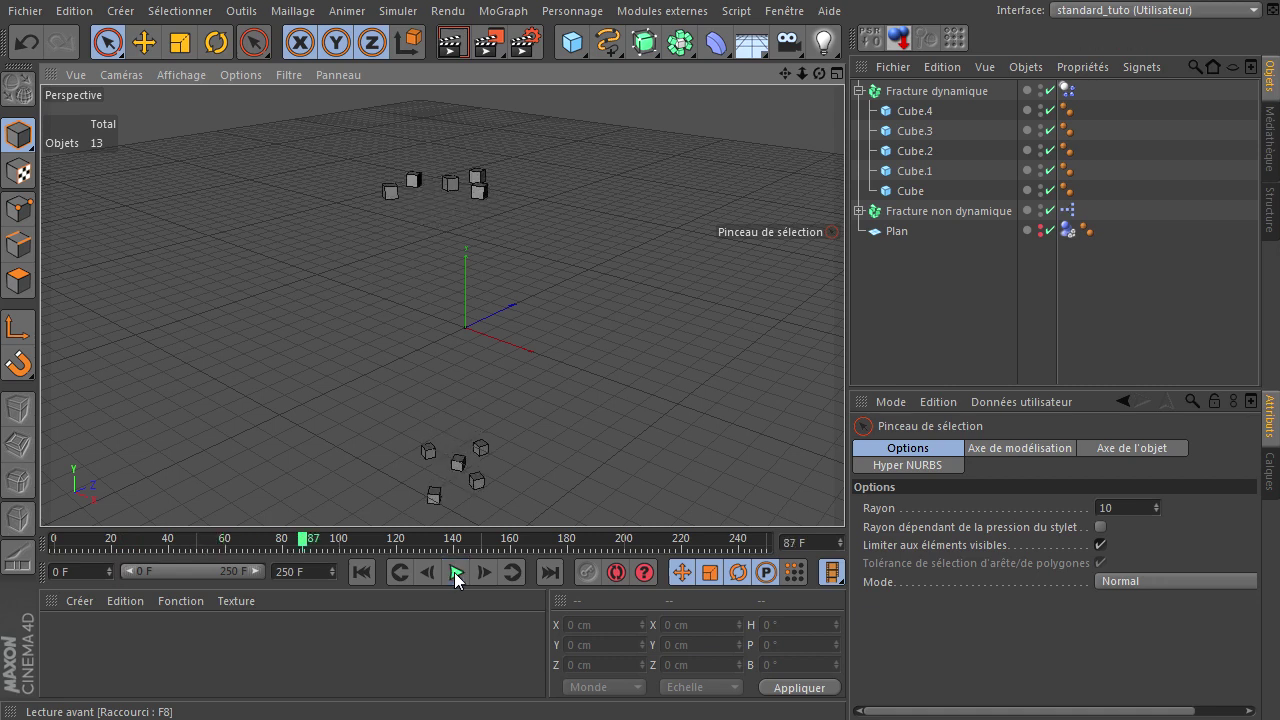
left_click(373, 584)
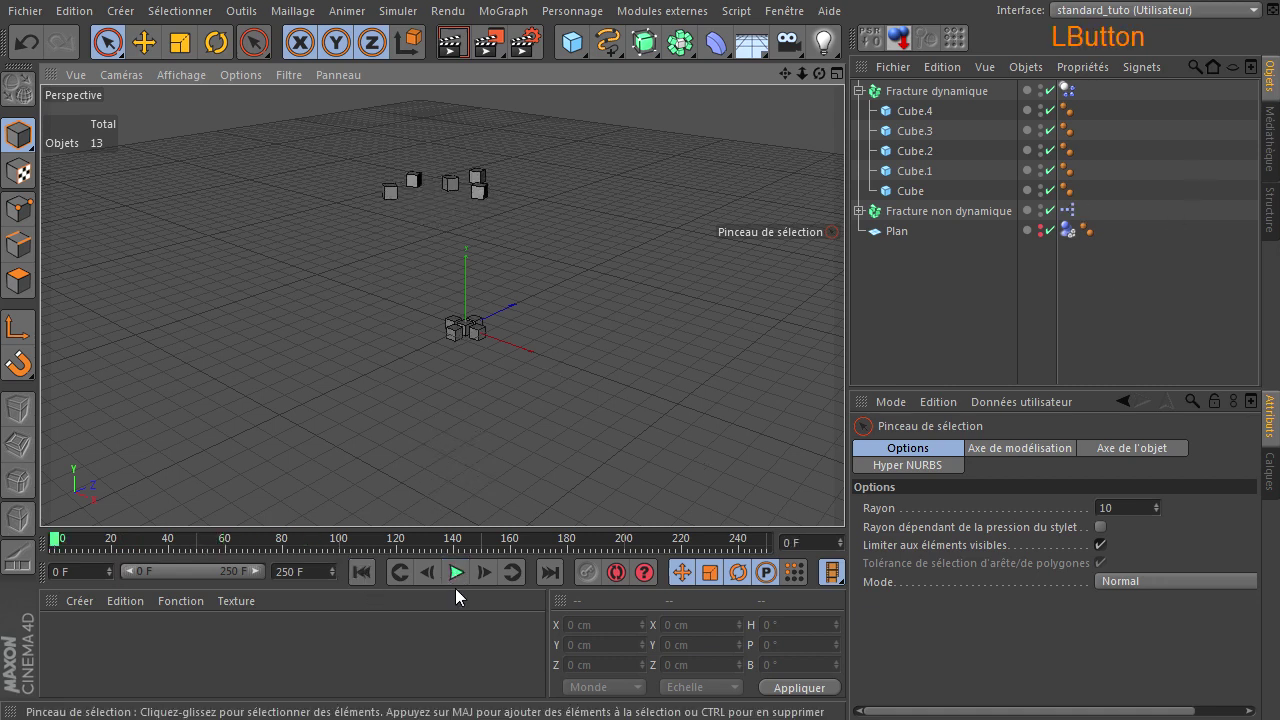
Copy and paste Fracture non dynamique and rotate the duplicate a quarter turn
left_click(364, 581)
left_click(947, 223)
left_click(954, 216)
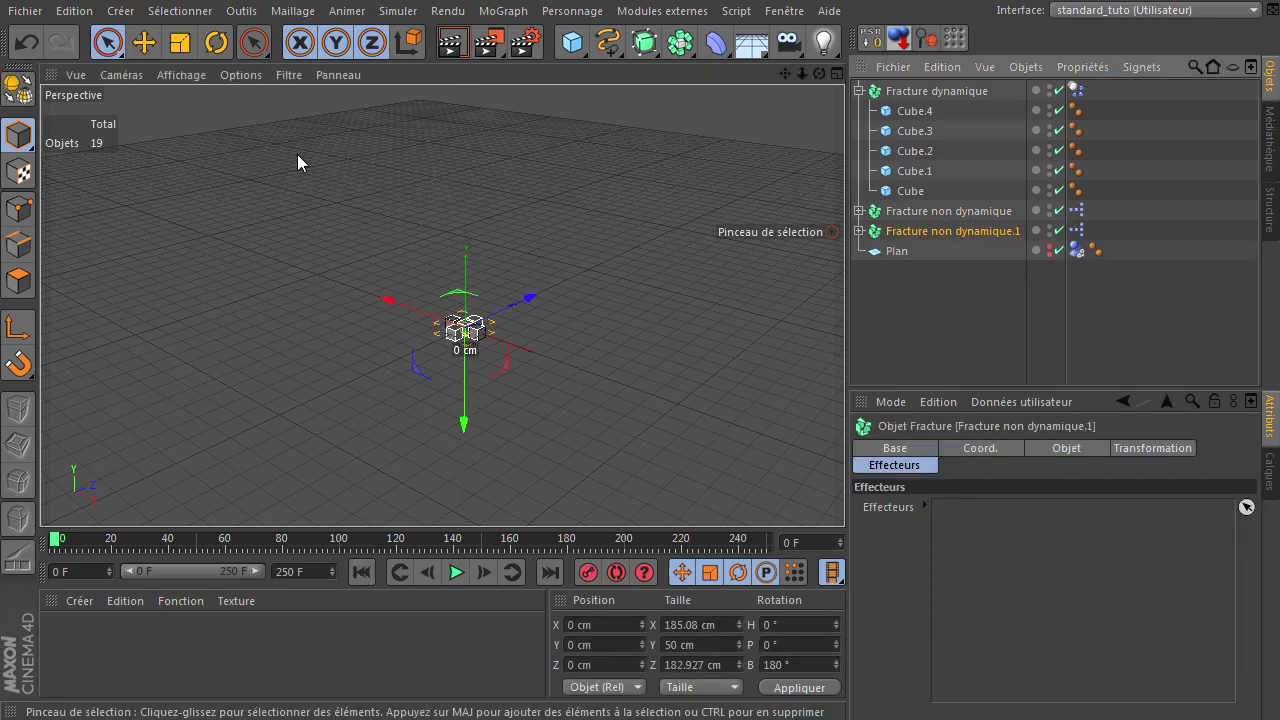
left_click(215, 47)
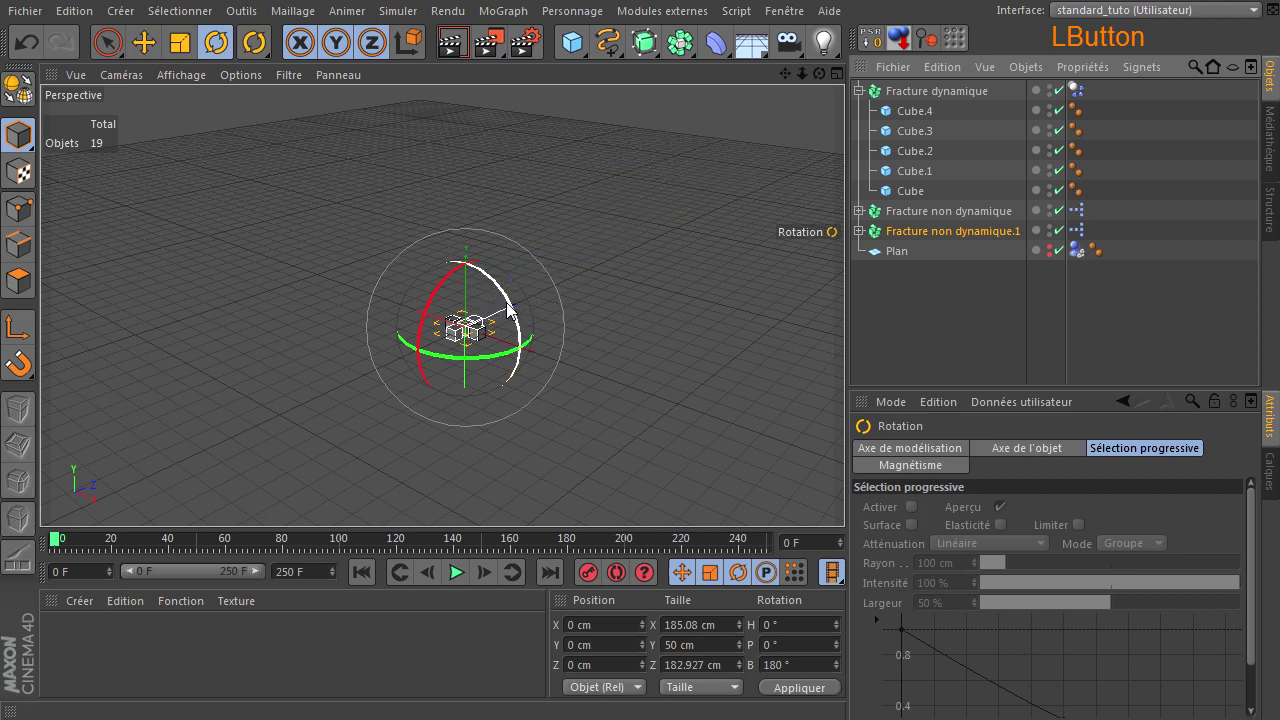
left_click(516, 318)
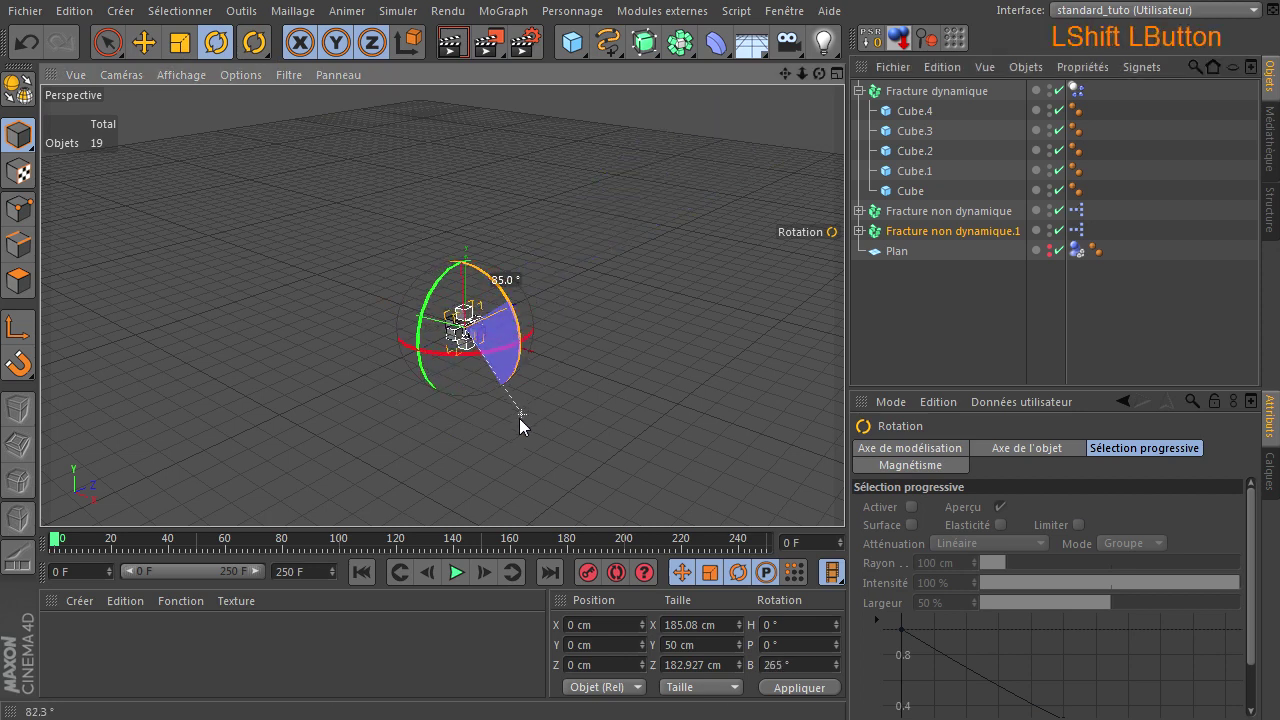
Duplicate the rotated copy, turn it a further 90° and play the simulation
left_click(903, 245)
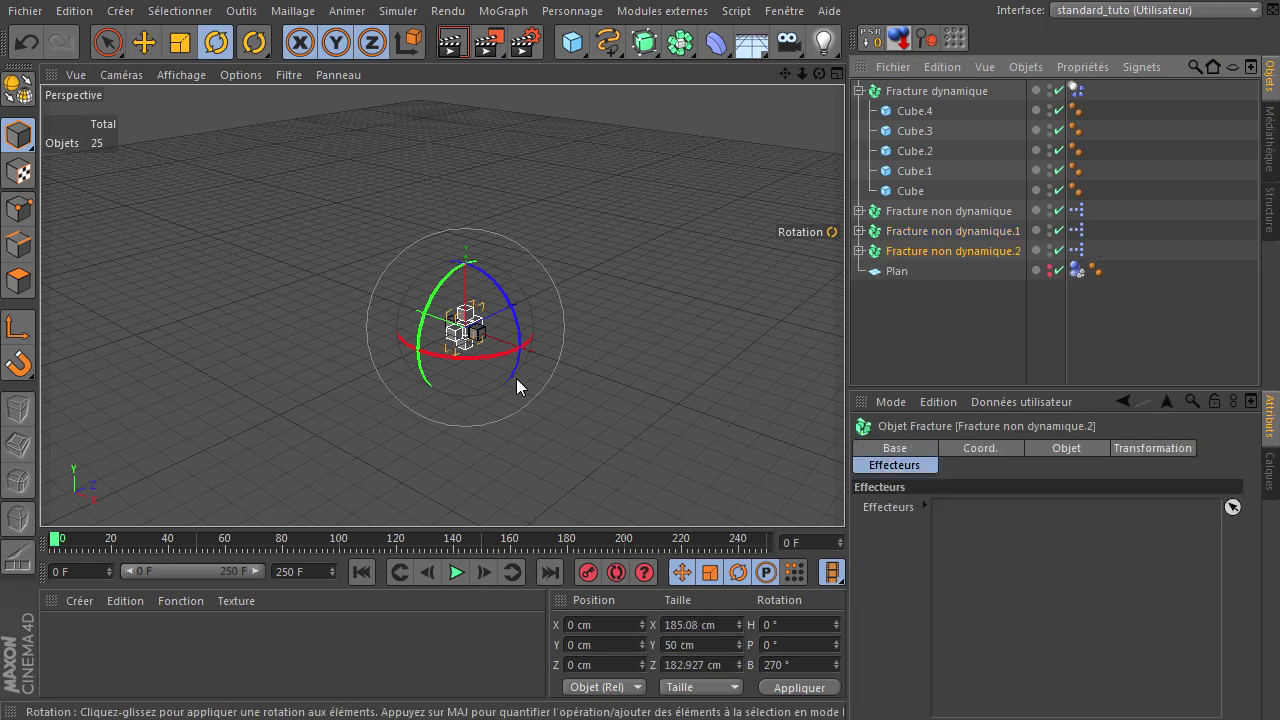
left_click(520, 385)
left_click(397, 247)
left_click(738, 434)
left_click(464, 583)
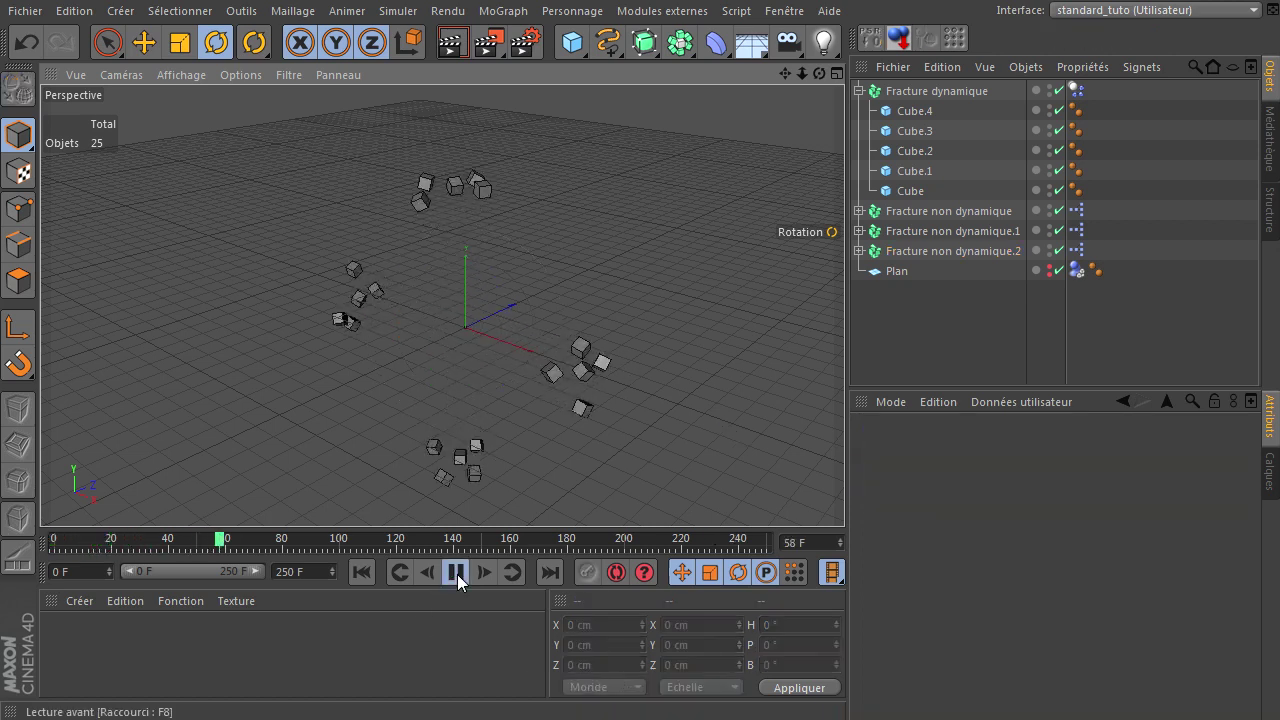
Rewind, Ctrl-drag rotated duplicates of Fracture non dynamique.1 and .2 to about 95°, and play
left_click(464, 583)
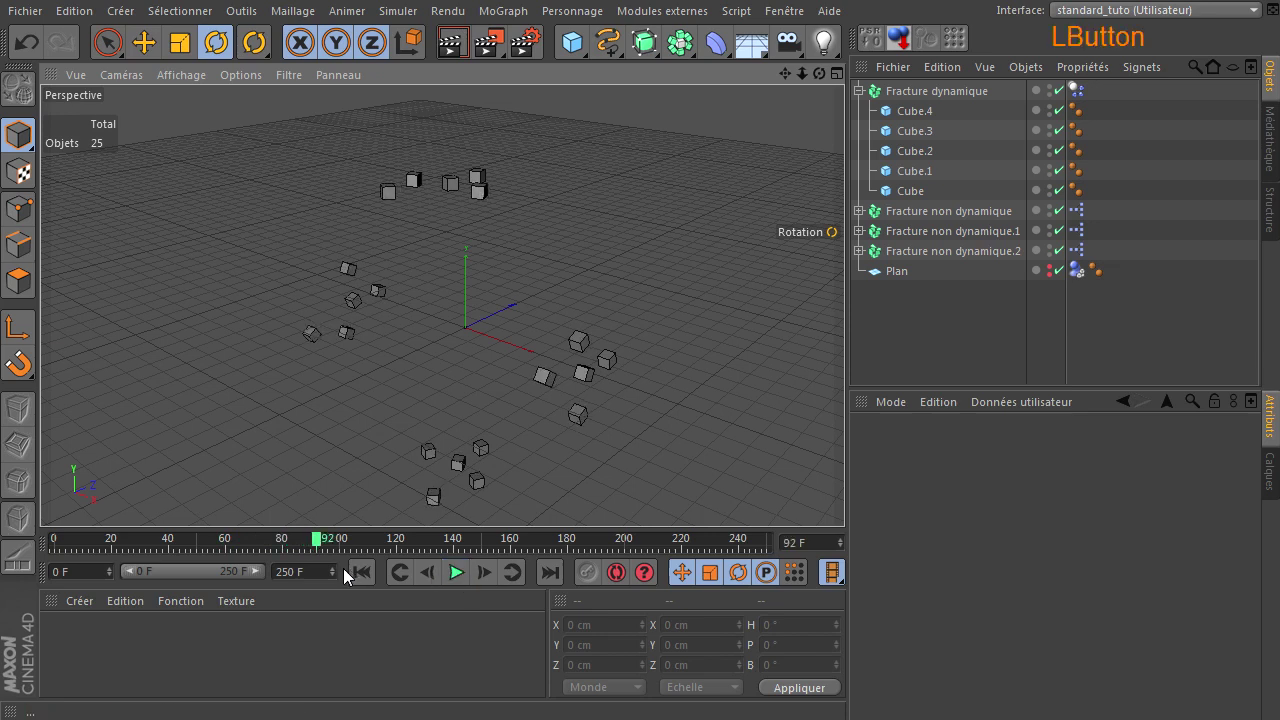
left_click(371, 582)
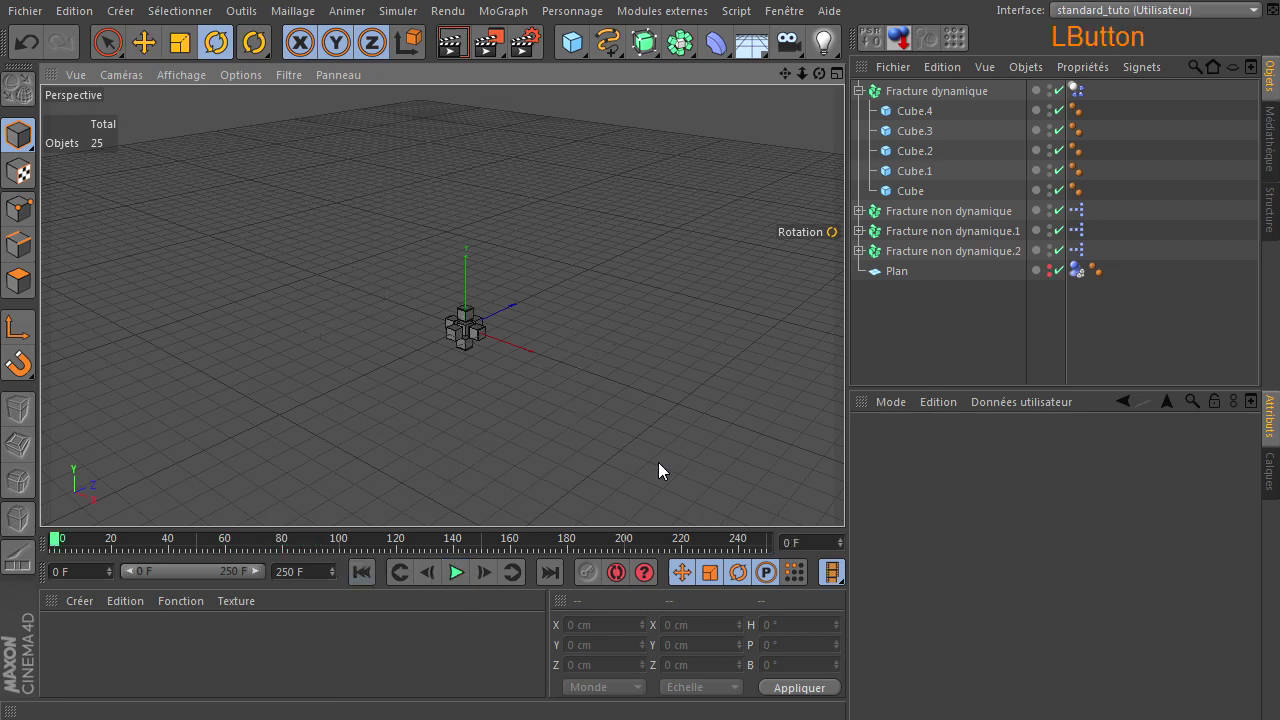
left_click(935, 245)
left_click(927, 261)
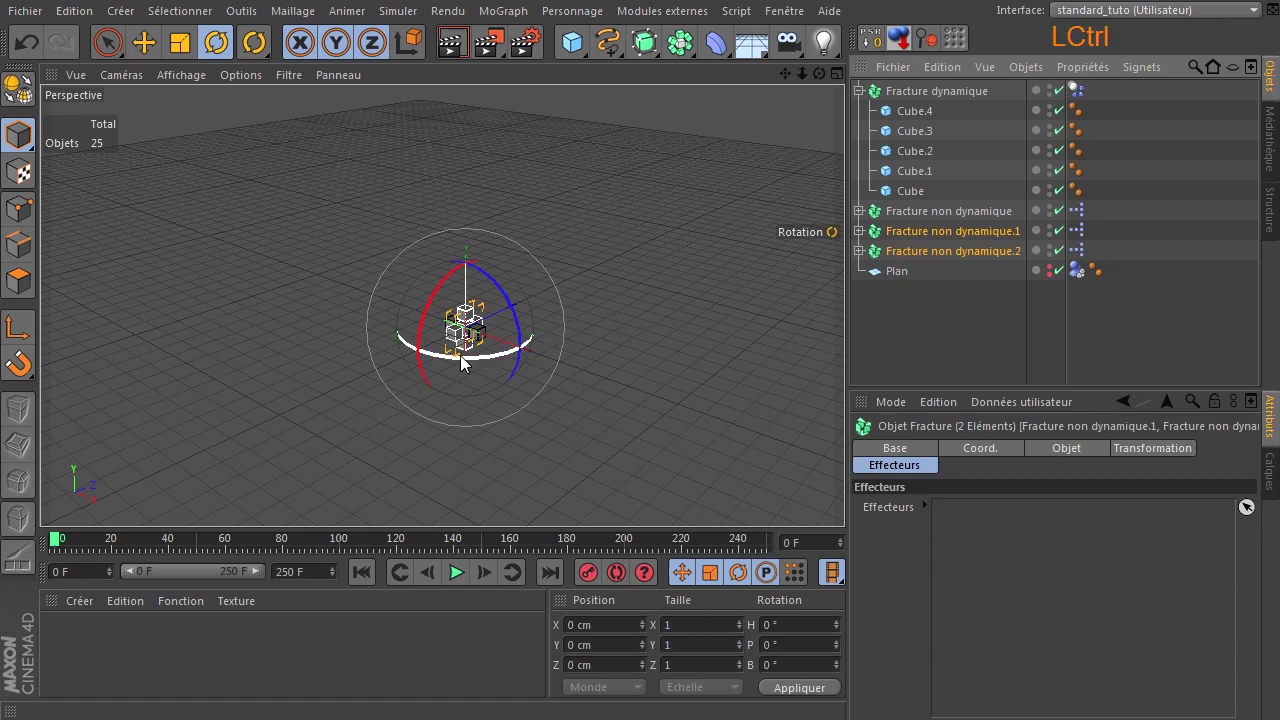
left_click(468, 363)
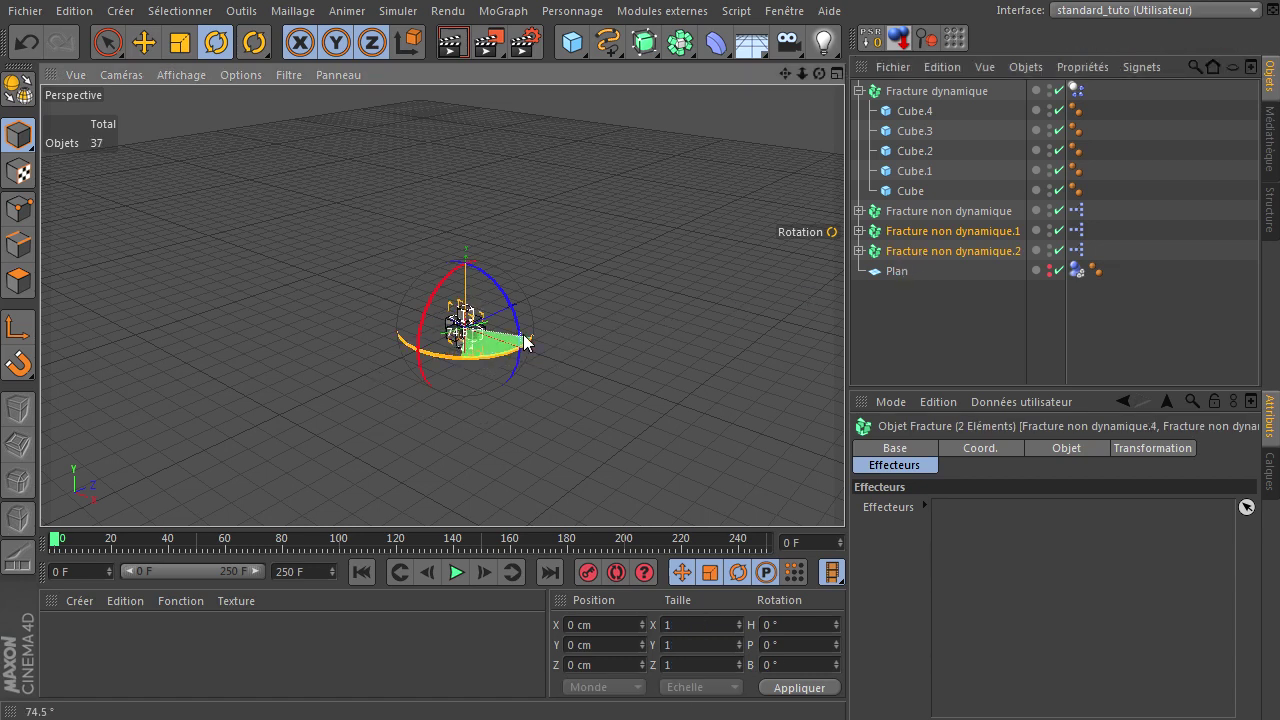
left_click(531, 343)
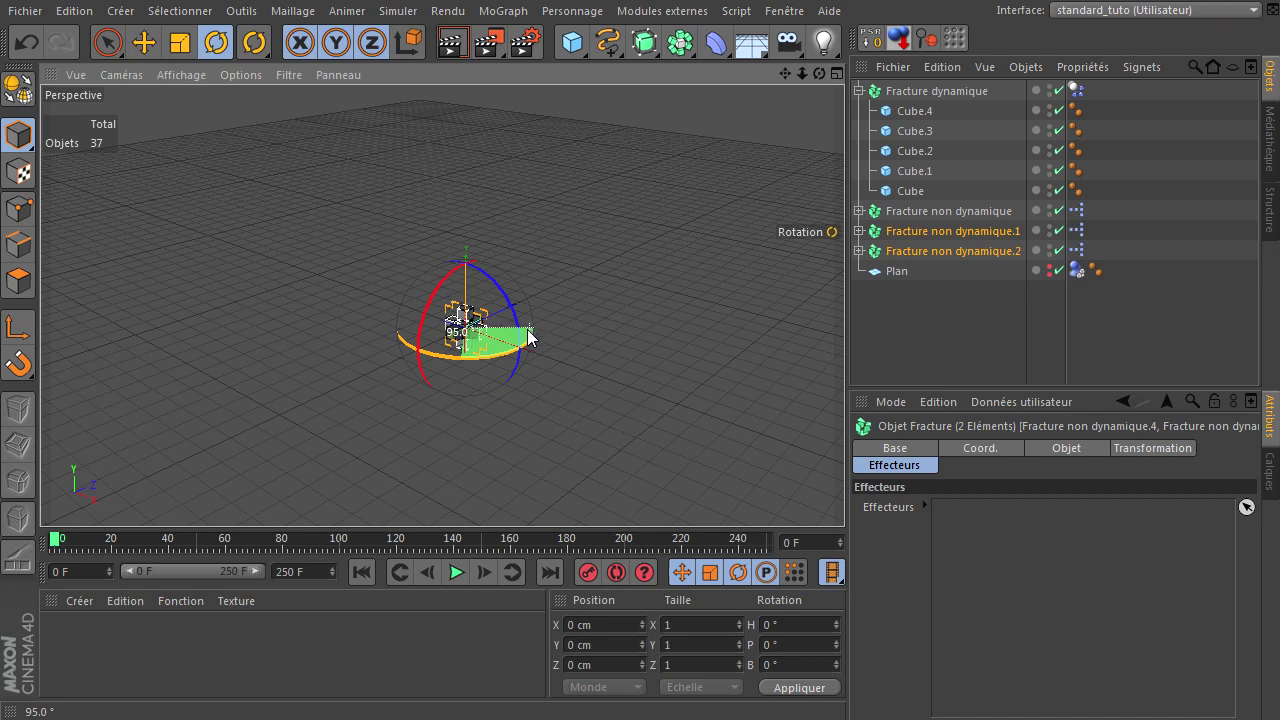
left_click(611, 406)
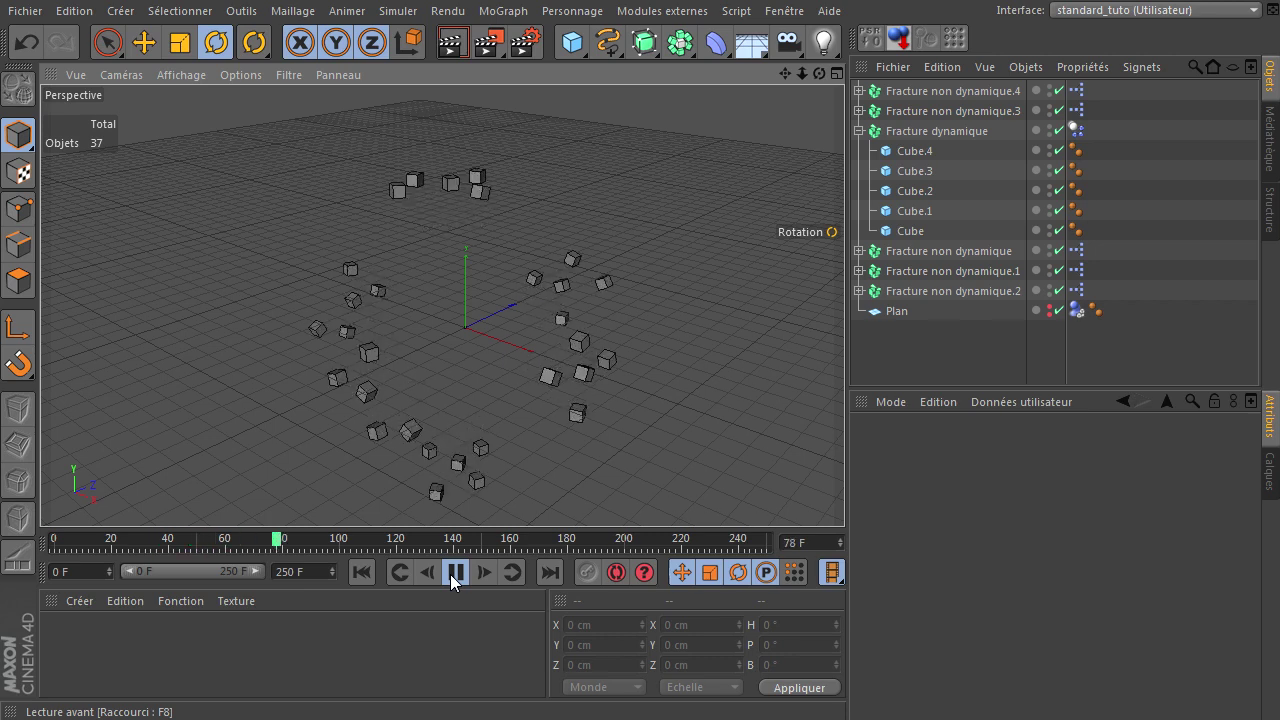
Pause playback and move Fracture non dynamique.3 and .4 below the other copies in the Object Manager
left_click(457, 583)
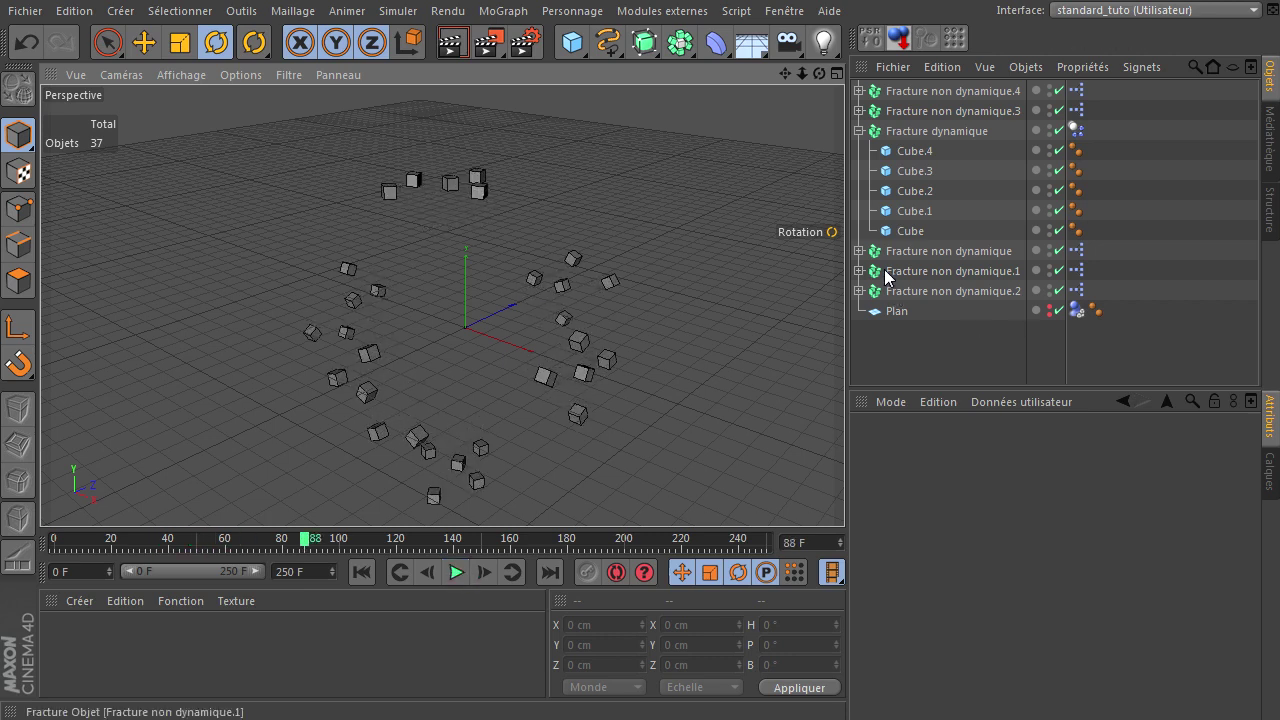
left_click(933, 142)
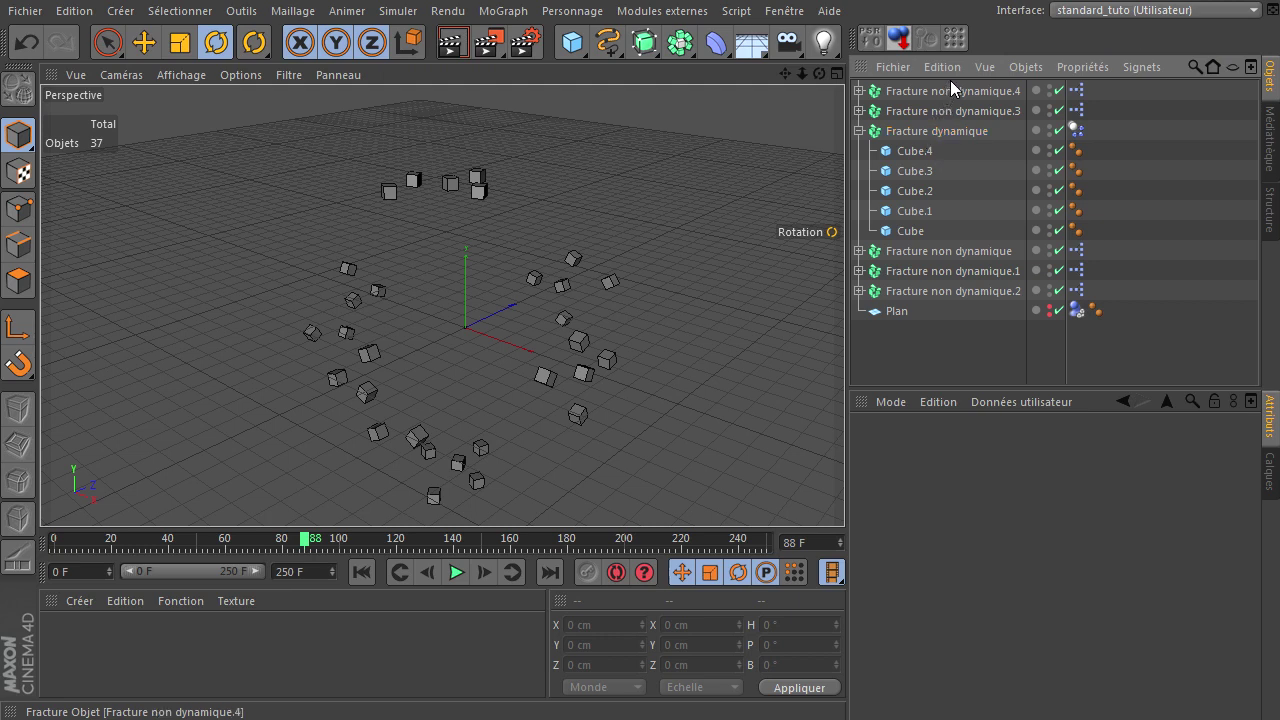
left_click(940, 119)
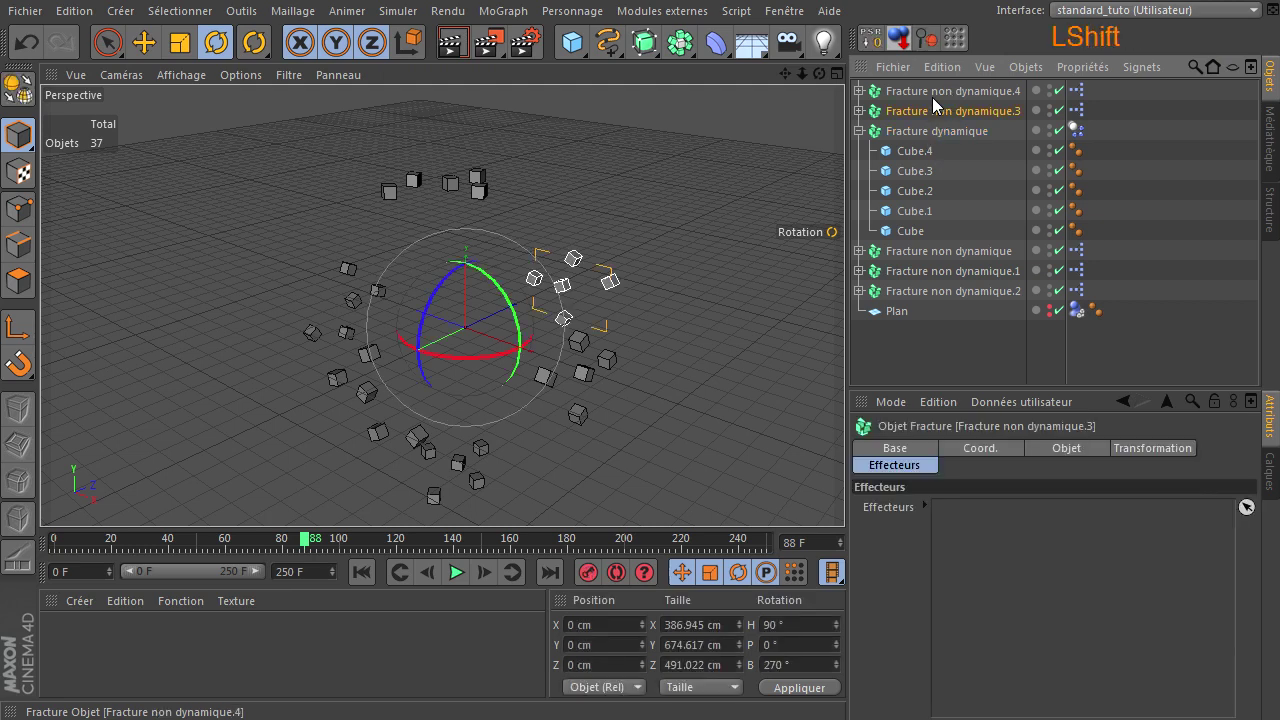
left_click(939, 102)
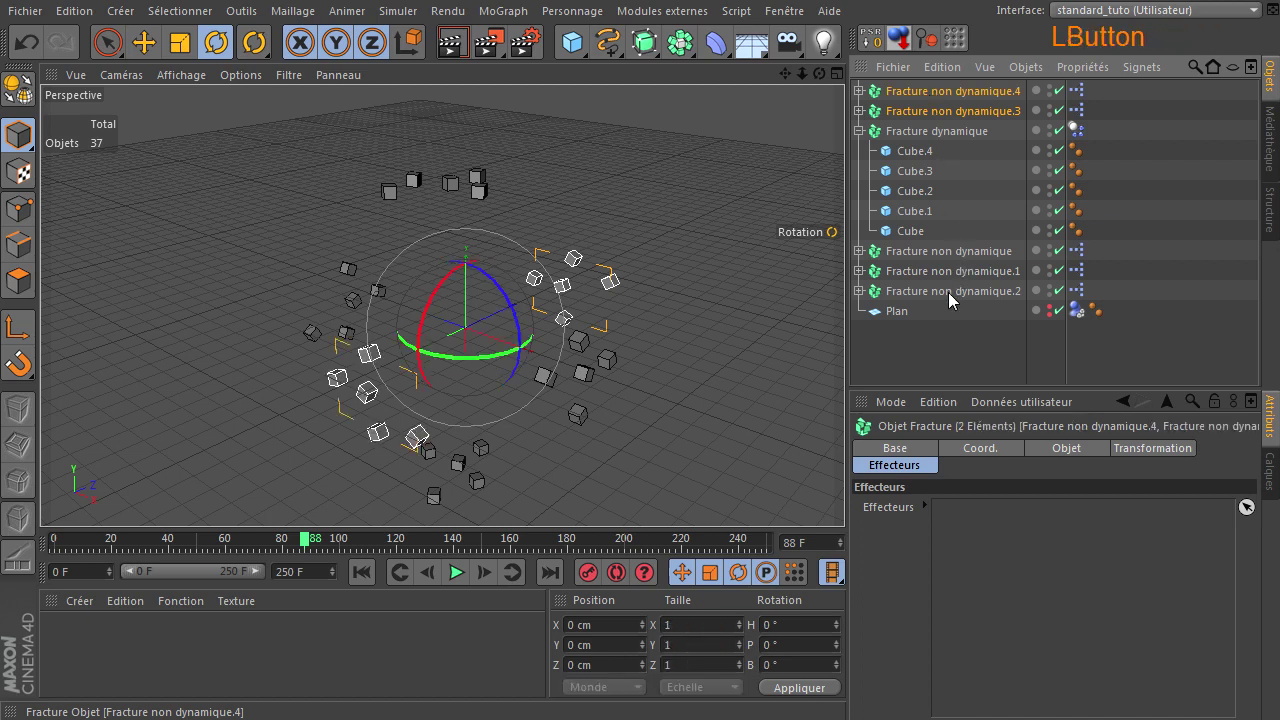
left_click(945, 374)
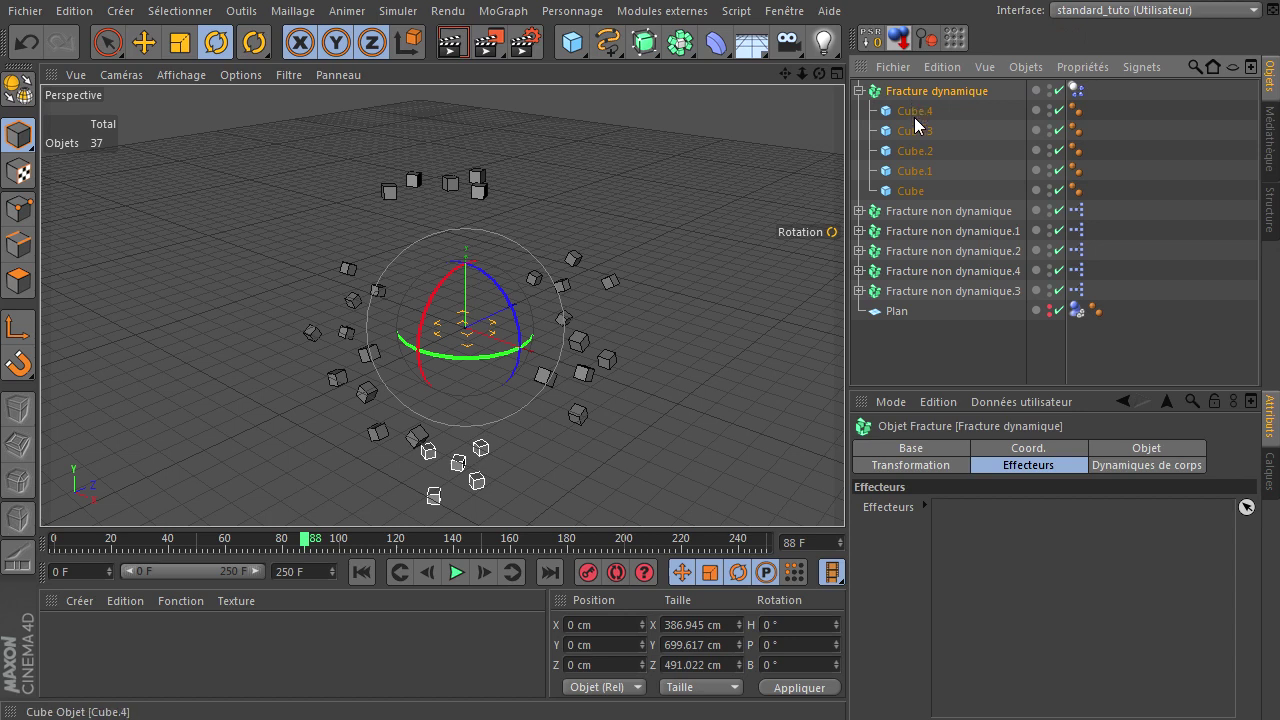
Shift-select all five non-dynamic Fracture copies to spin their cube rings, then deselect and orbit the view
left_click(924, 119)
left_click(916, 200)
left_click(949, 217)
left_click(903, 302)
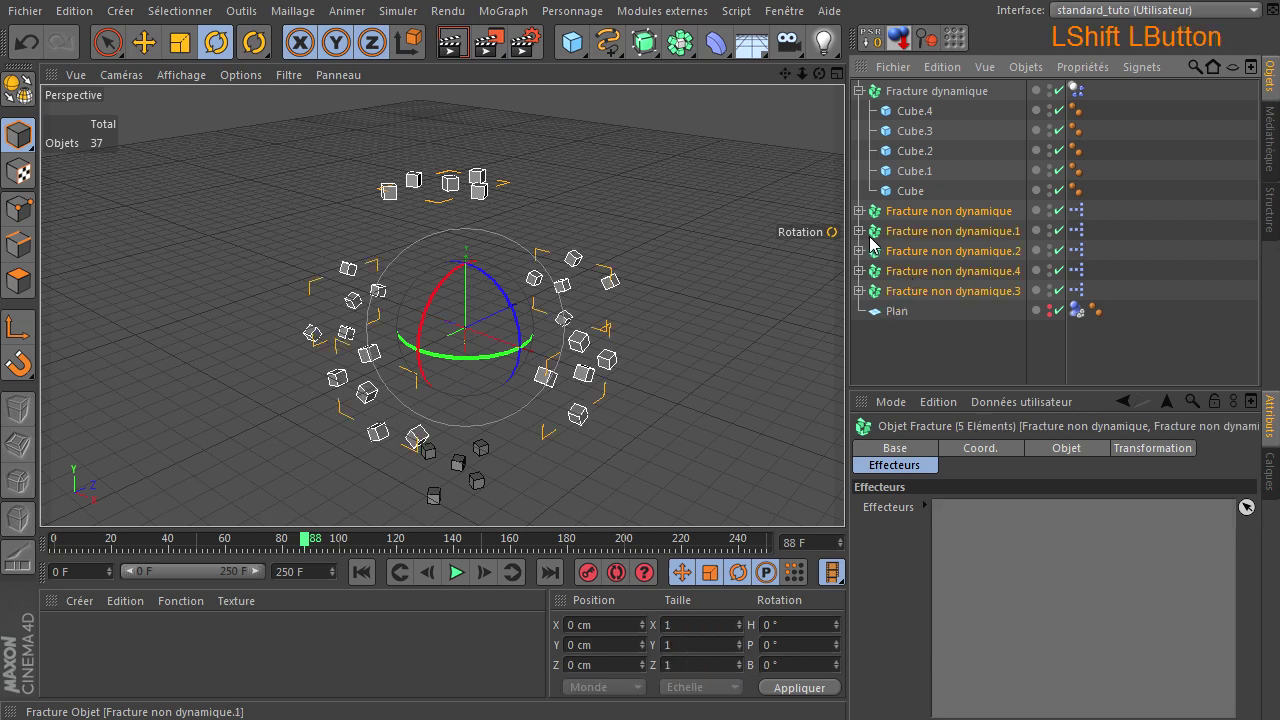
left_click(924, 354)
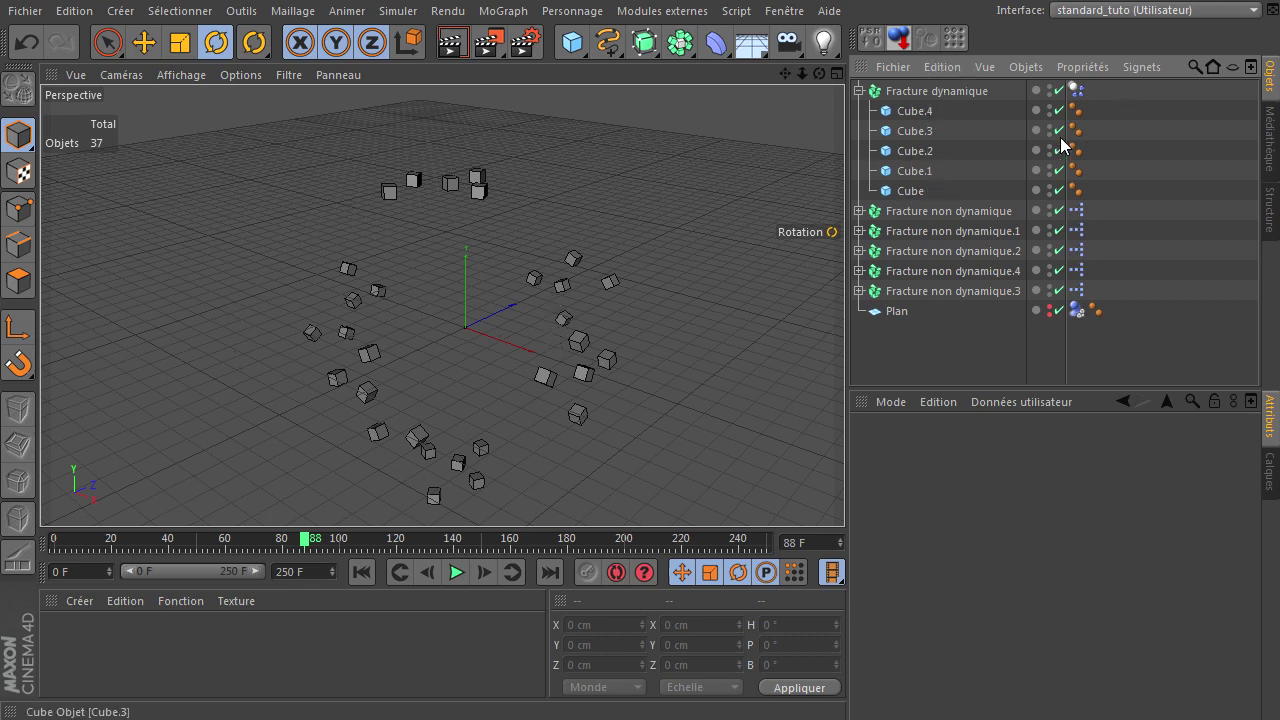
left_click(949, 351)
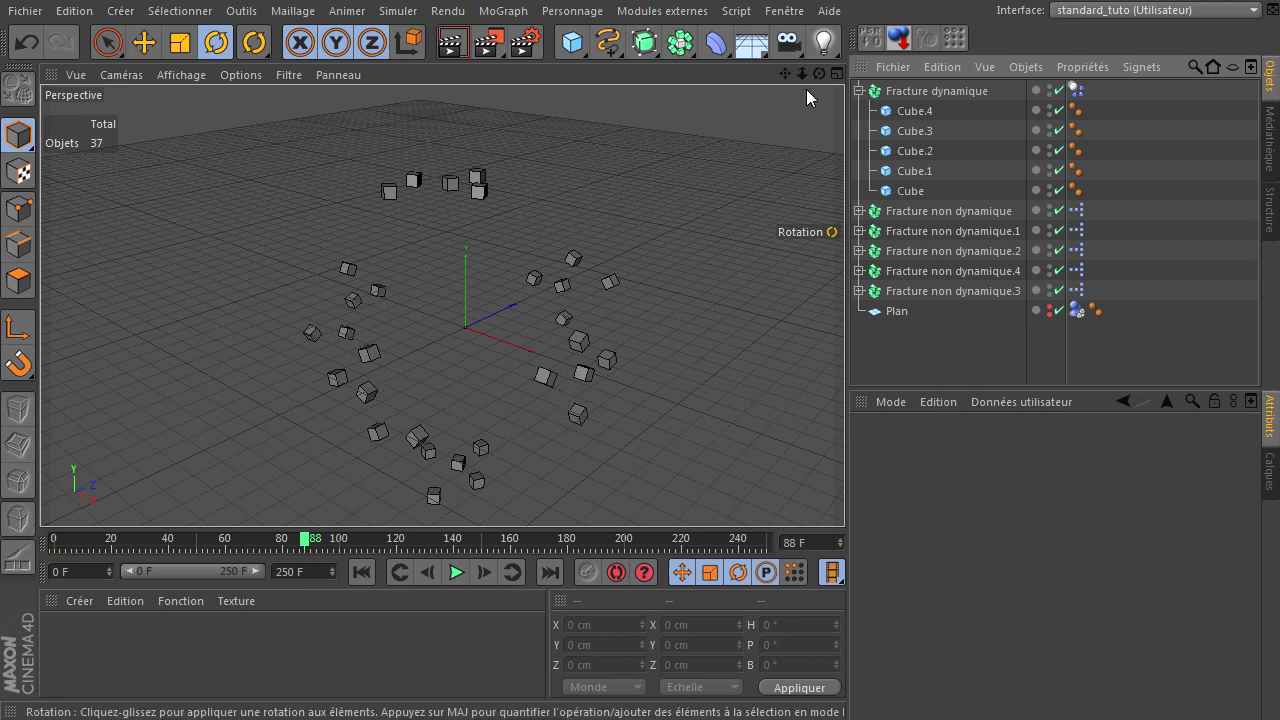
left_click(850, 501)
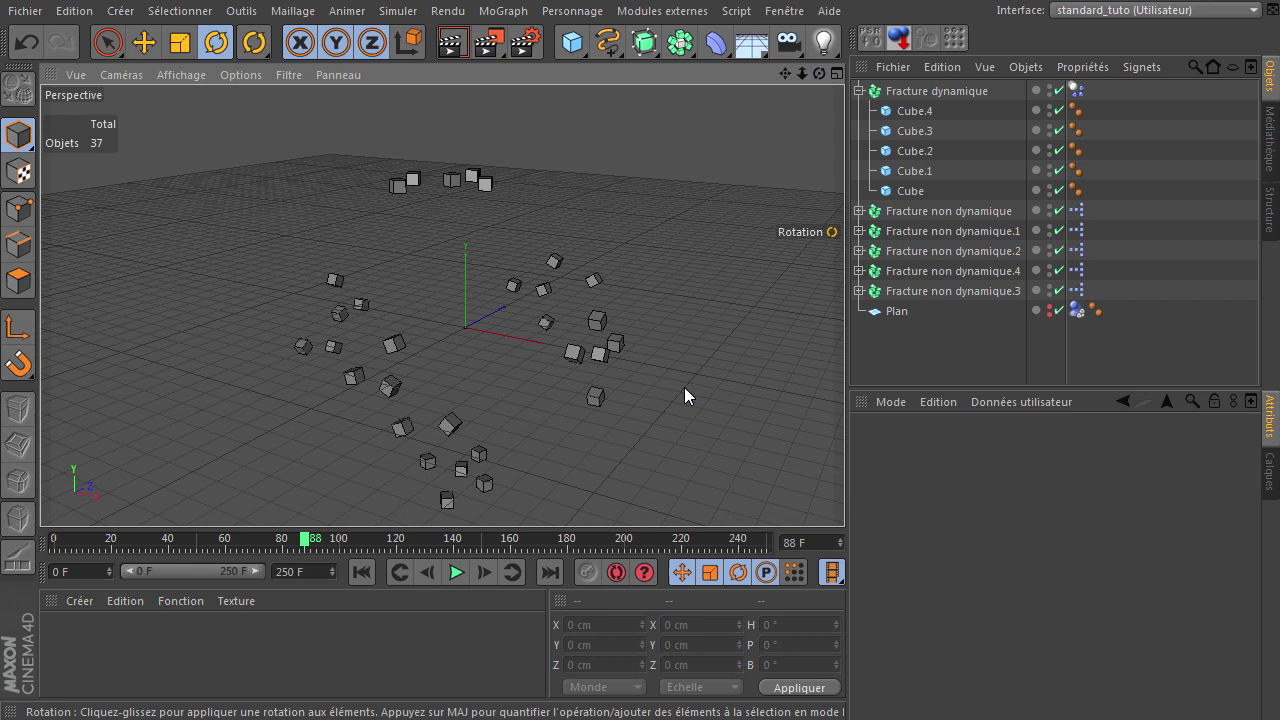
left_click(1077, 211)
left_click(1043, 270)
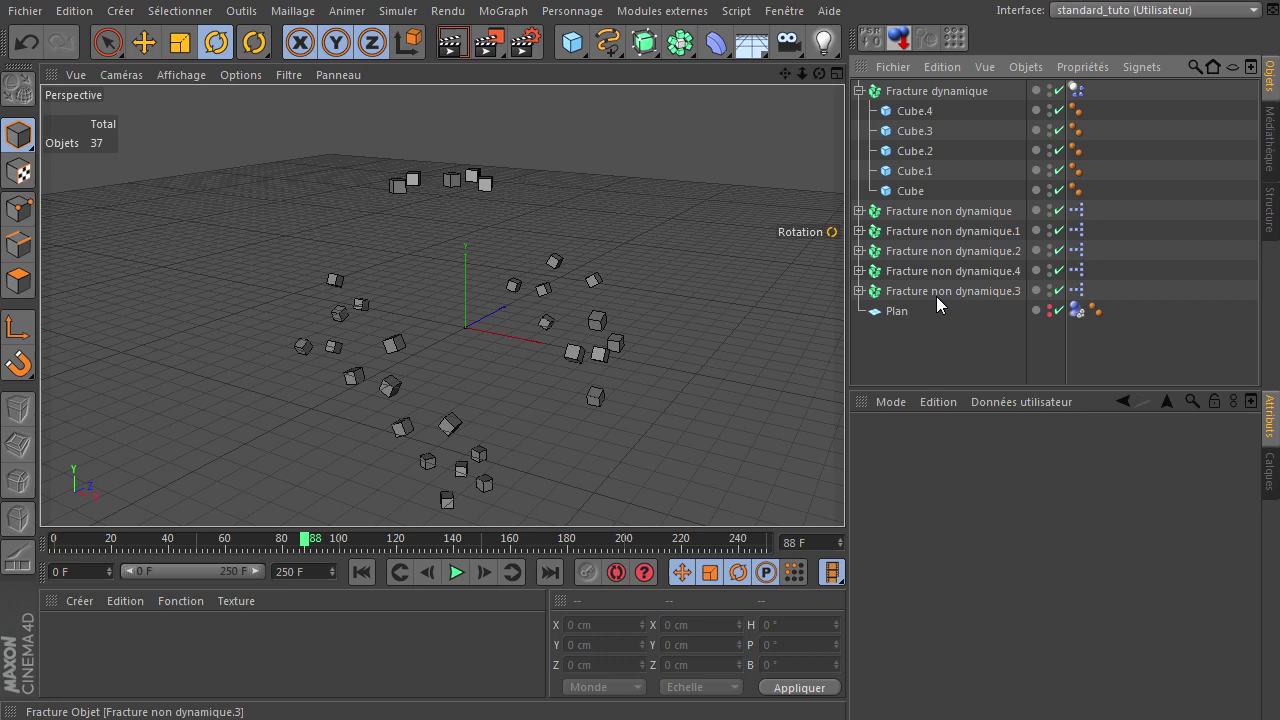
left_click(868, 216)
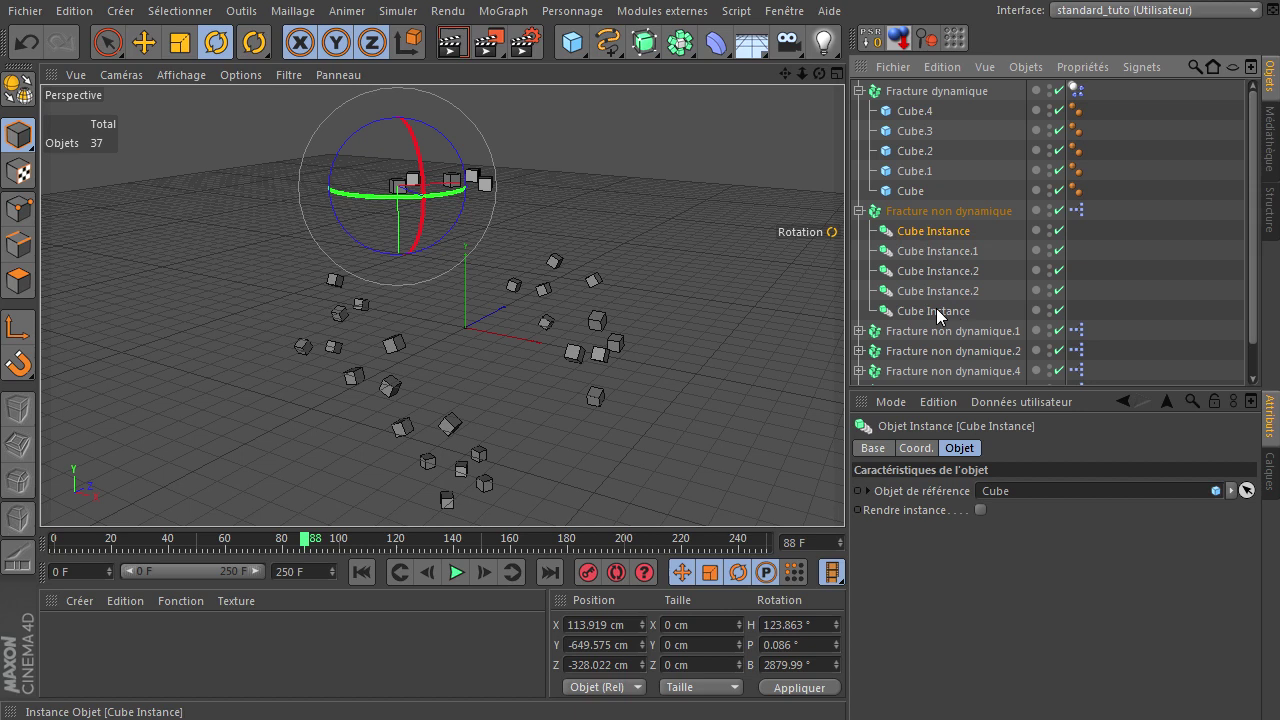
left_click(865, 223)
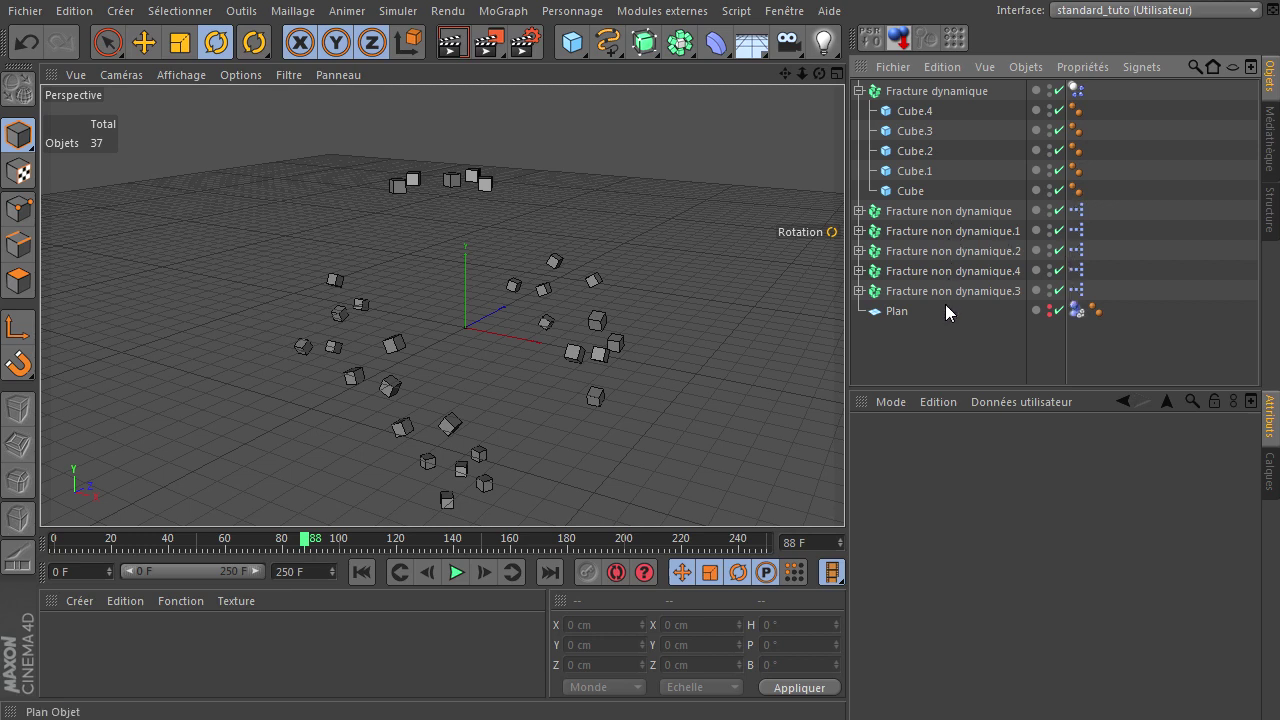
Select the non-dynamic Fracture copies and Ctrl-drag them to spawn moved duplicates (.5–.9), reaching 97 objects
left_click(951, 373)
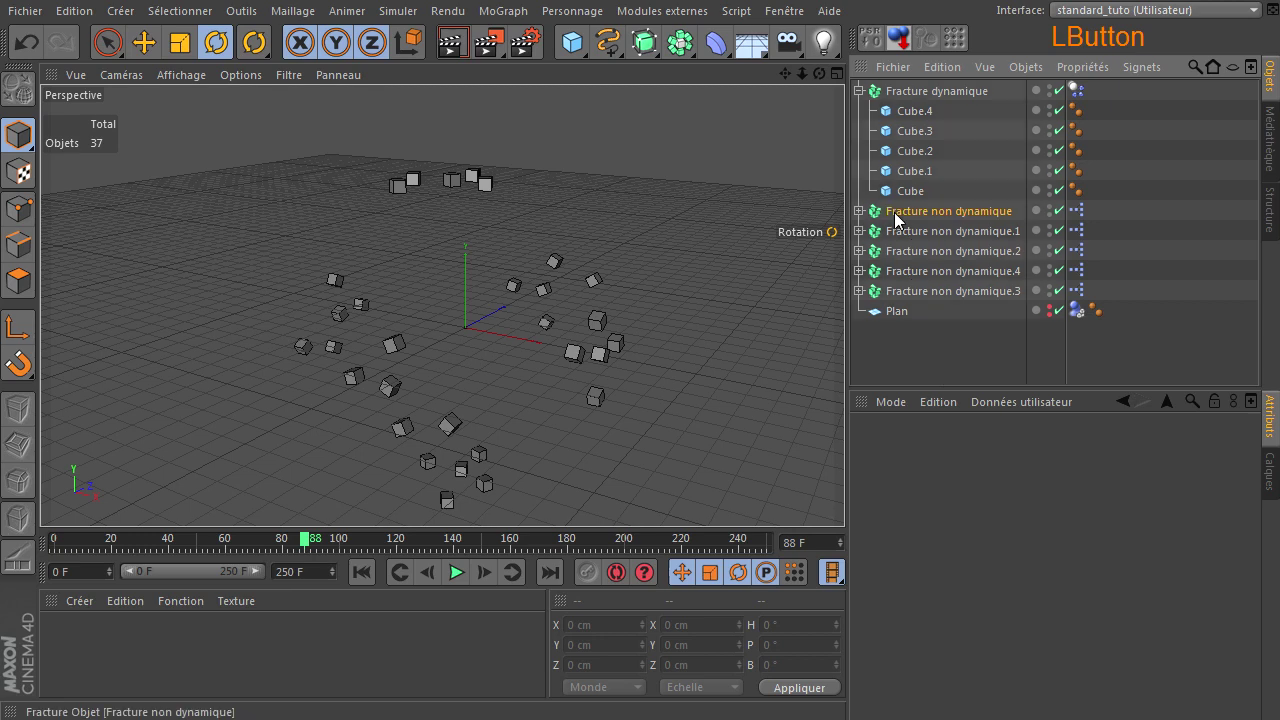
left_click(931, 303)
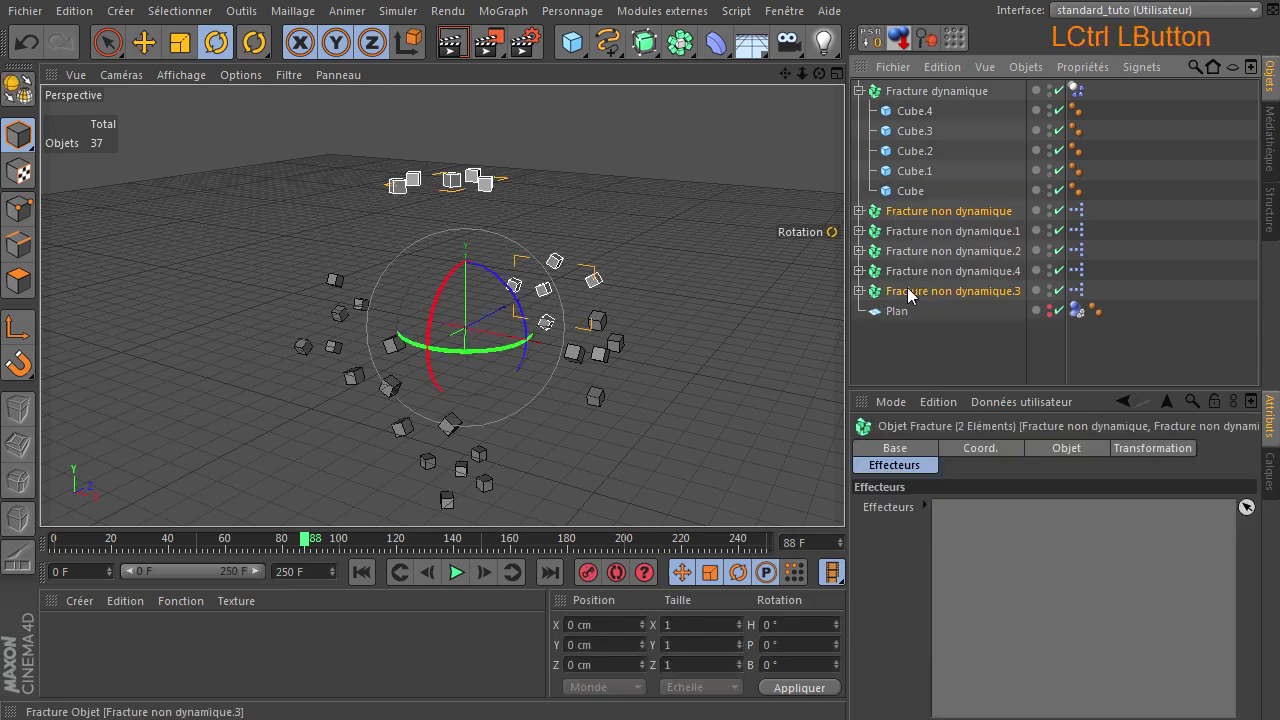
left_click(920, 223)
left_click(933, 296)
left_click(147, 45)
left_click(515, 310)
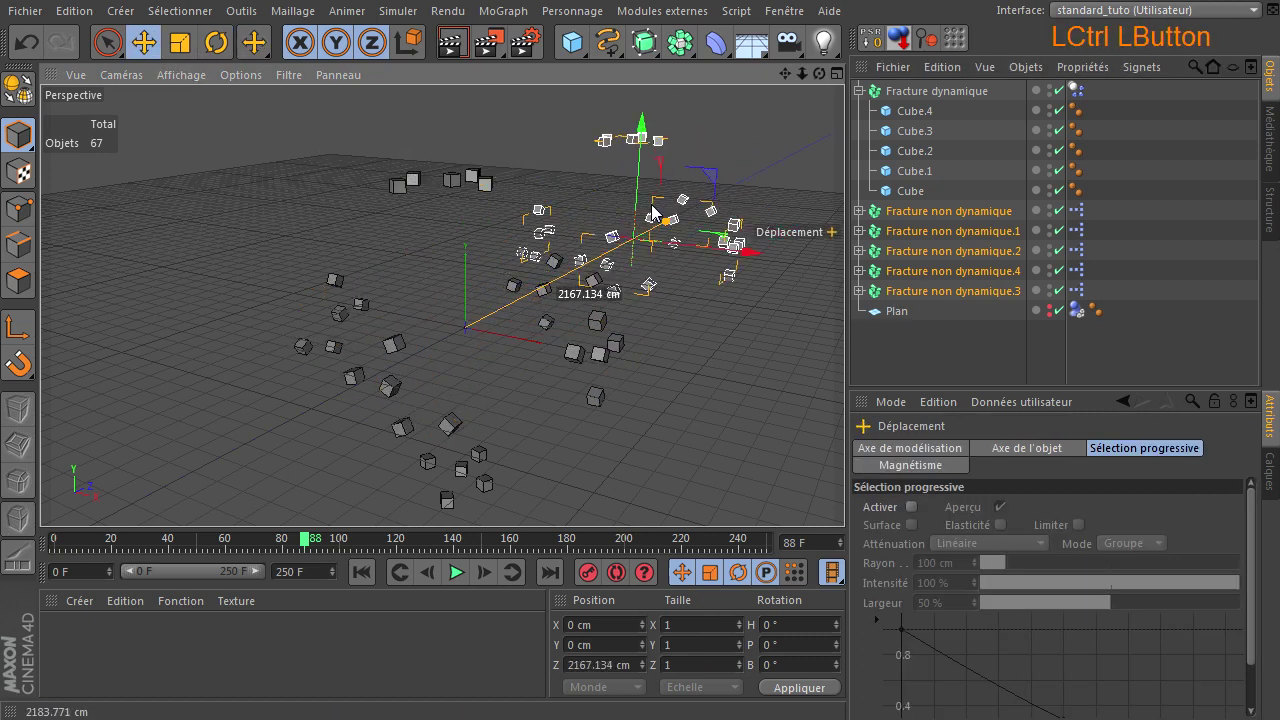
left_click(727, 259)
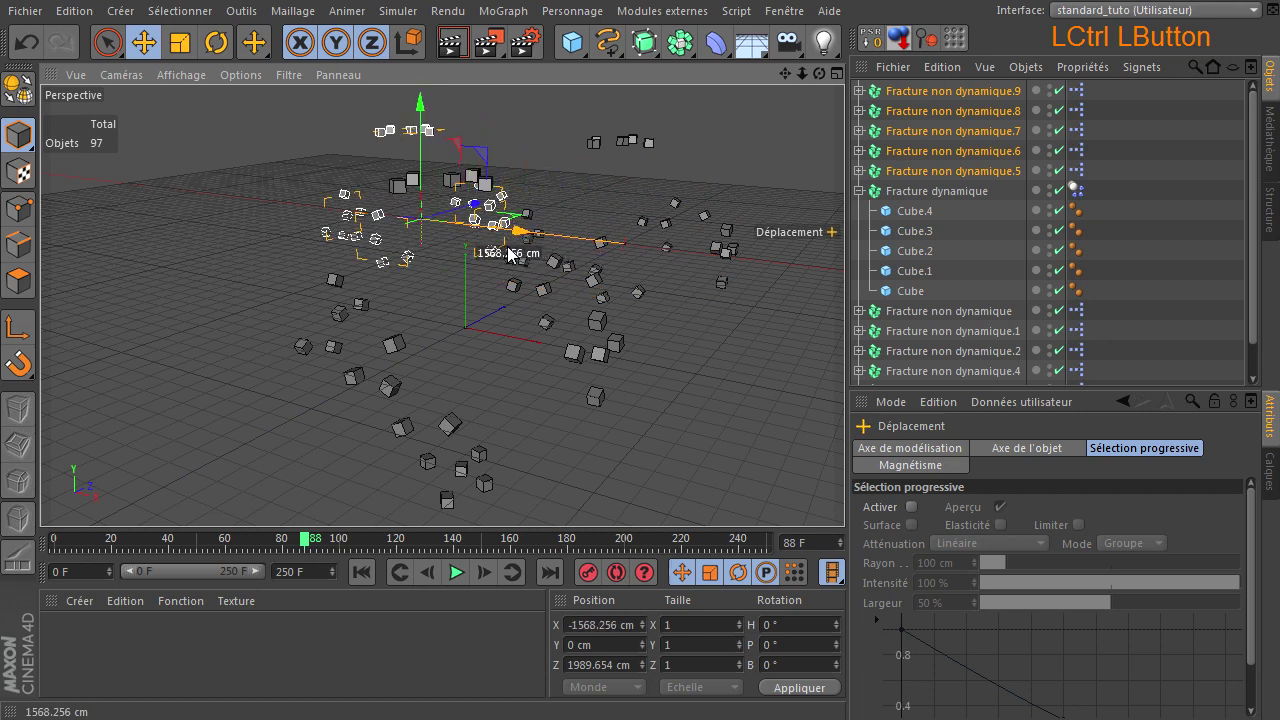
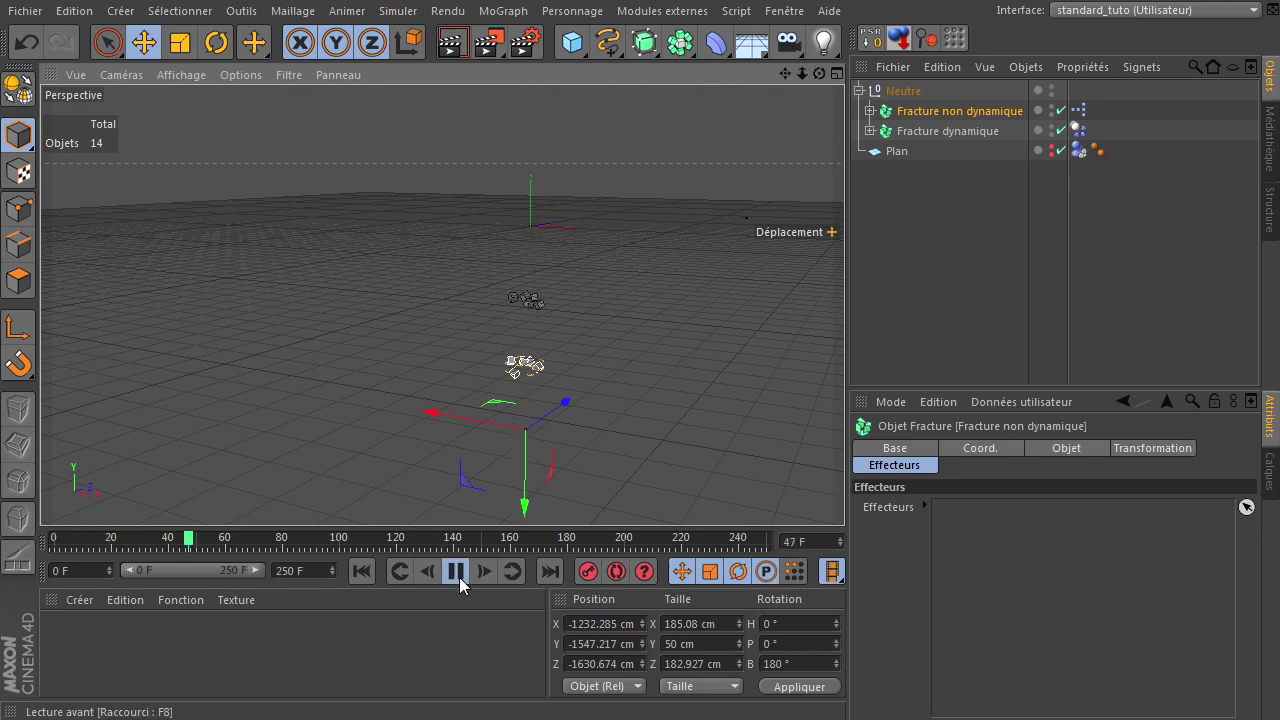
Stop playback, drag Fracture non dynamique up along Y to about -1304 cm, and rewind to frame 0
left_click(467, 582)
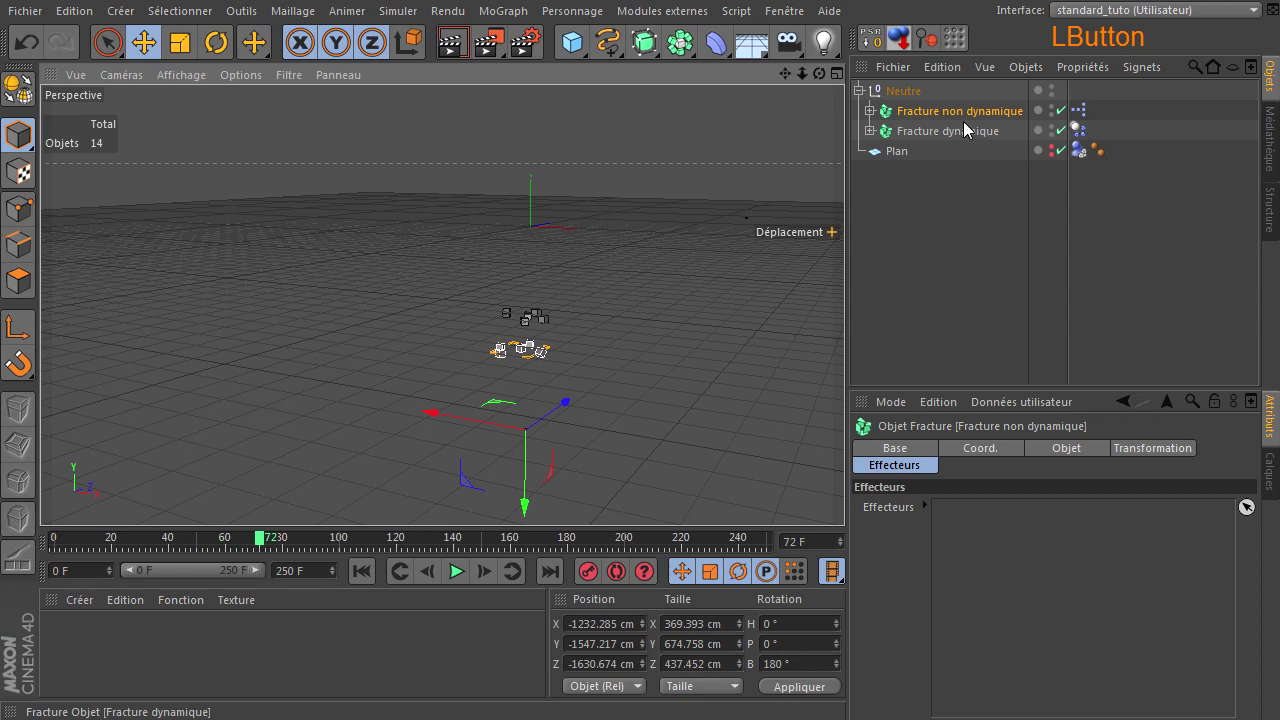
left_click(534, 503)
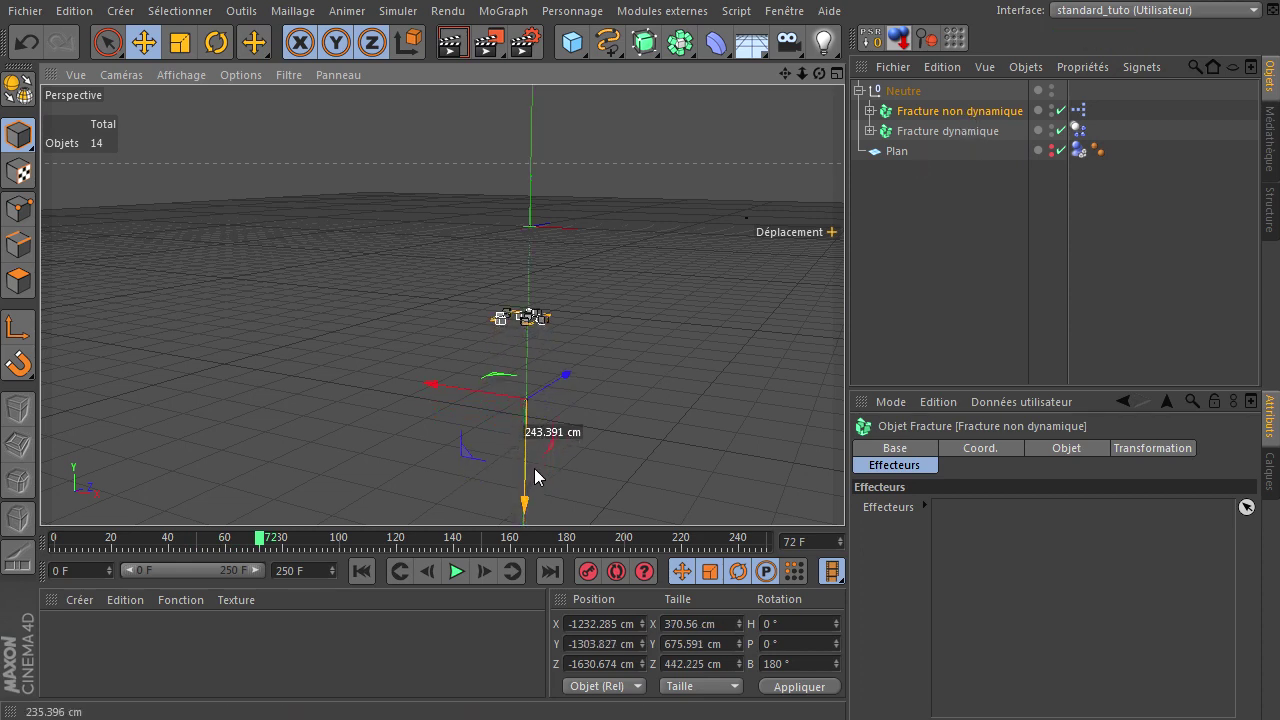
left_click(348, 575)
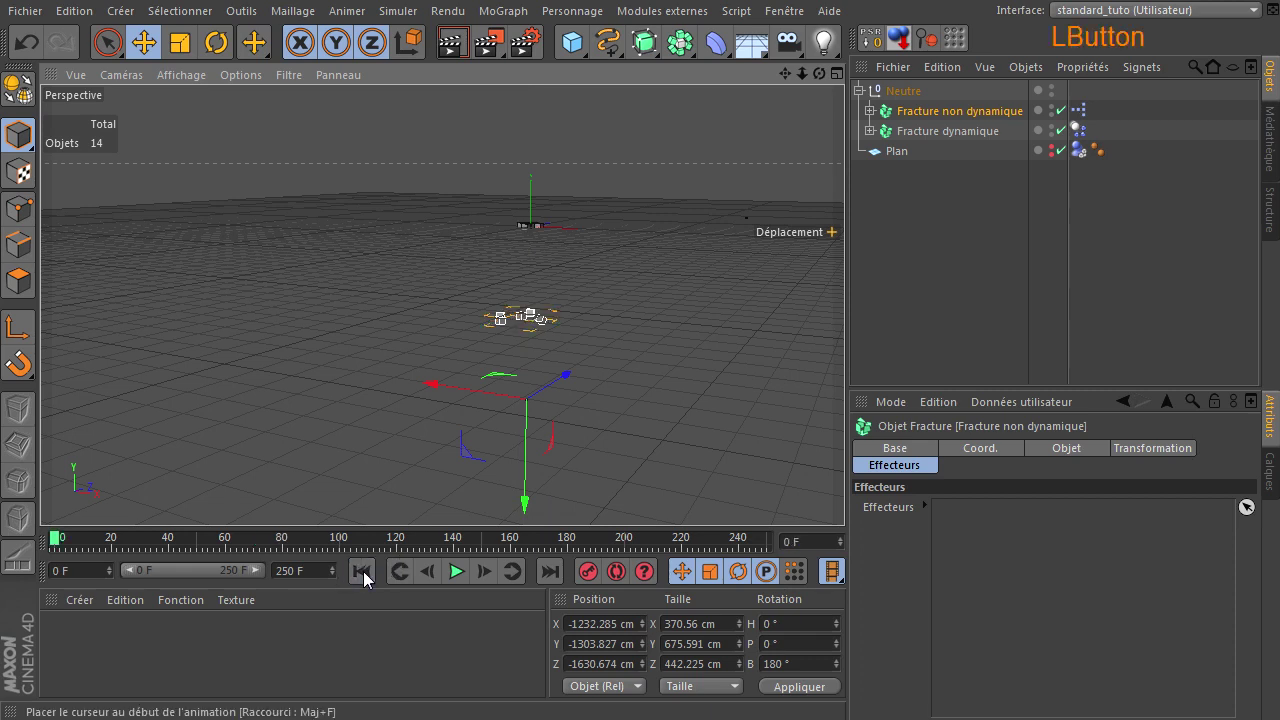
left_click(367, 581)
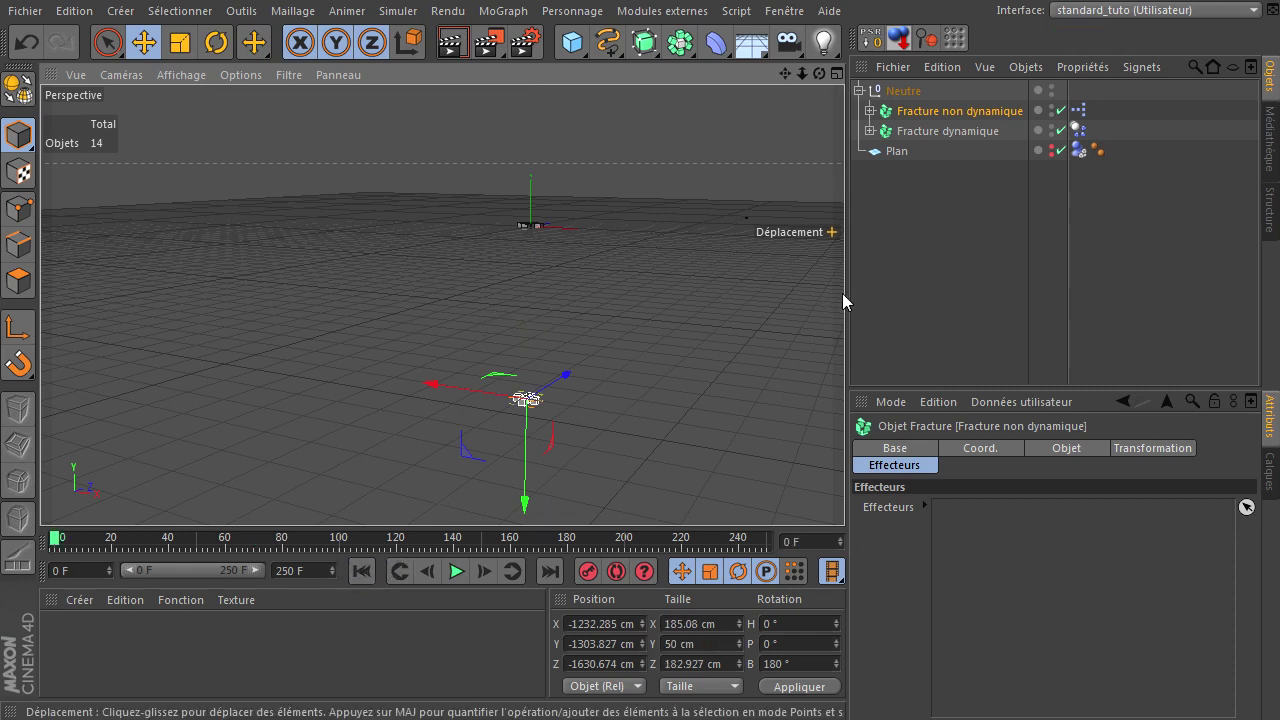
left_click(893, 283)
left_click(851, 499)
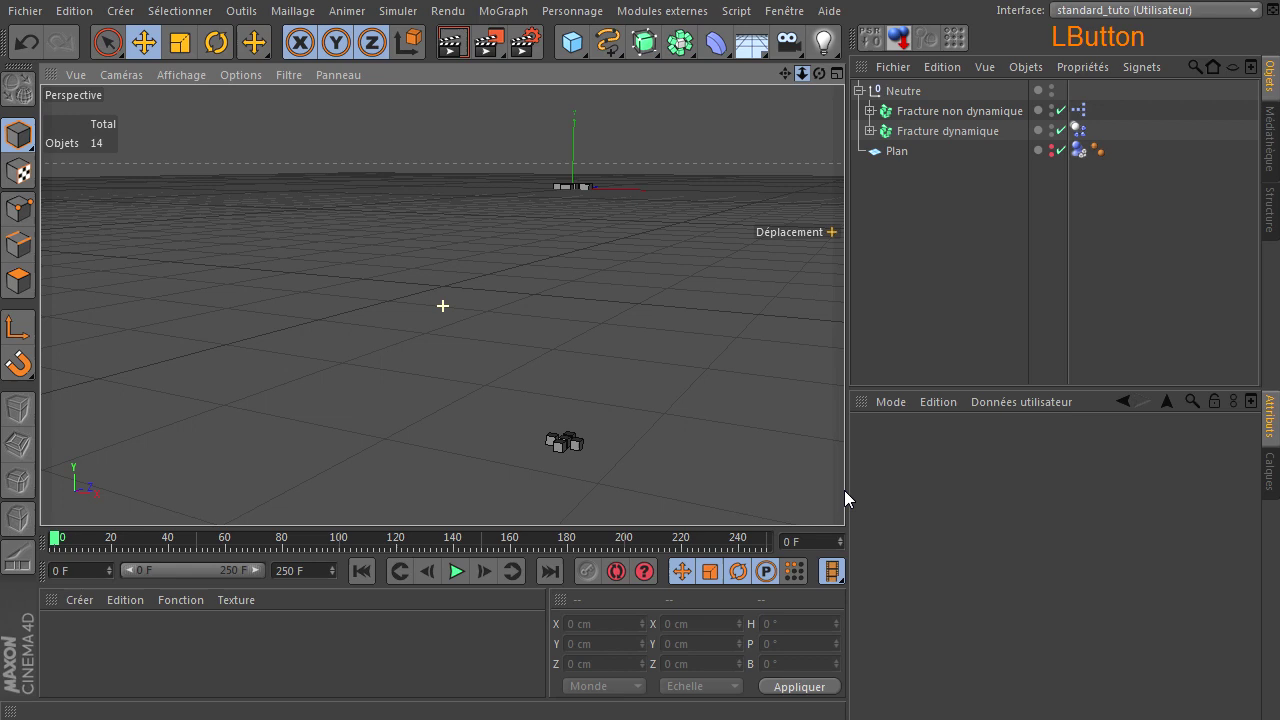
Play the fall until the cubes settle around frame 91, pause, and select Fracture dynamique
left_click(851, 499)
left_click(463, 570)
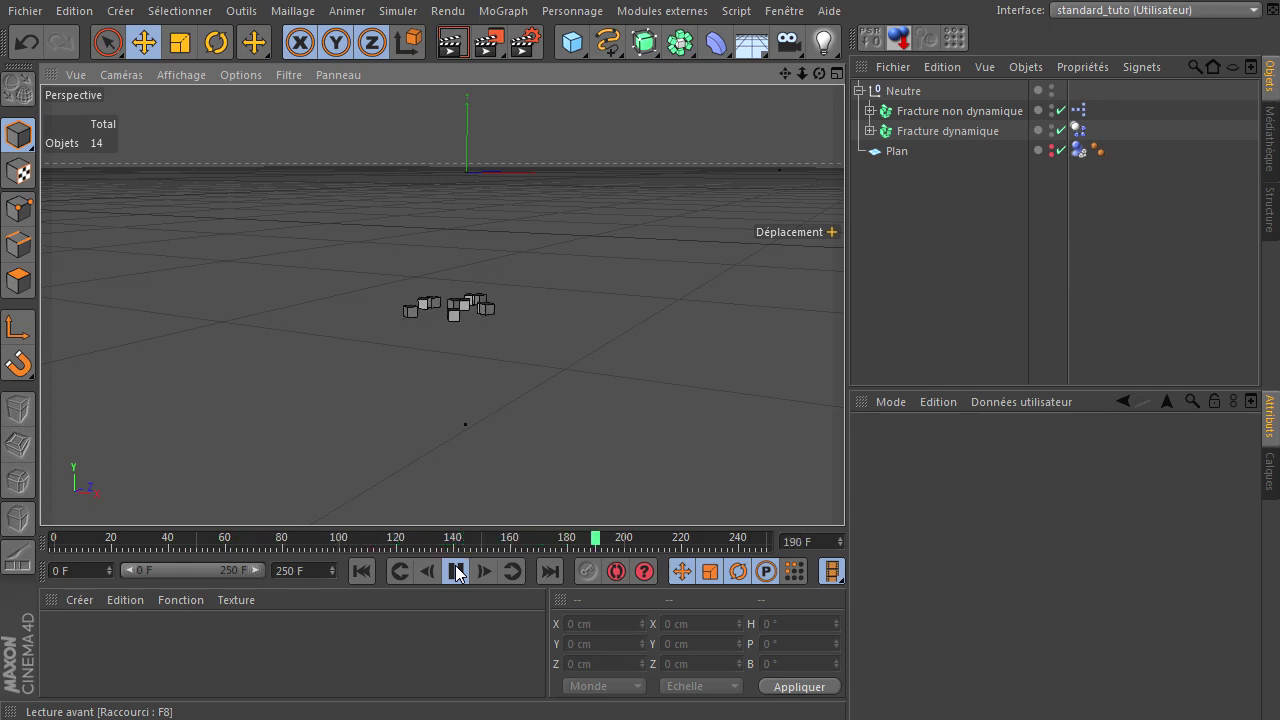
left_click(371, 582)
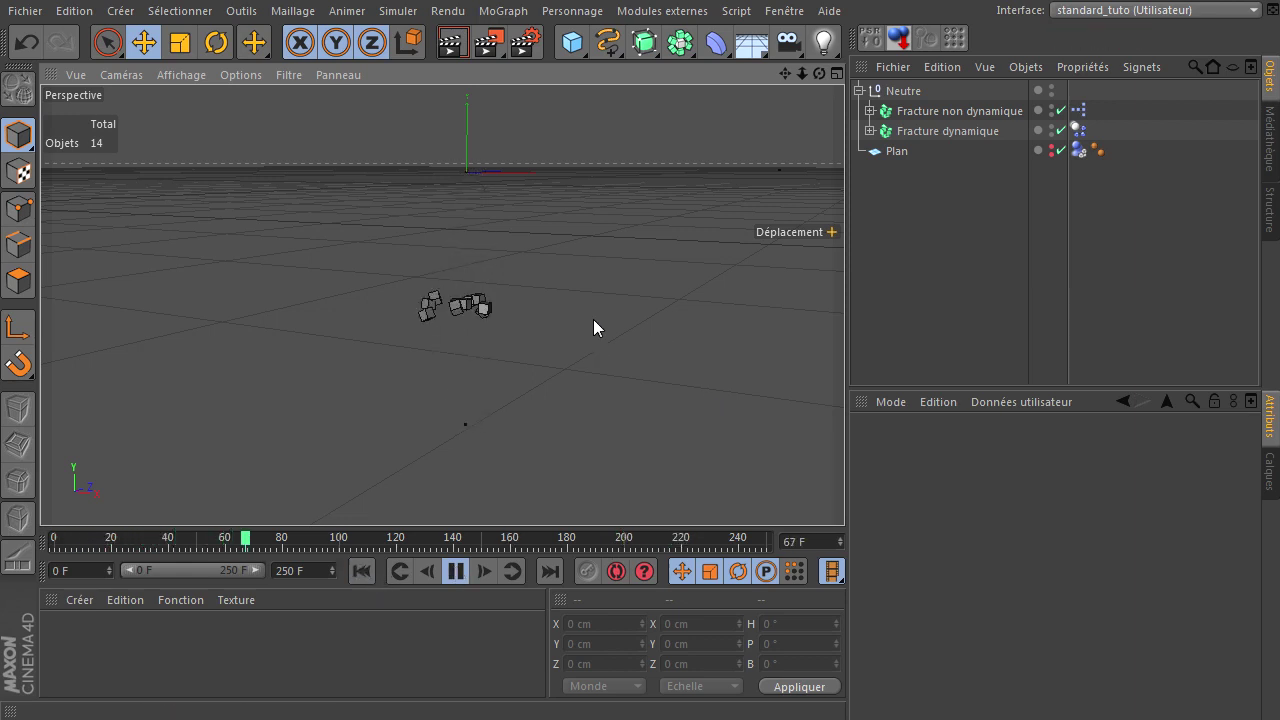
left_click(465, 580)
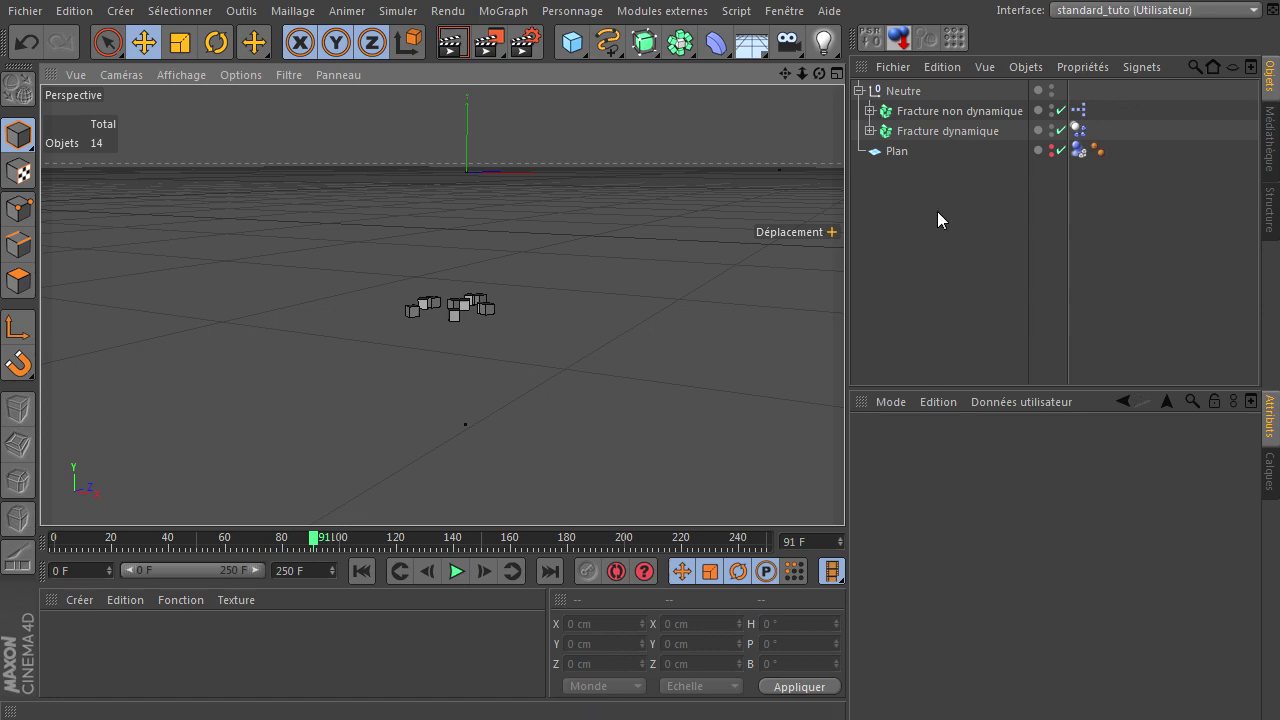
left_click(939, 245)
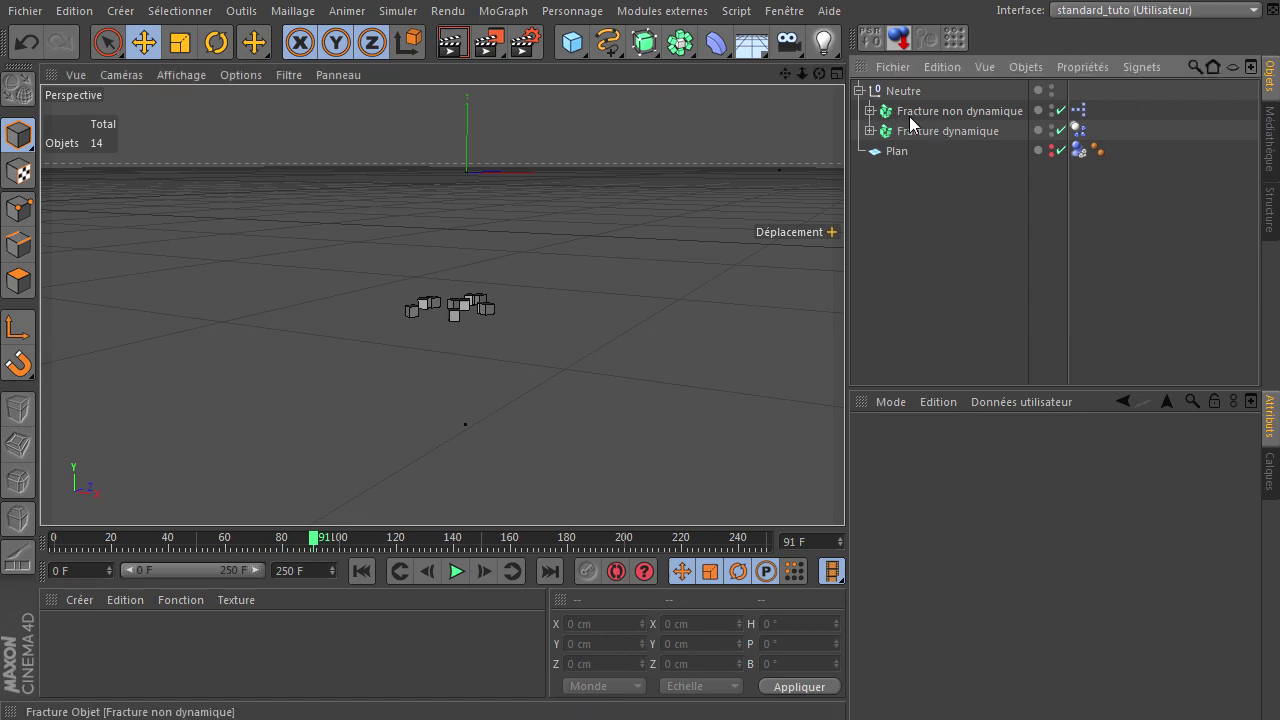
left_click(999, 144)
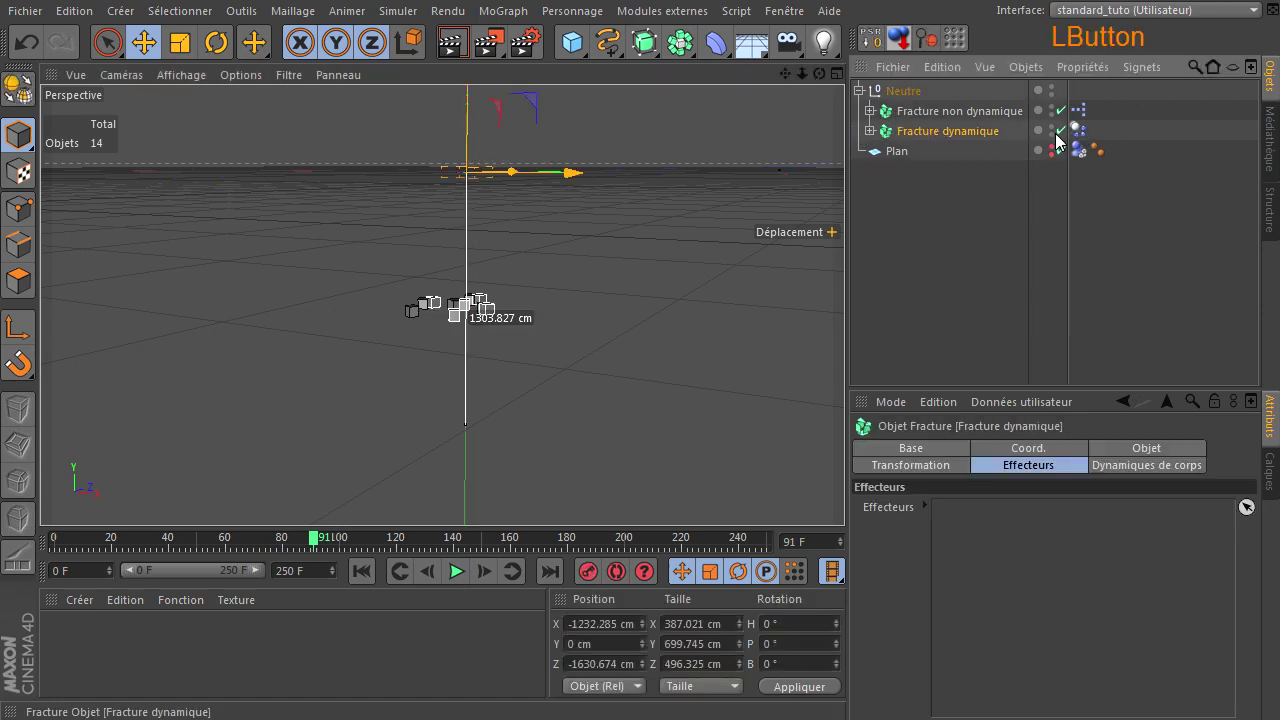
Show the Dynamics Body tag's Collision settings on Fracture dynamique and rewind to frame 0
left_click(1085, 139)
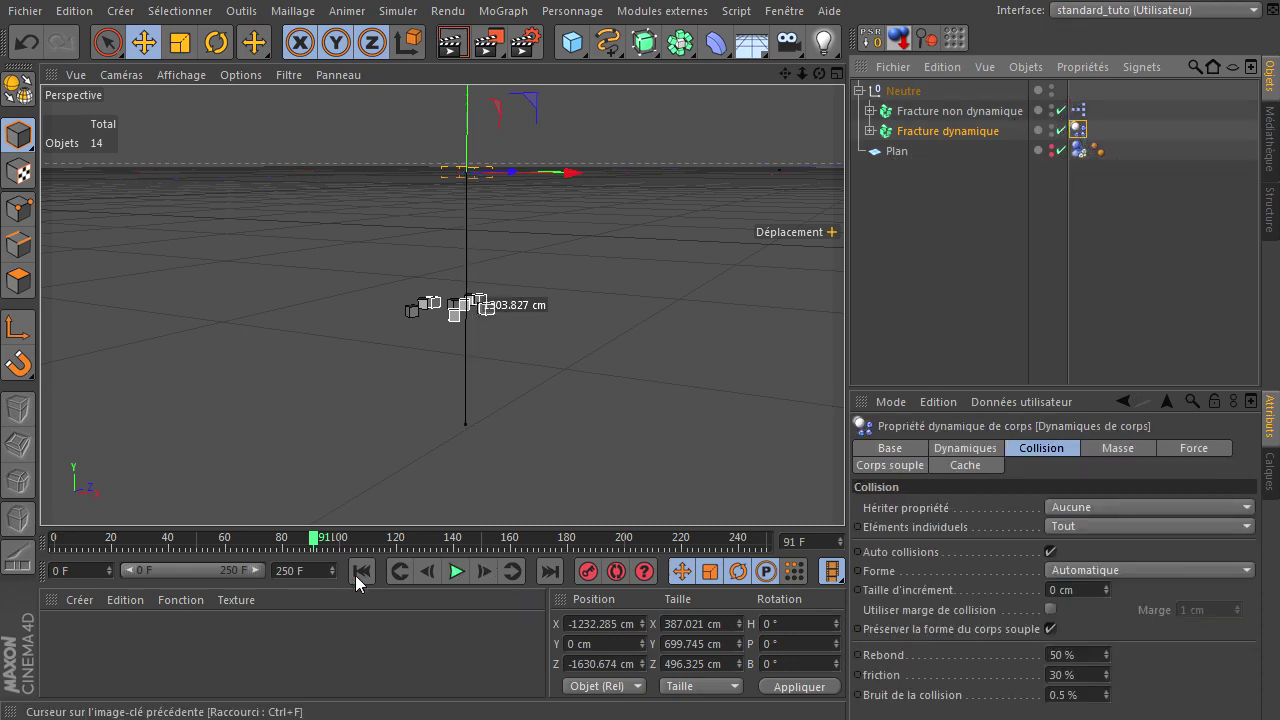
left_click(357, 584)
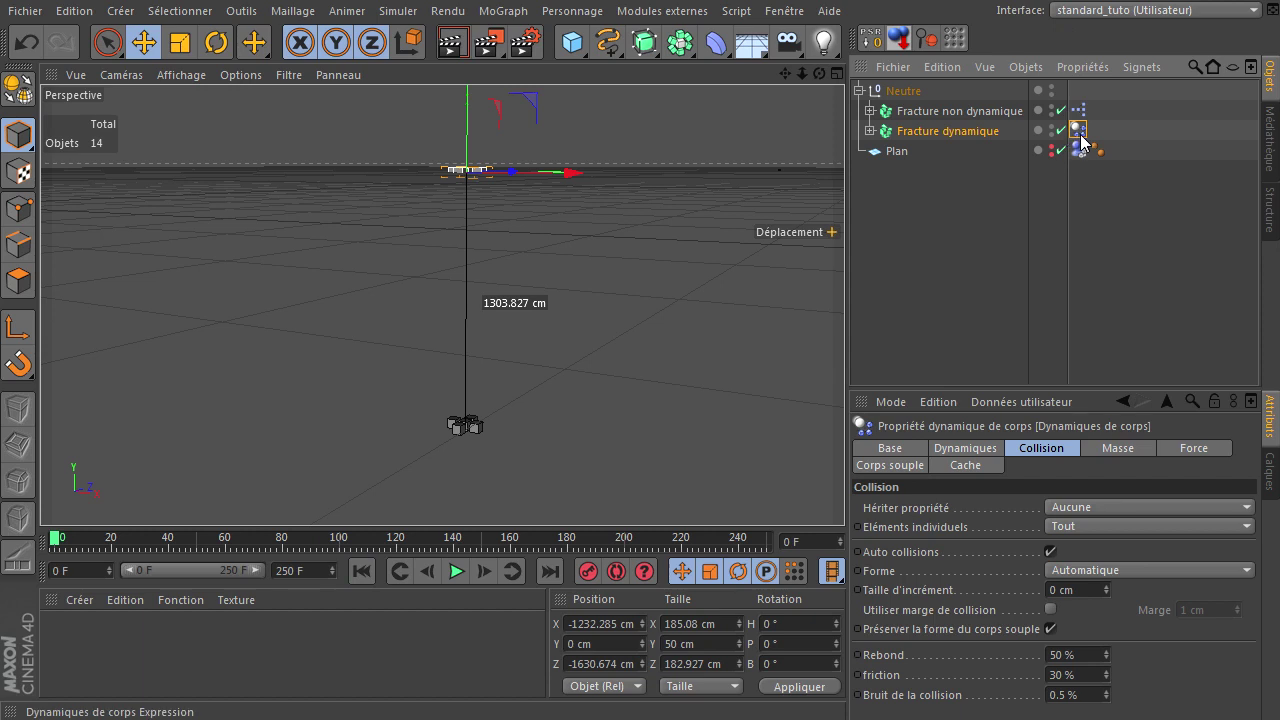